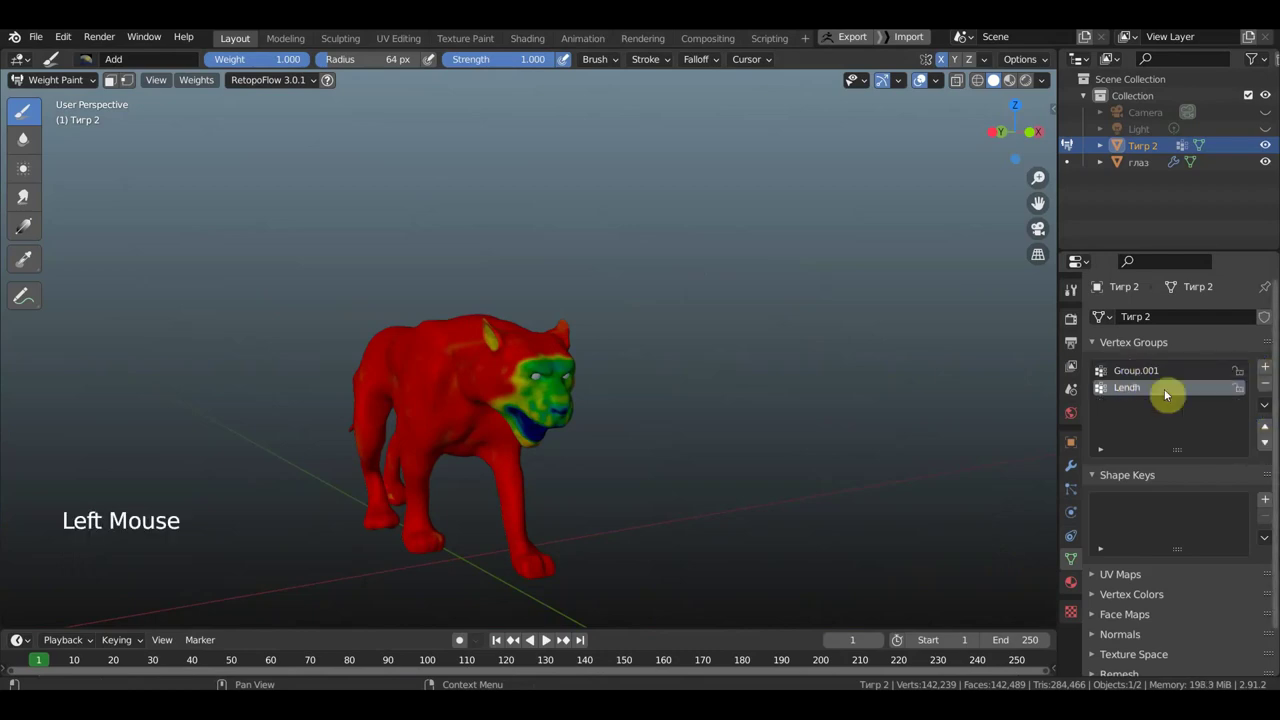
- Switch to painting the Short vertex group on the tiger
click(1133, 376)
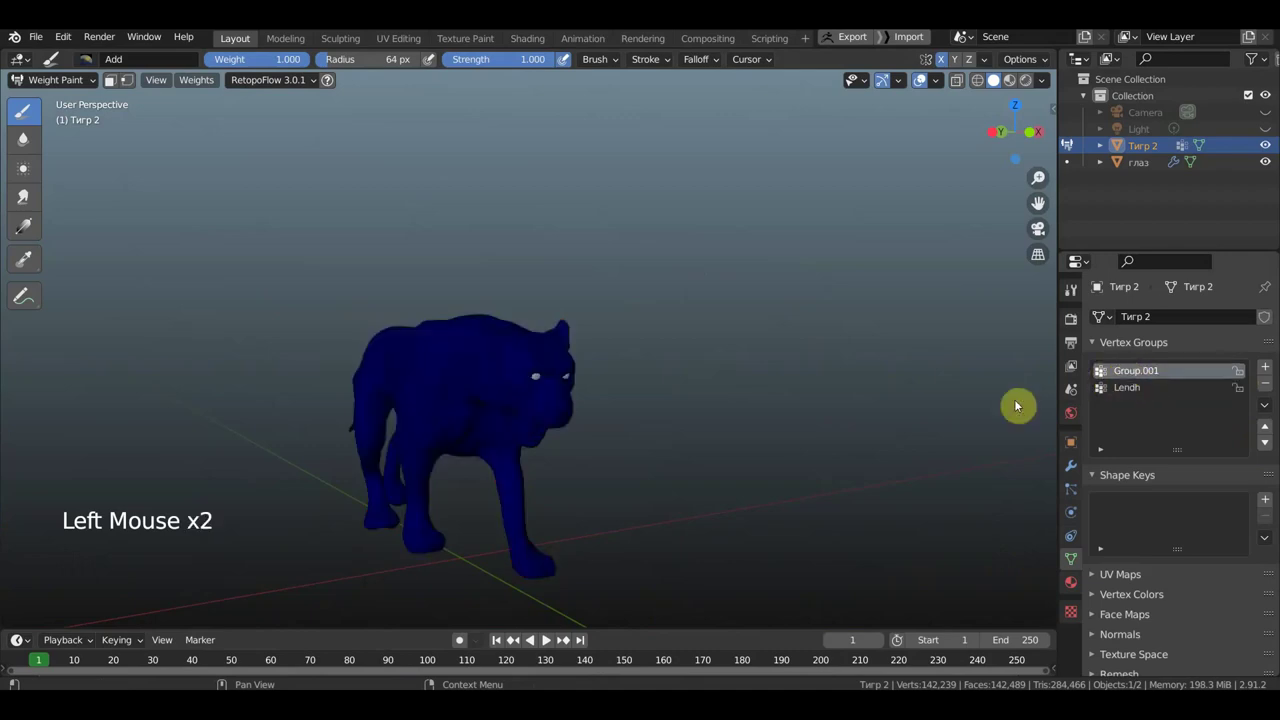
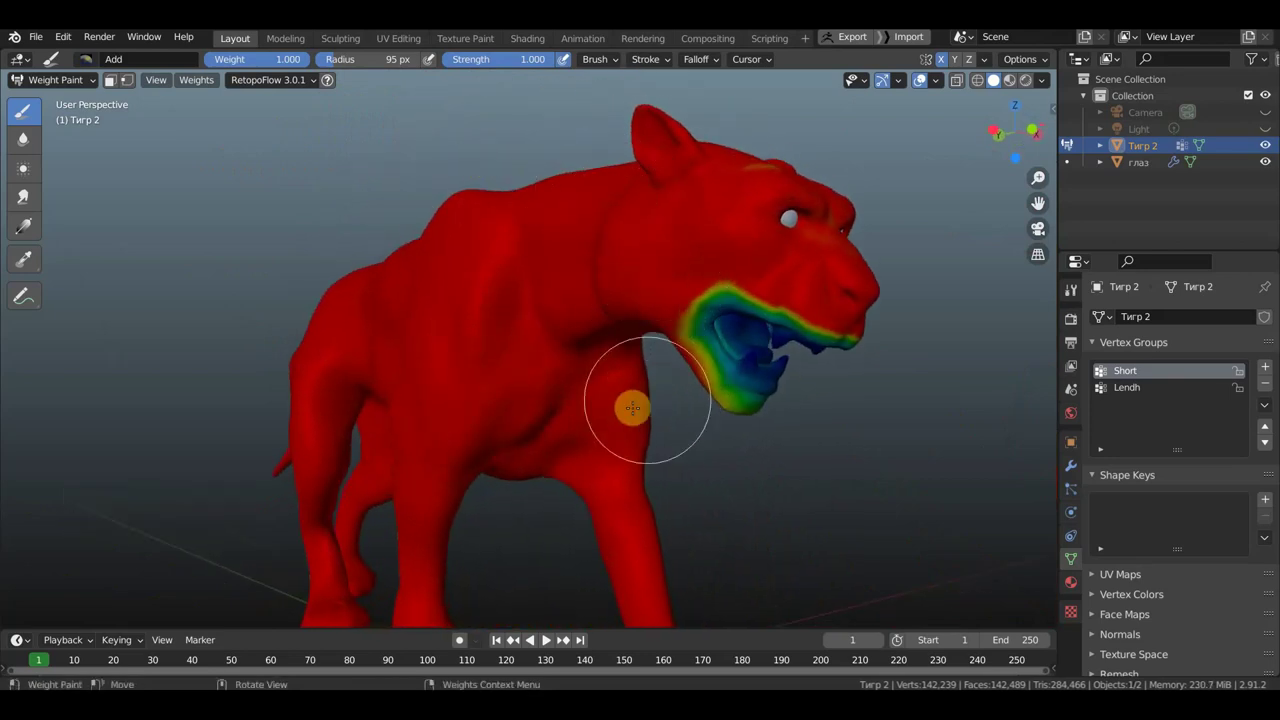
- Shrink the weight paint brush radius for touching up the mouth area
key(f)
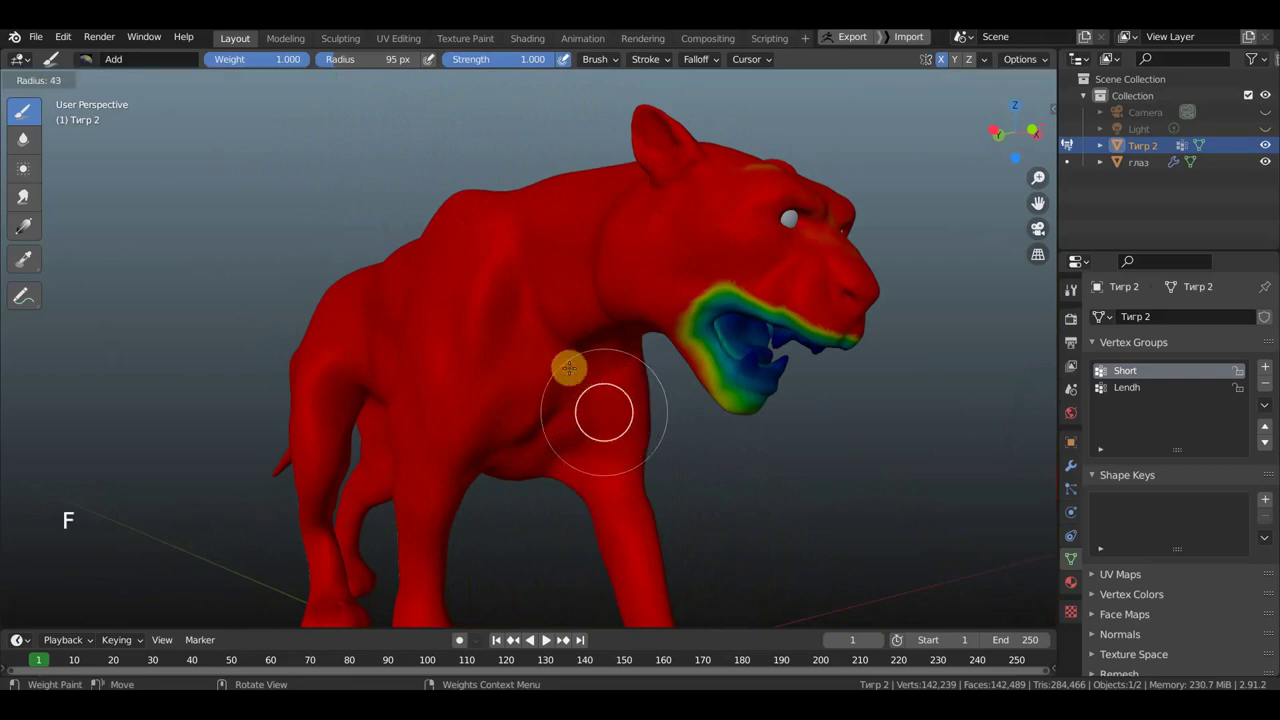
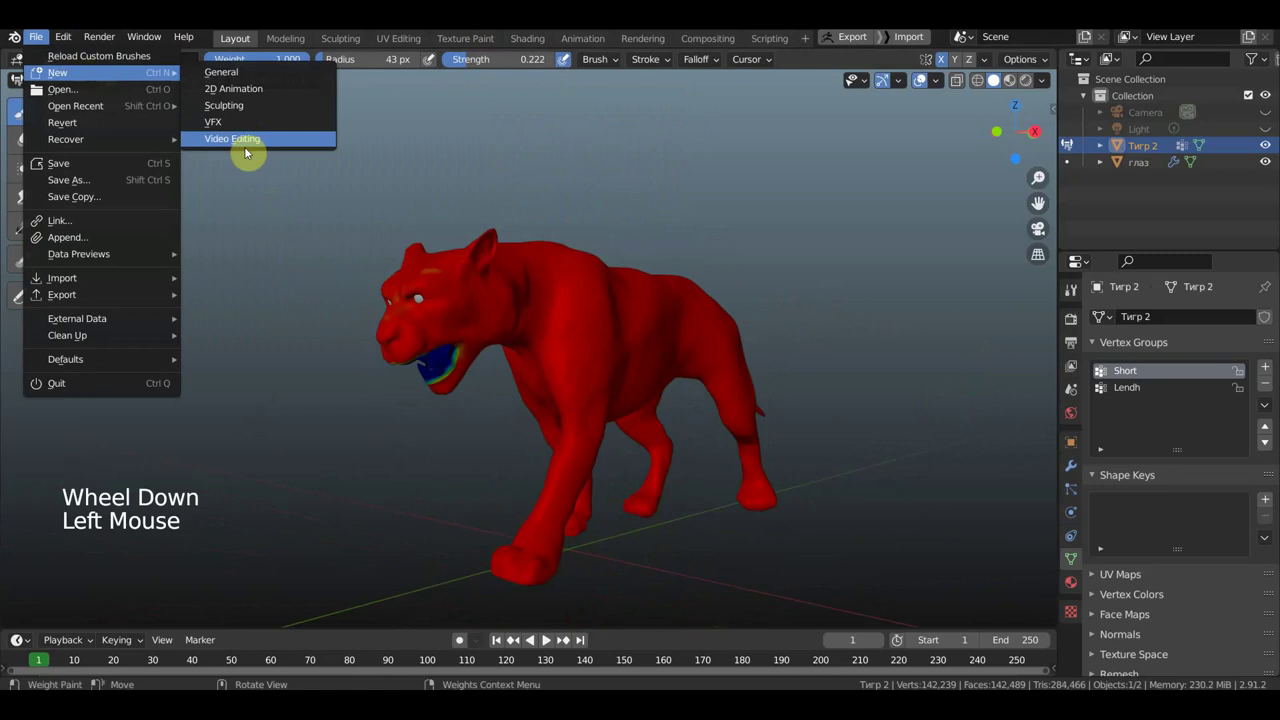
- Dismiss the File menu and show the tiger in Object Mode with Material Preview shading
click(54, 86)
scroll(down, 3)
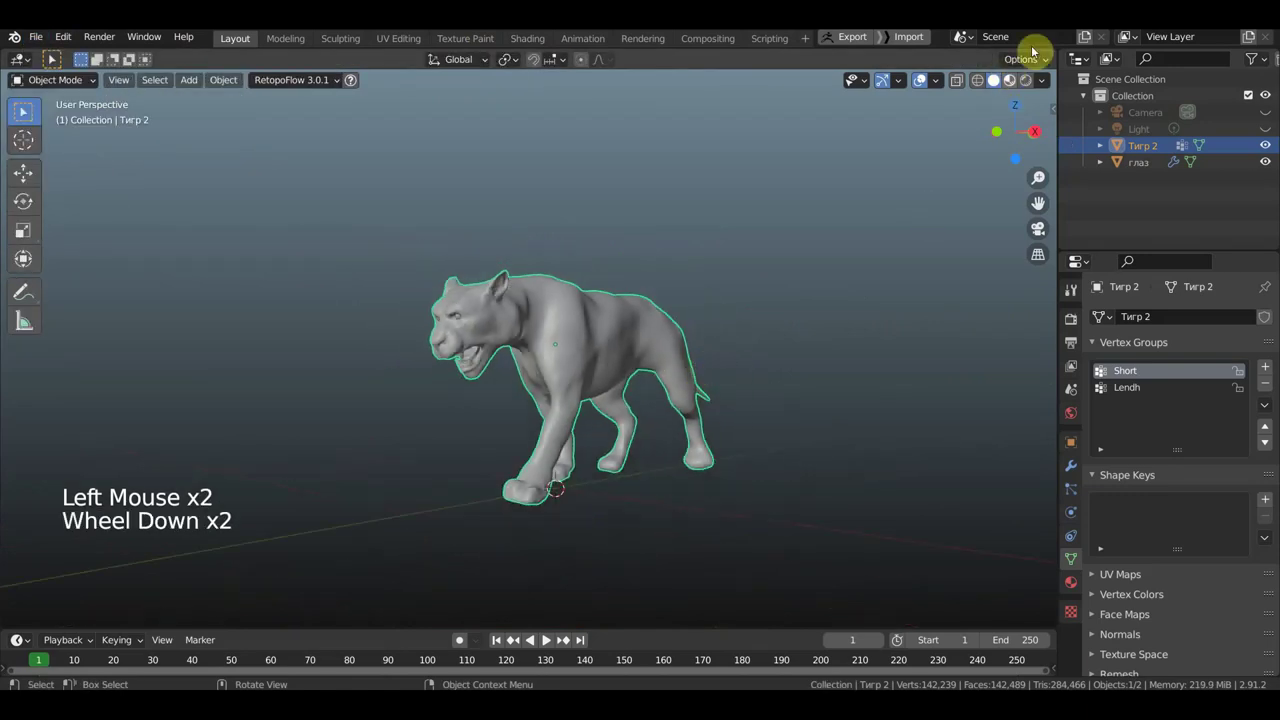
click(22, 113)
scroll(up, 3)
middle_click(22, 113)
middle_click(22, 113)
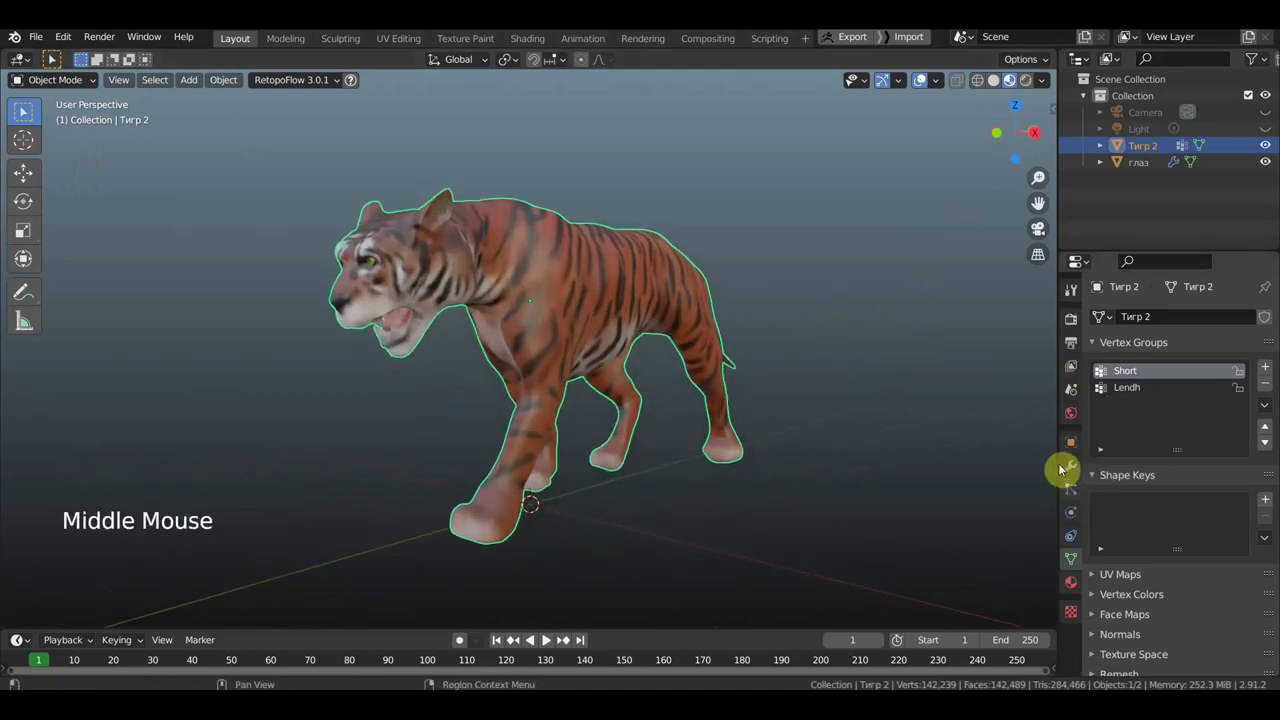
- Add a Particle System modifier to the tiger from the Modifier properties
click(22, 113)
click(22, 113)
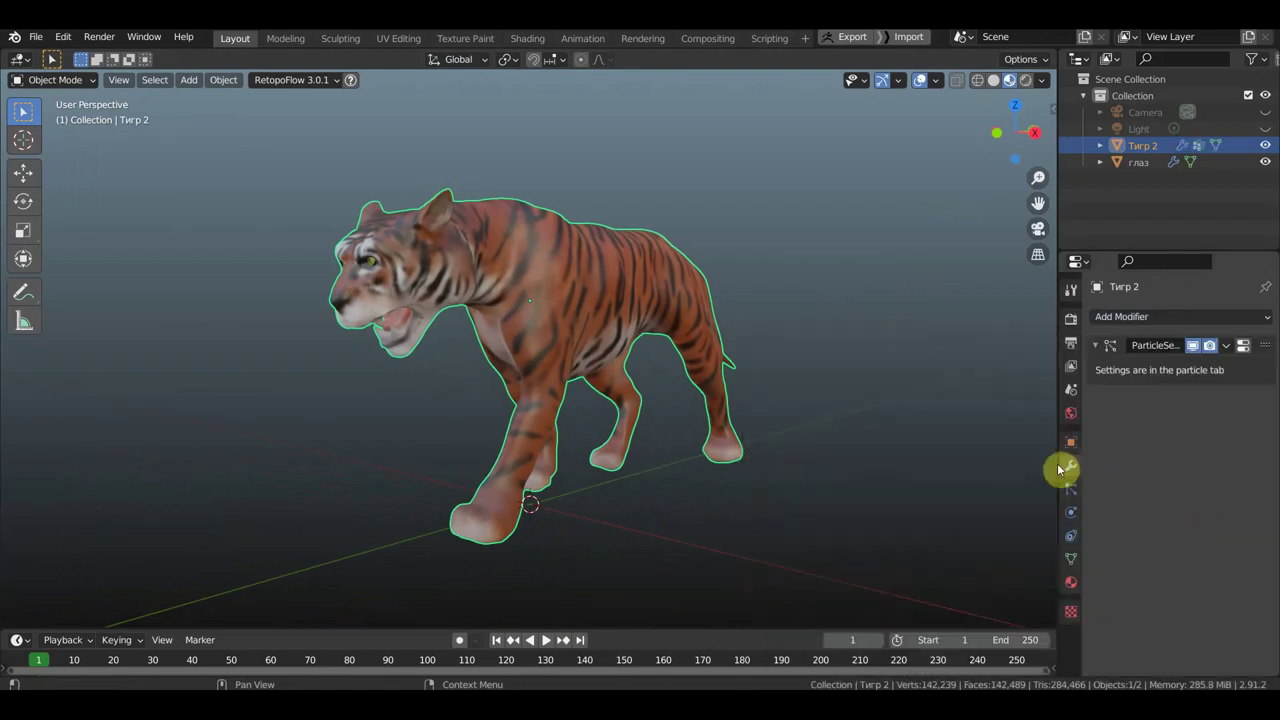
- Make the particle system Hair with Advanced options and 20000 strands
click(22, 113)
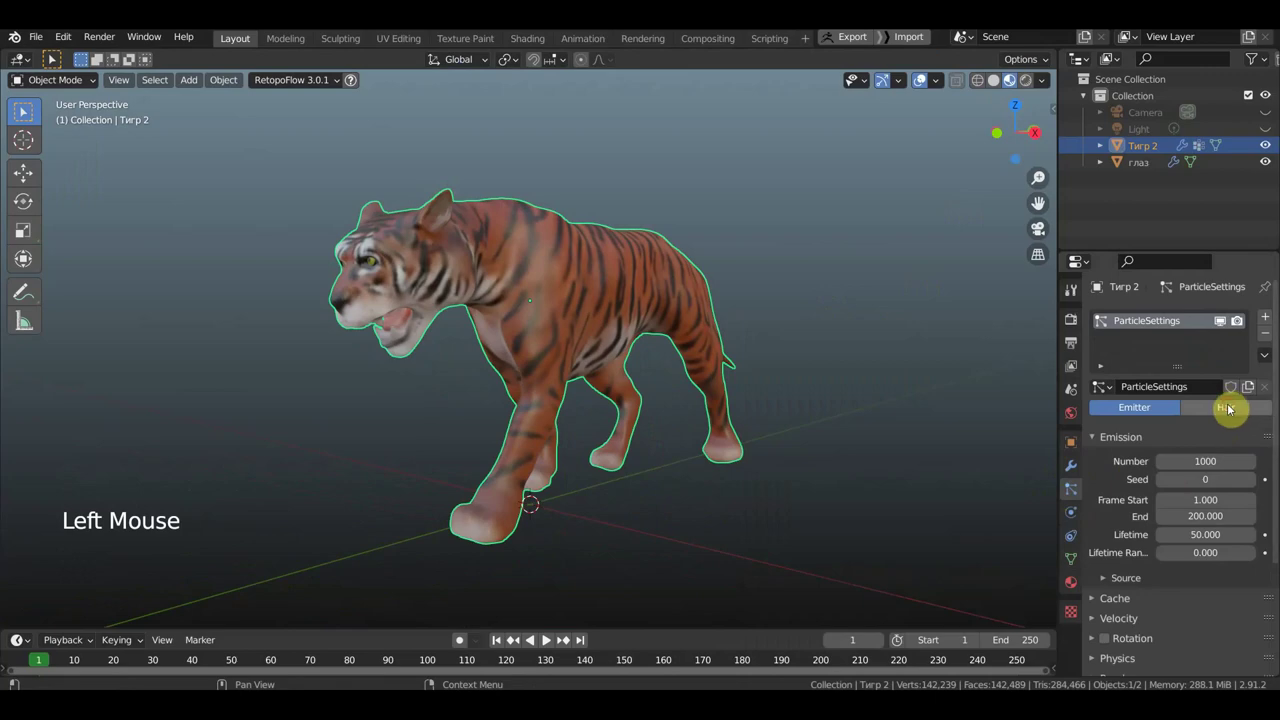
click(22, 113)
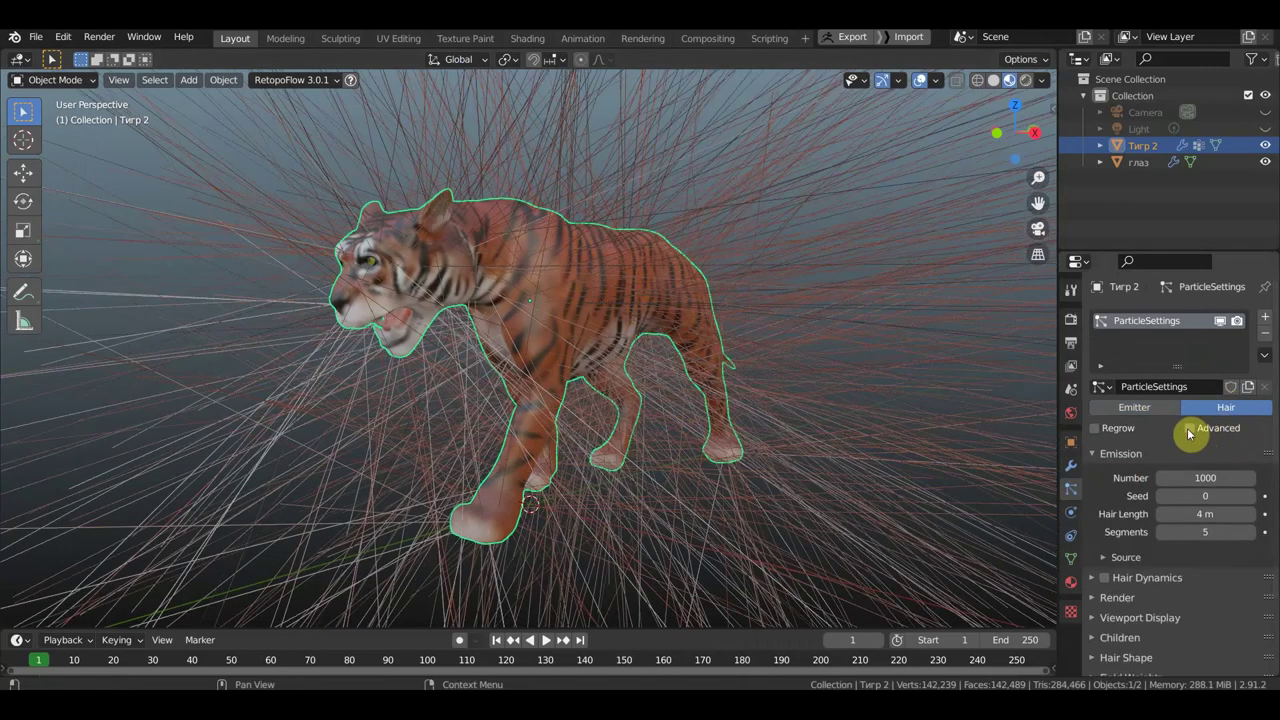
click(22, 113)
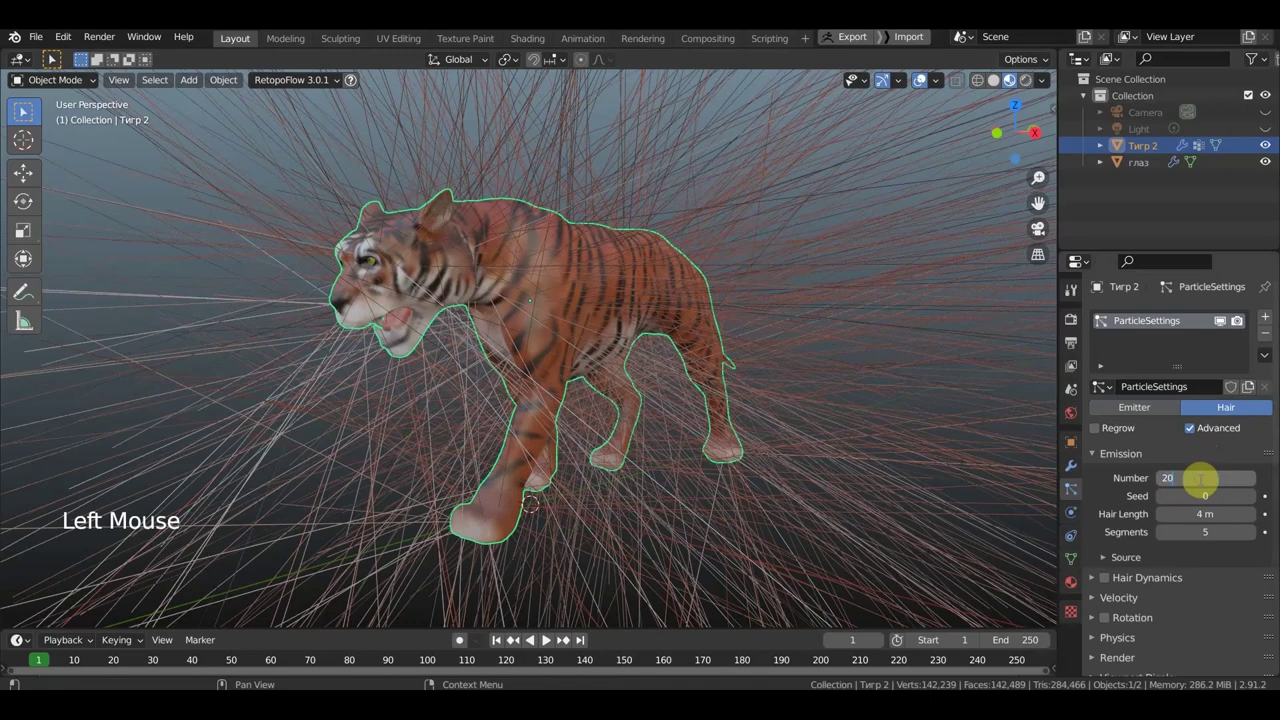
key(KP_0)
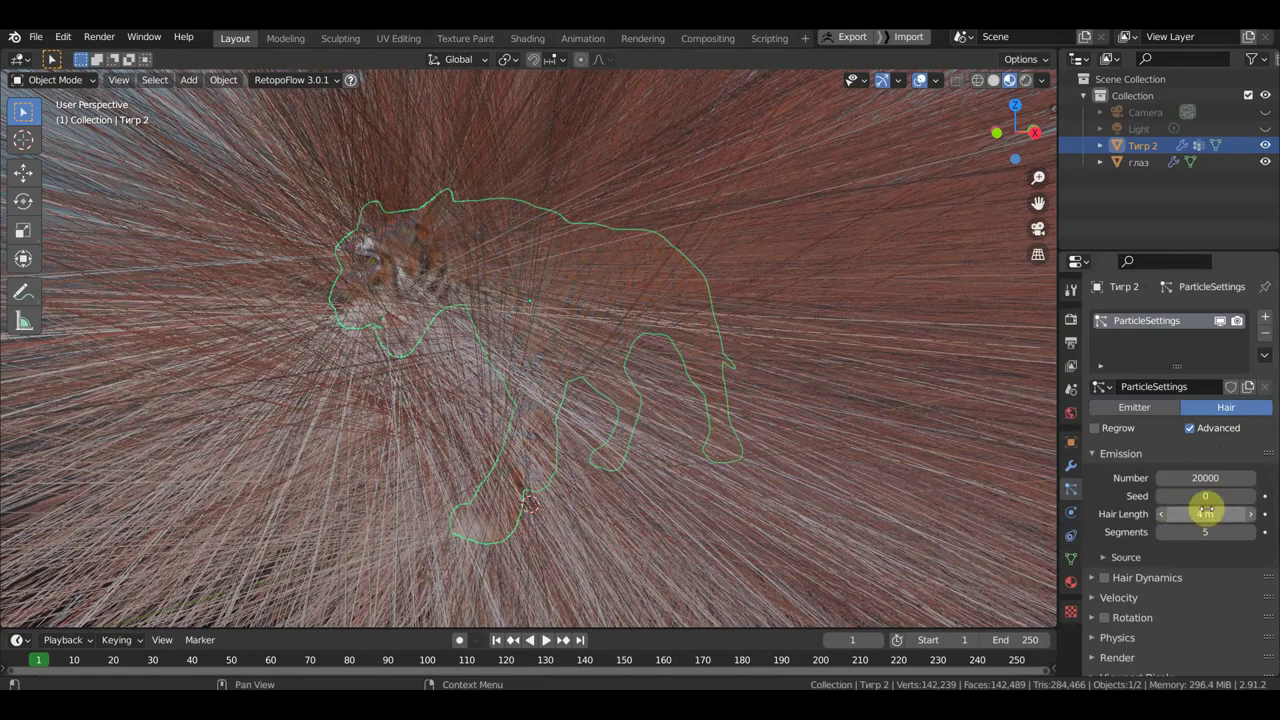
- Begin editing the Hair Length field, currently 4 m
click(22, 113)
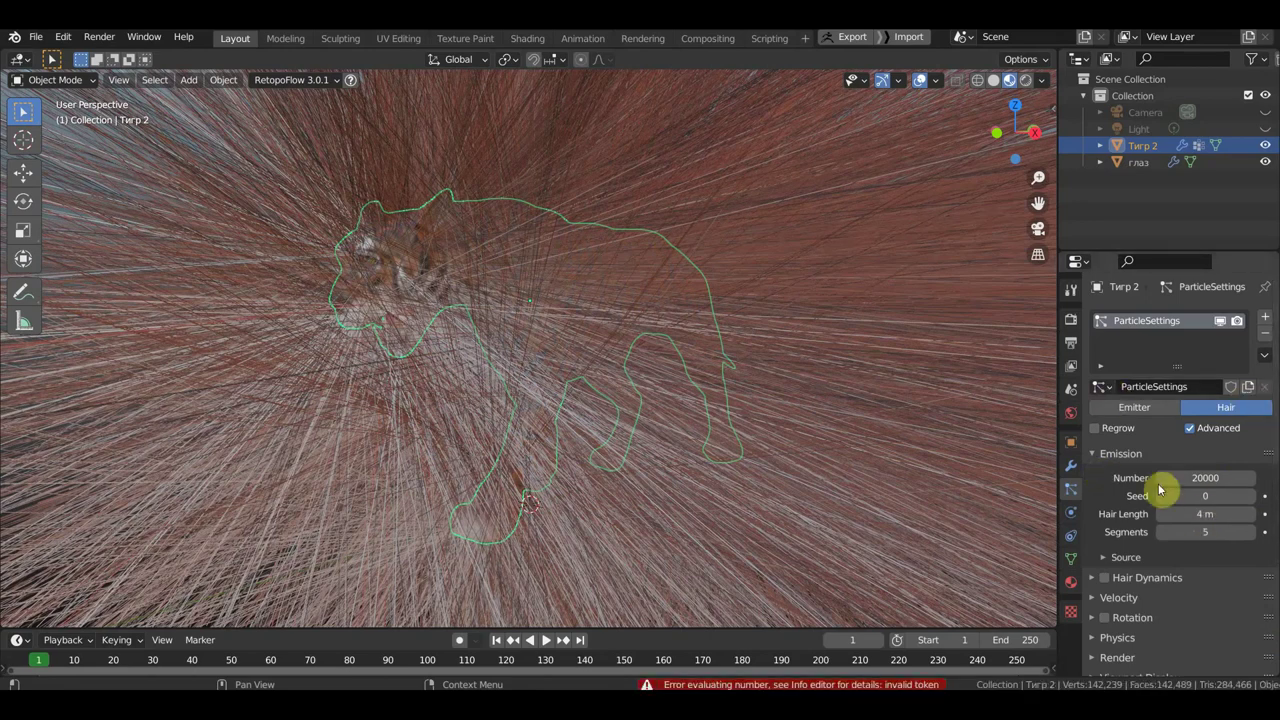
click(22, 113)
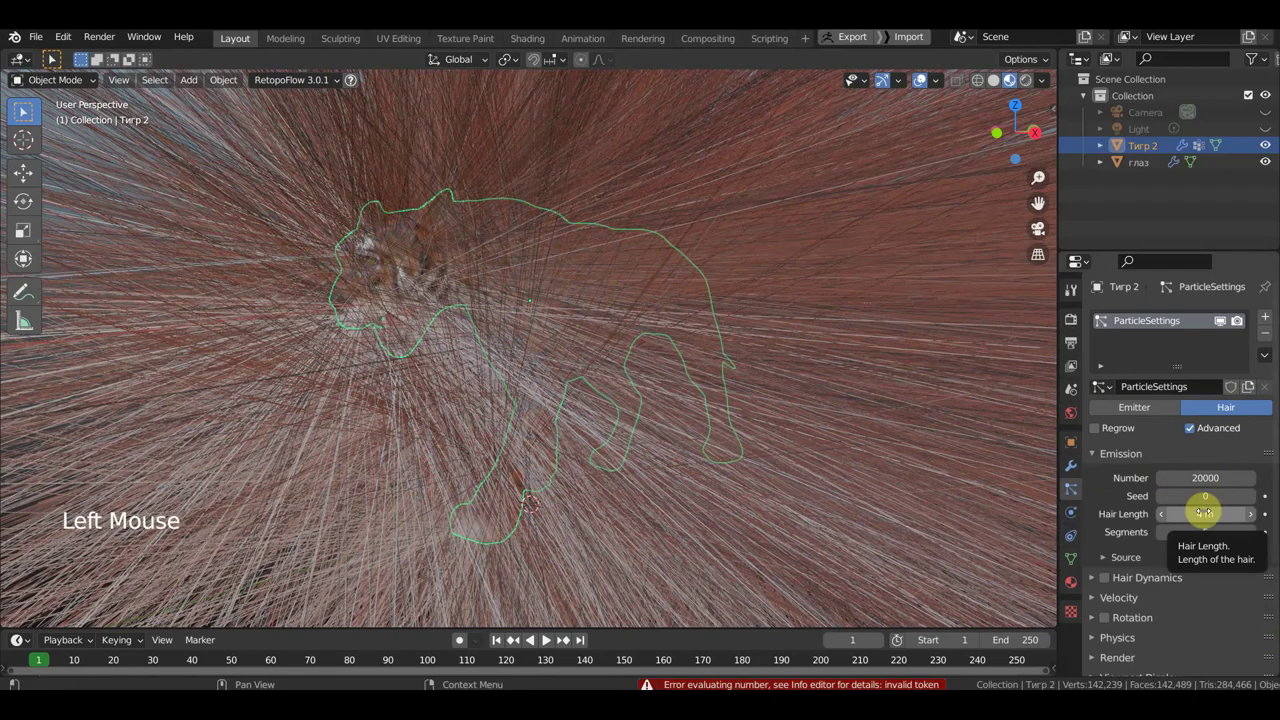
click(22, 113)
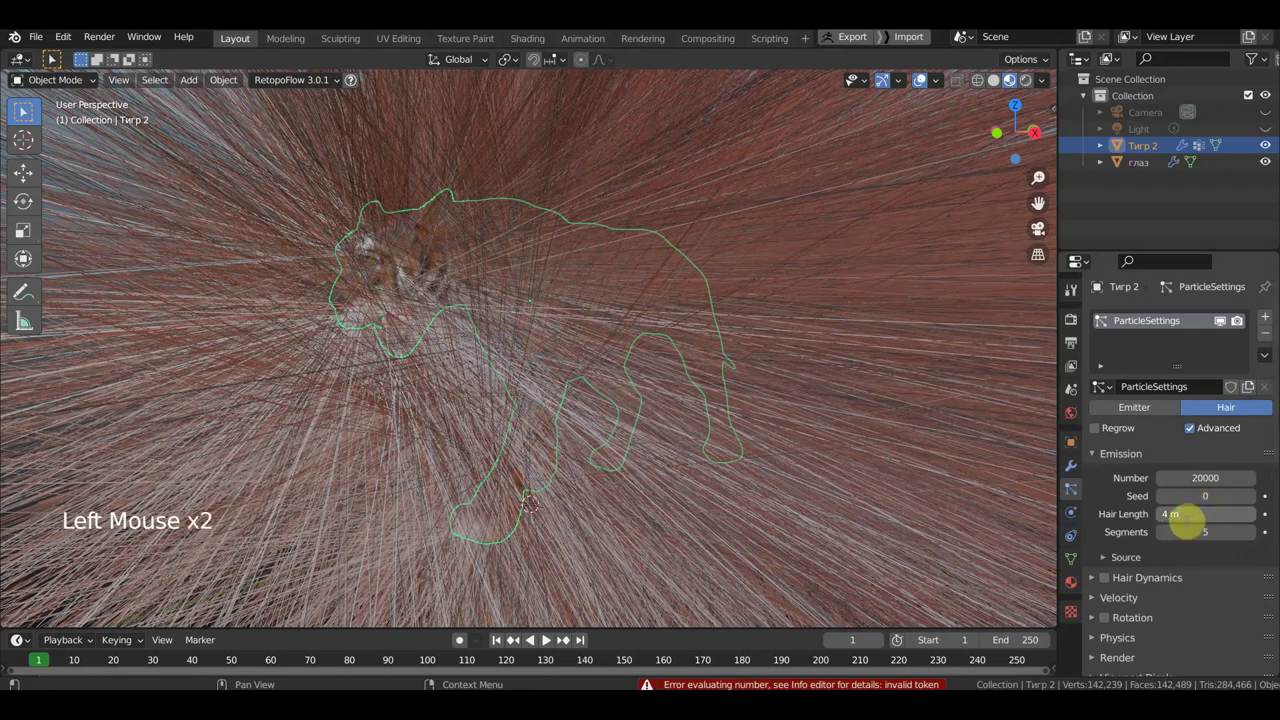
- Set Hair Length to 0.06 m and inspect the short fur around the tiger
key(BackSpace)
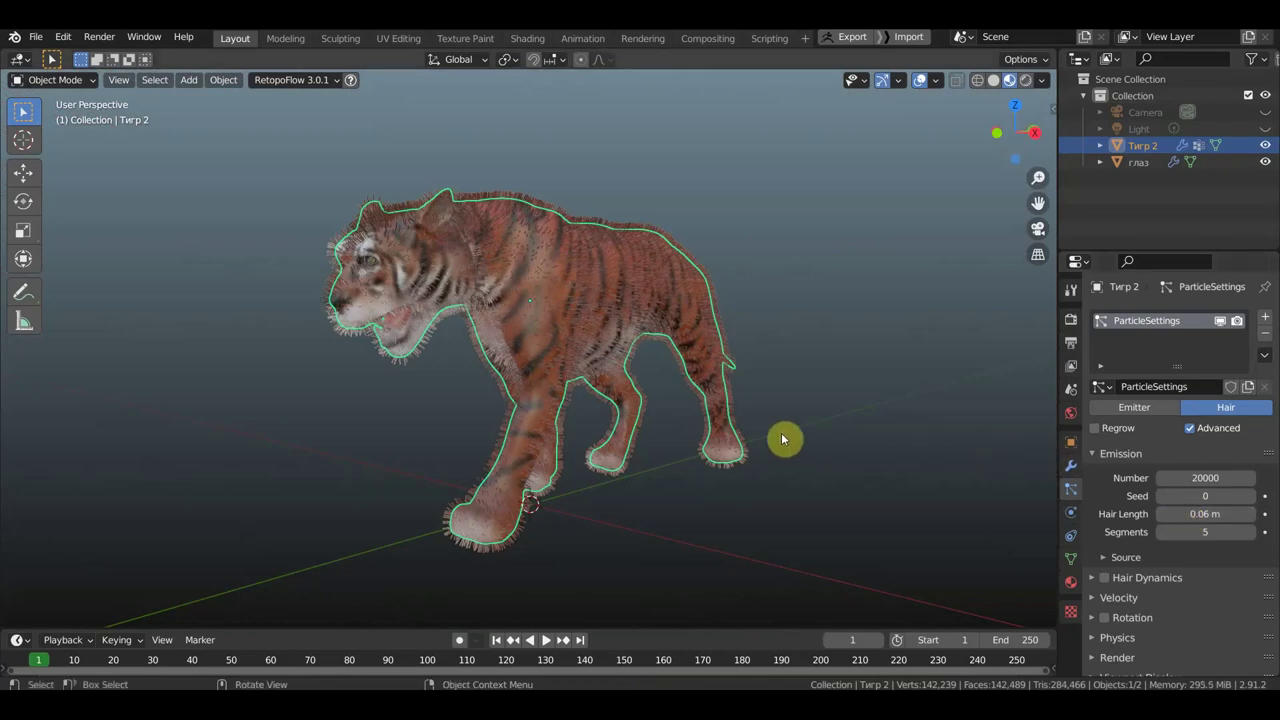
scroll(up, 3)
middle_click(22, 113)
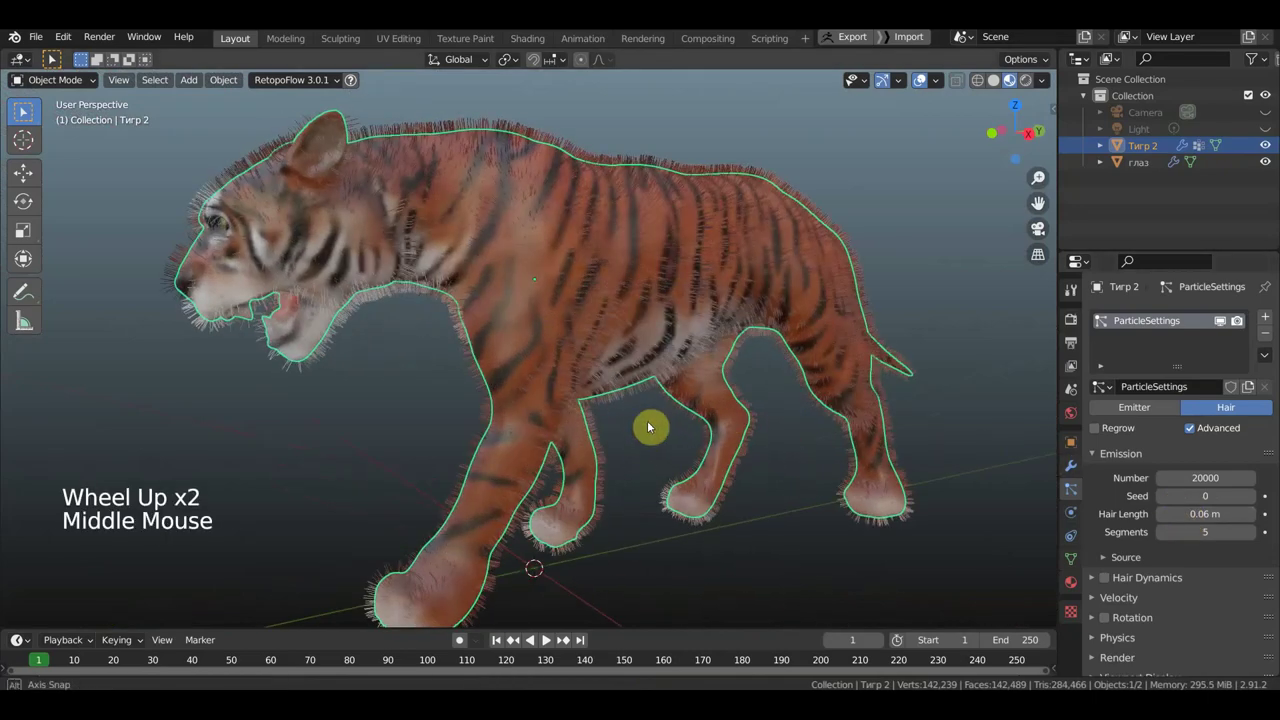
middle_click(22, 113)
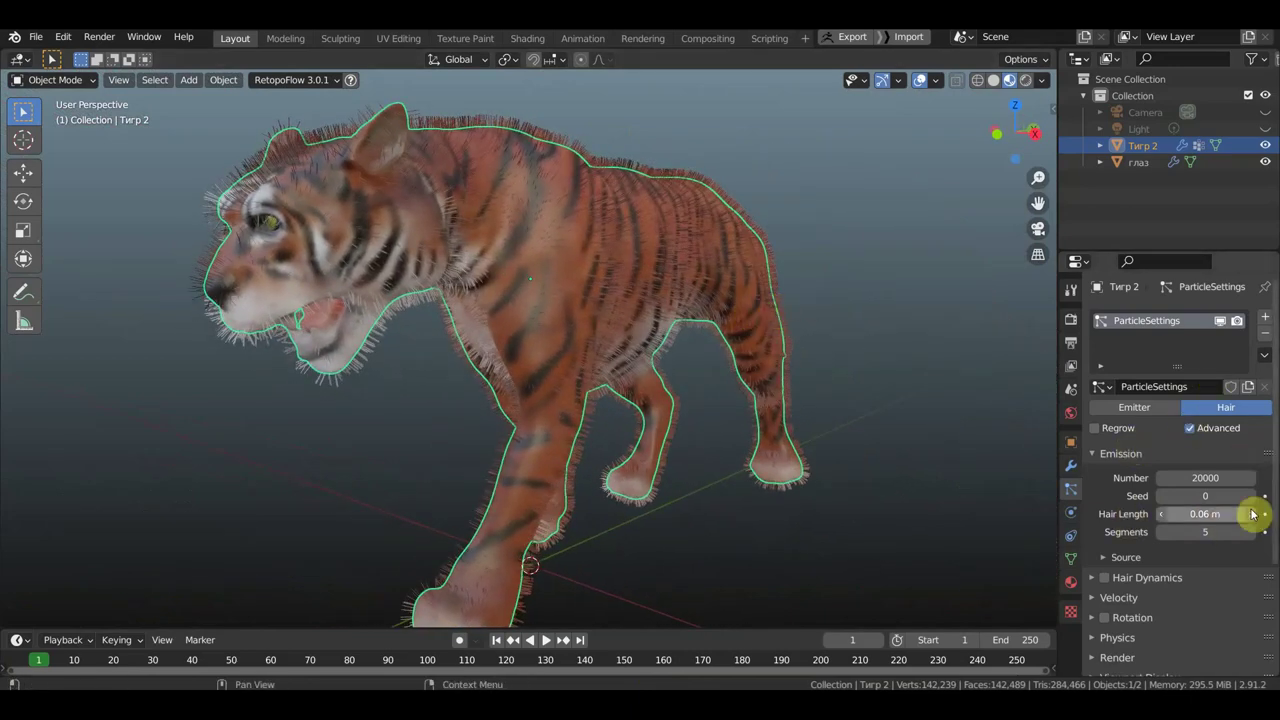
click(225, 85)
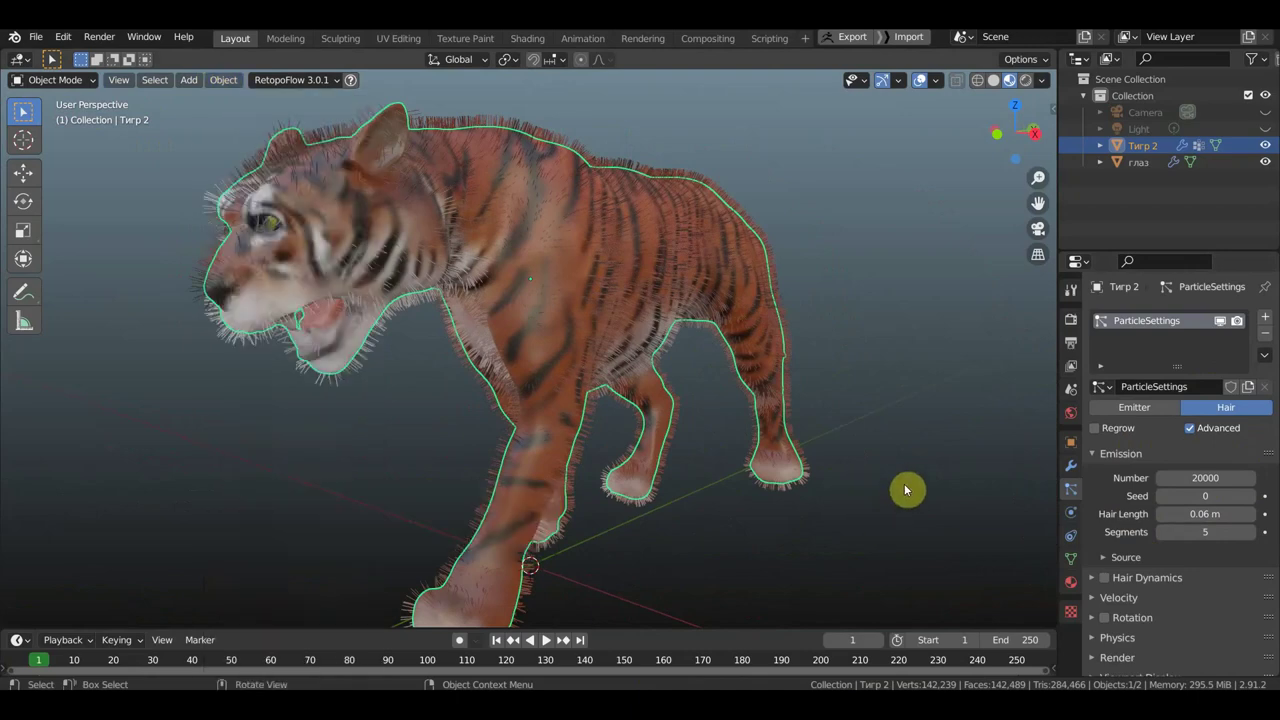
- Return to a side view and expand the particle Velocity panel
scroll(down, 3)
middle_click(857, 493)
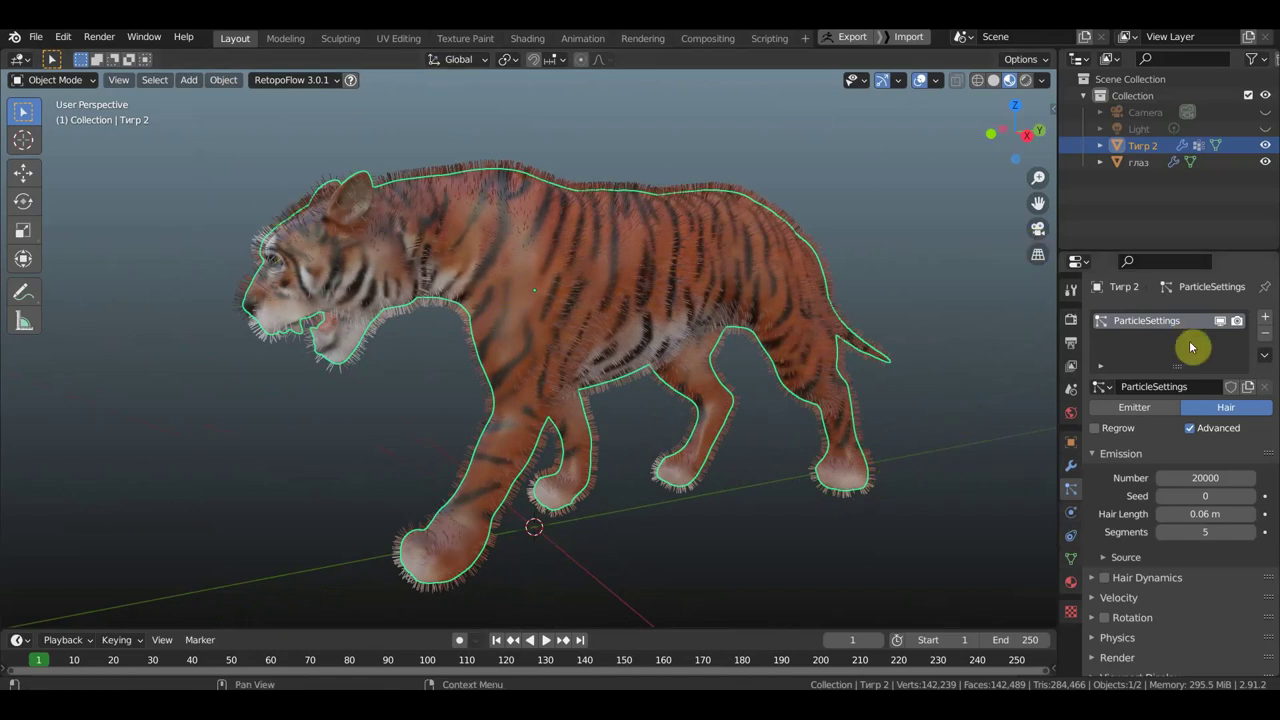
scroll(down, 3)
scroll(up, 3)
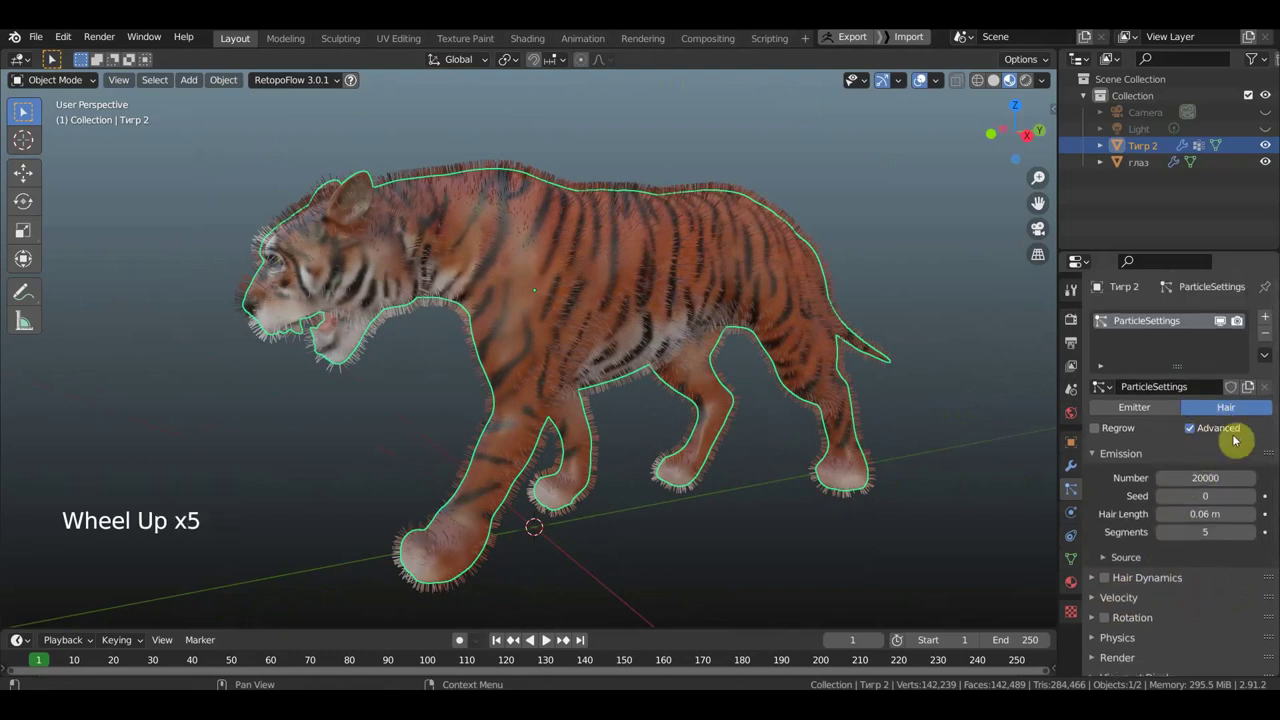
scroll(down, 3)
click(1093, 497)
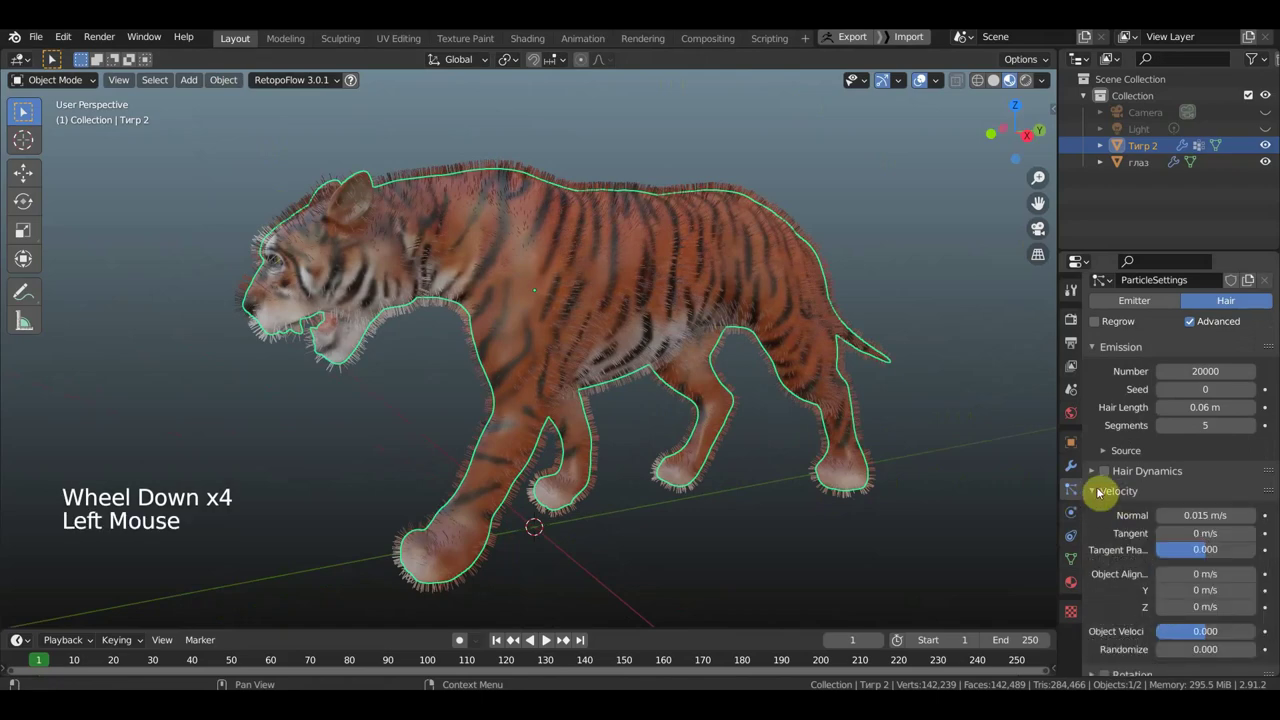
- Undo the overstretched velocity changes while checking the fur from both sides
scroll(down, 3)
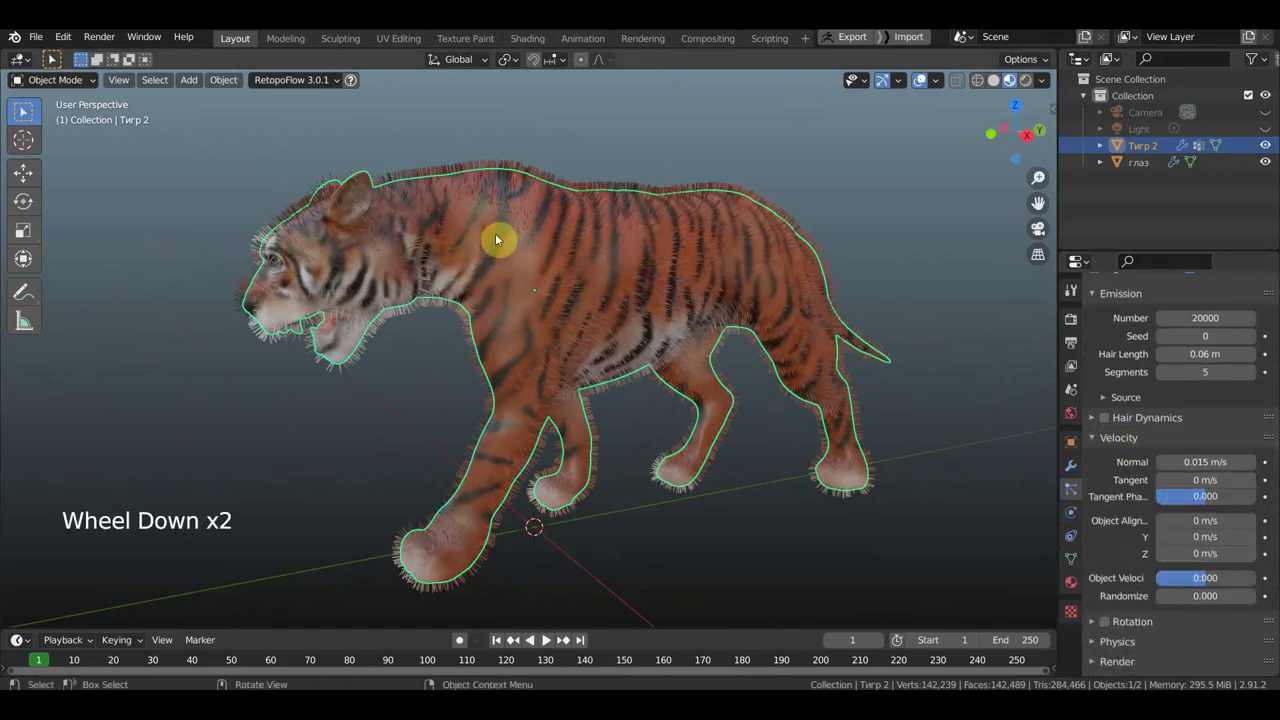
scroll(up, 3)
scroll(up, 3)
middle_click(481, 286)
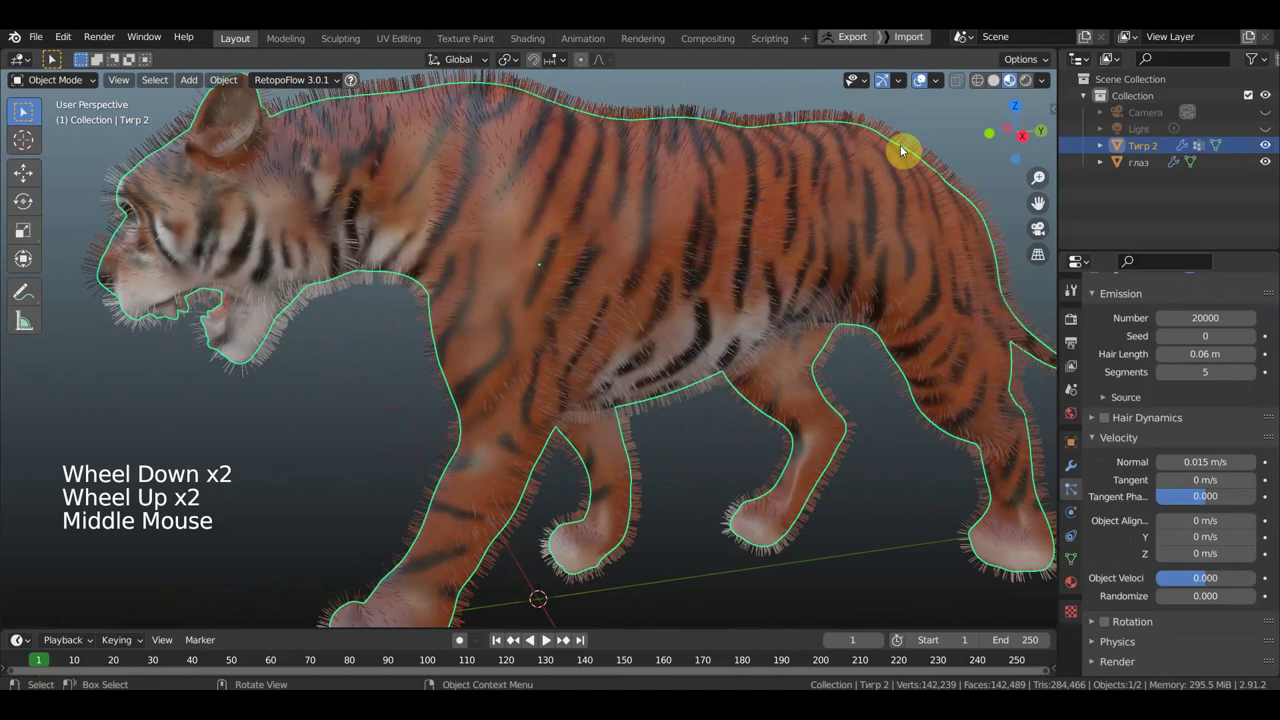
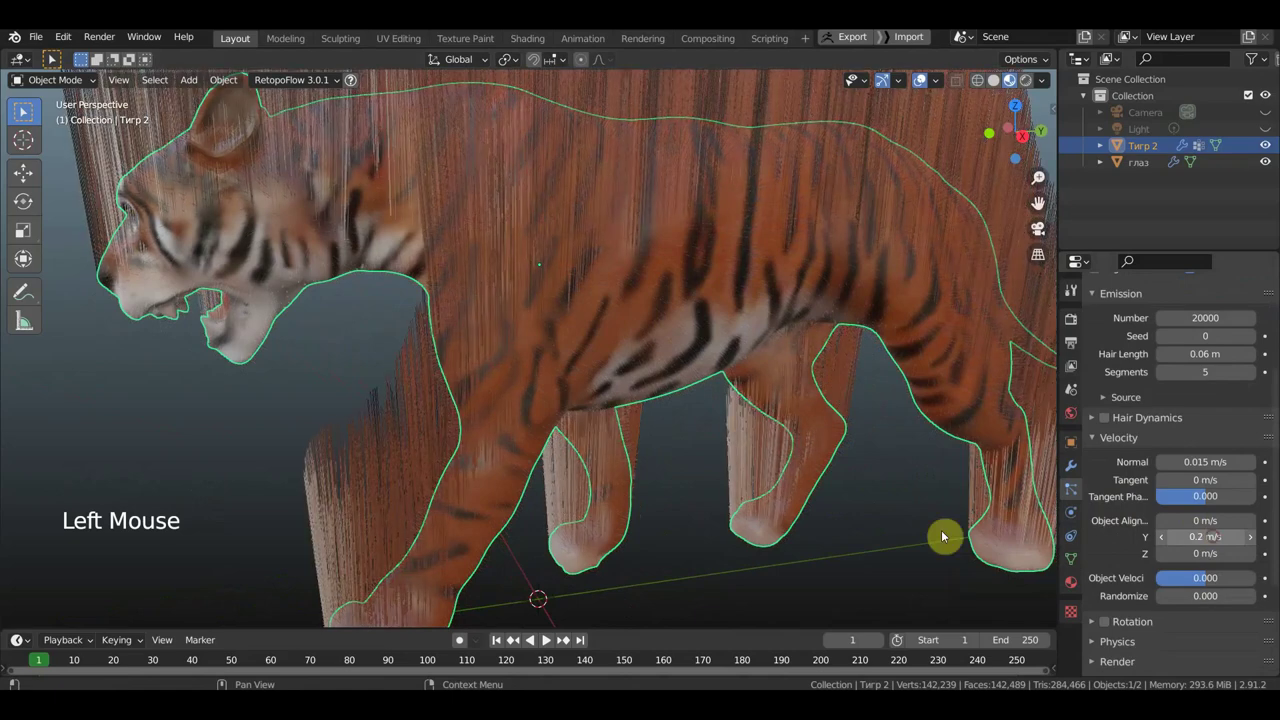
key(ctrl+z)
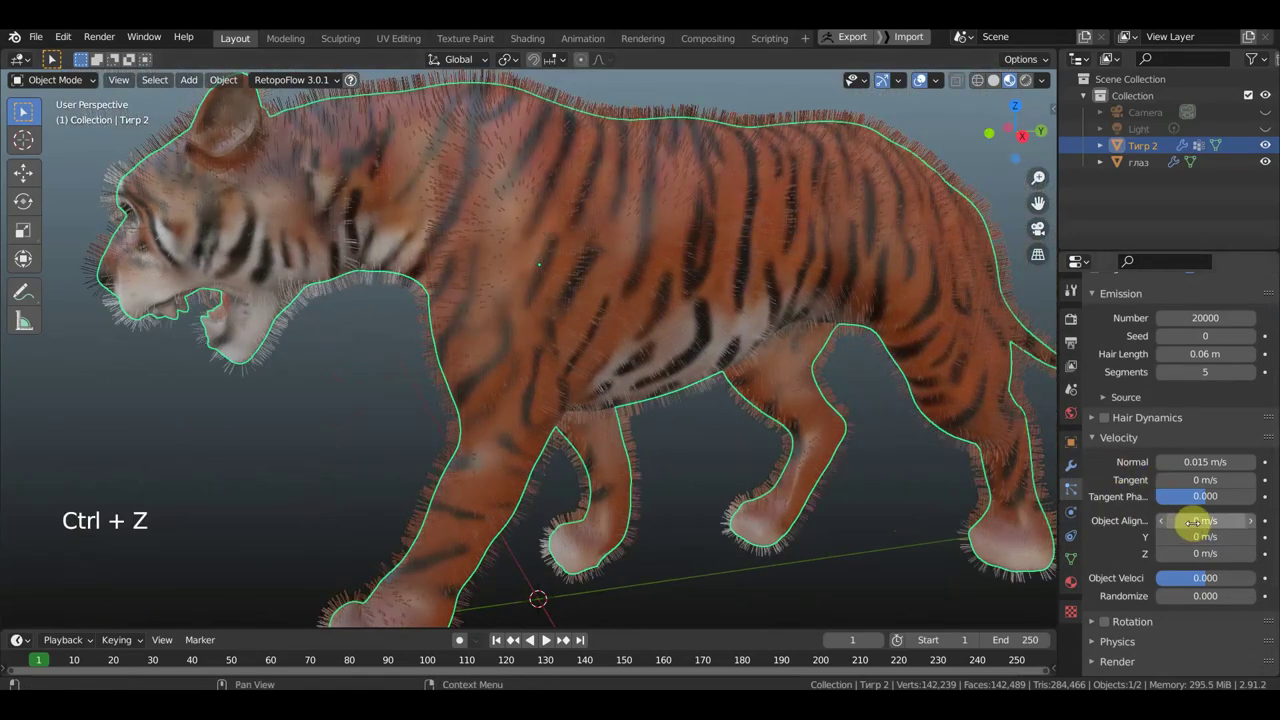
middle_click(767, 551)
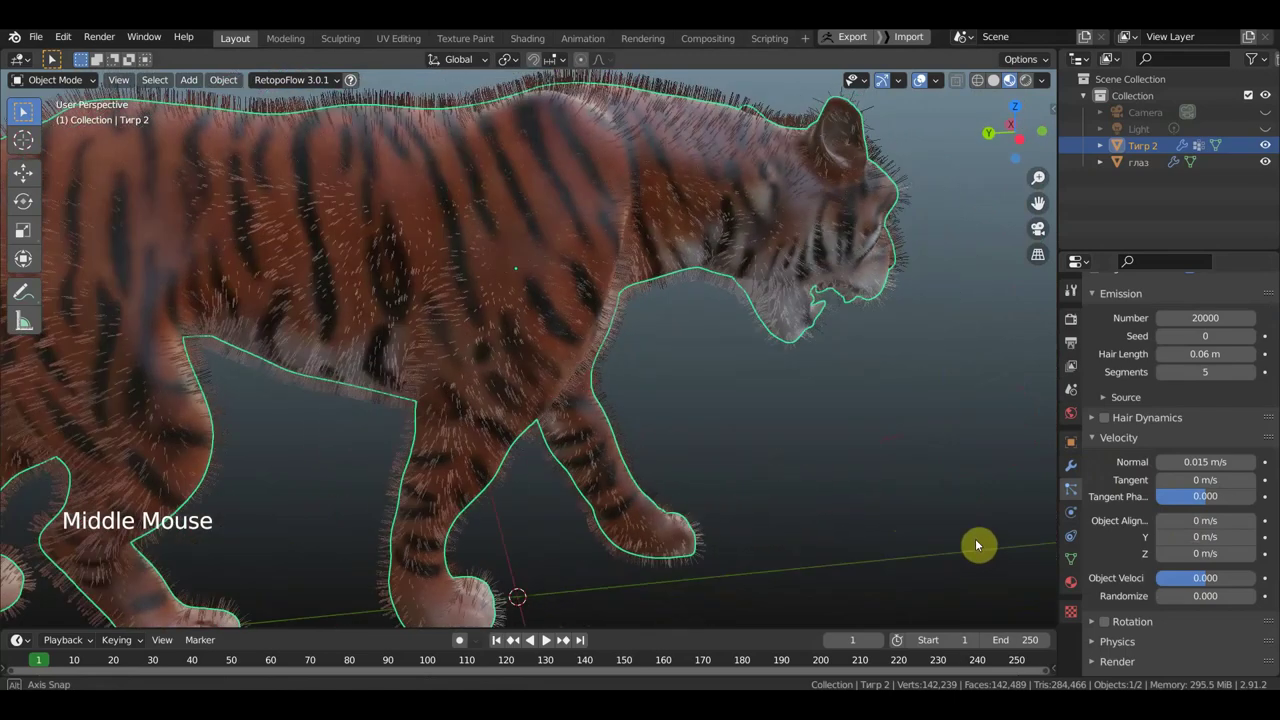
scroll(down, 3)
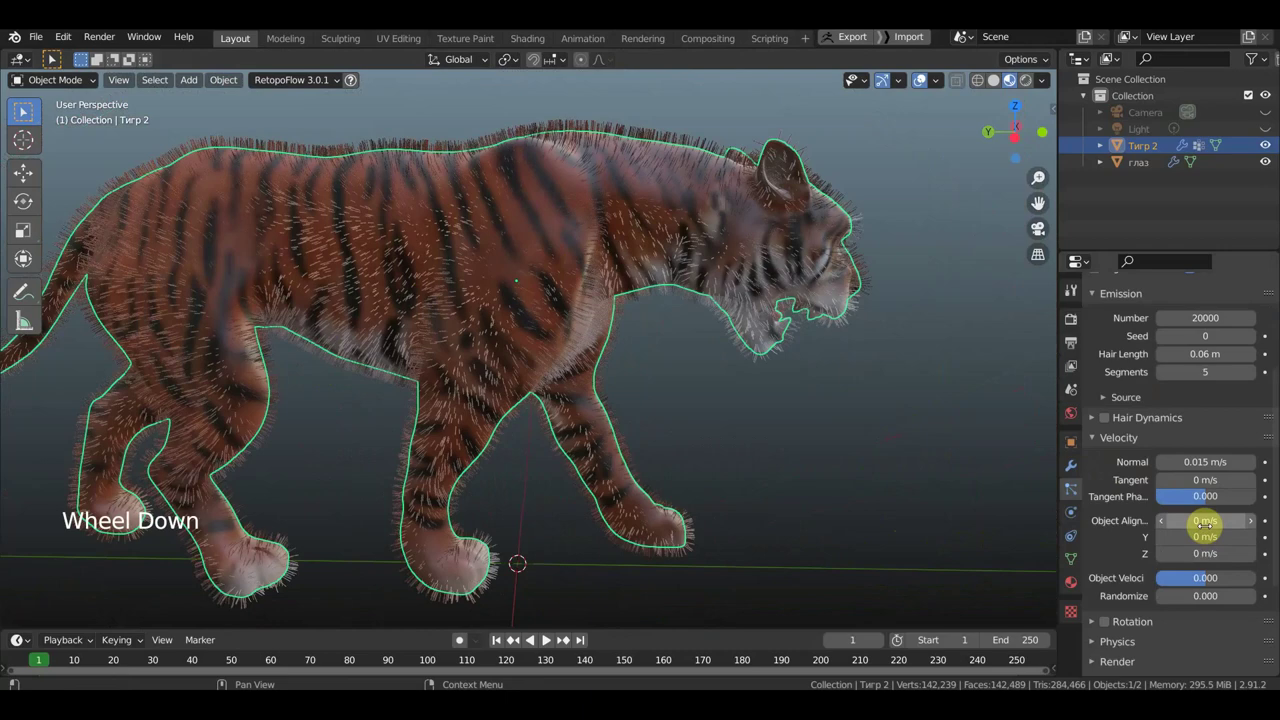
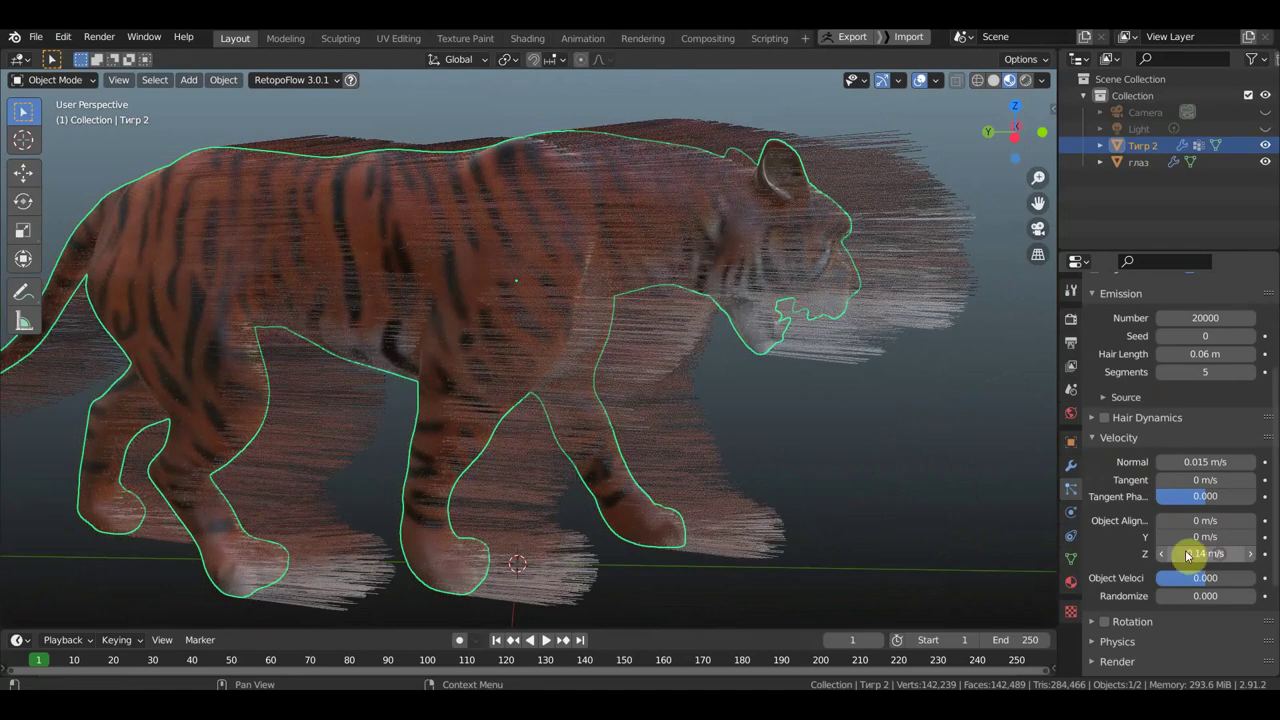
key(ctrl+z)
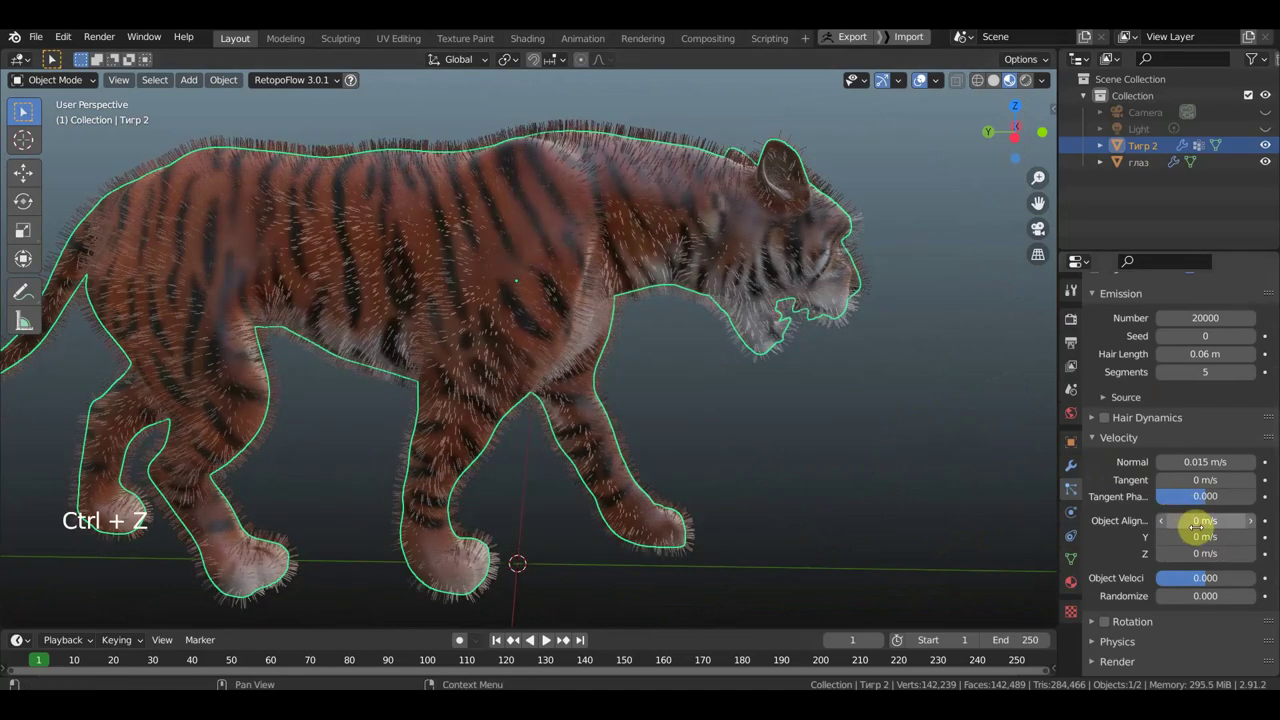
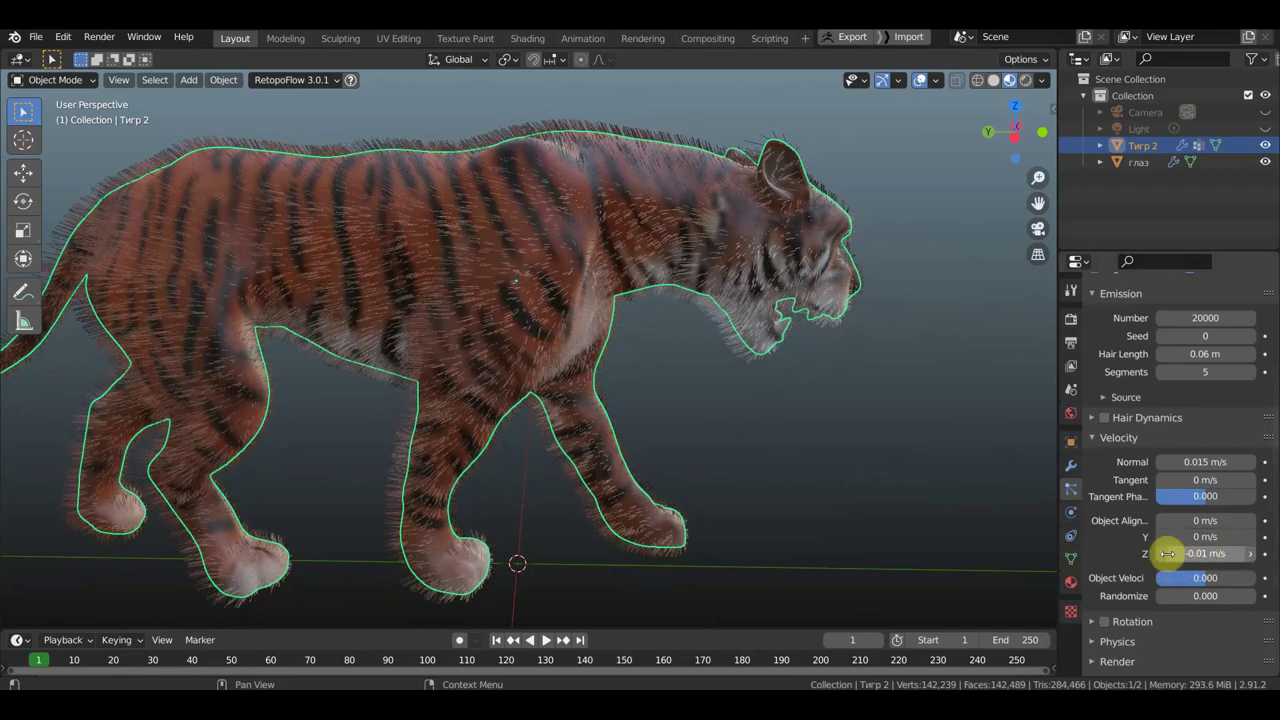
- Lower Object Alignment Z velocity to -0.02 m/s so the fur lies flatter
click(1166, 561)
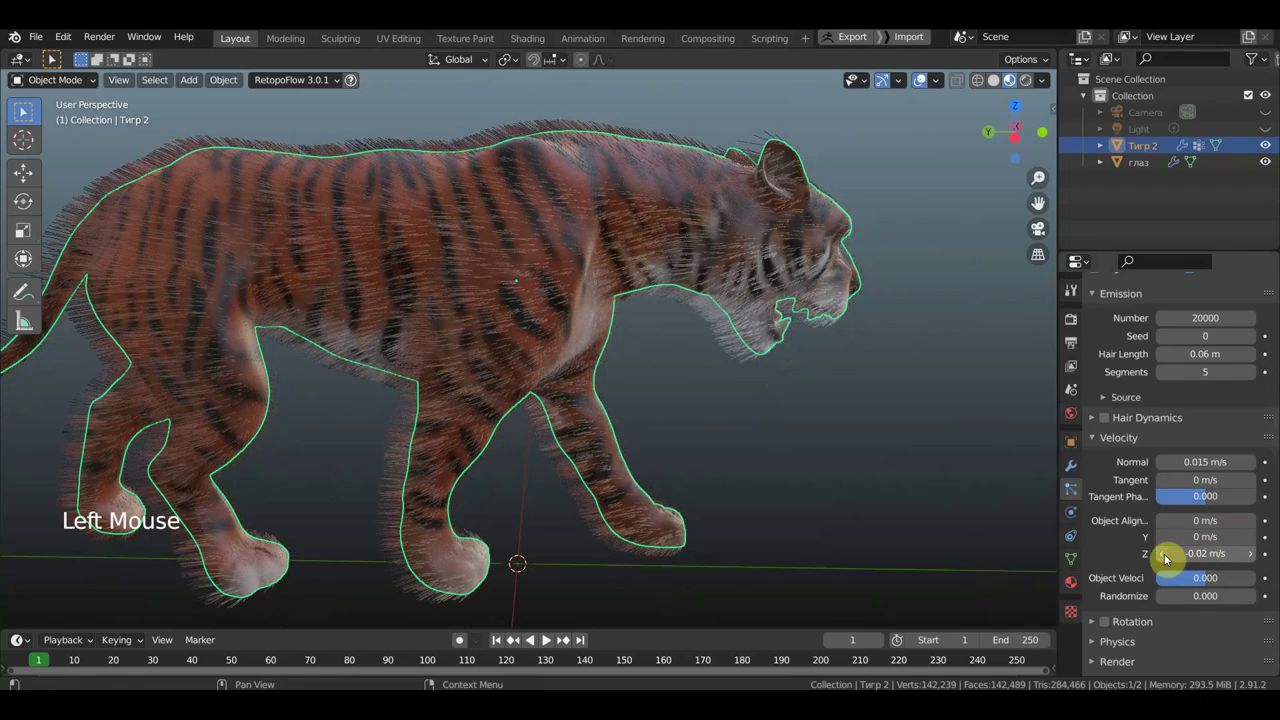
scroll(down, 3)
middle_click(669, 408)
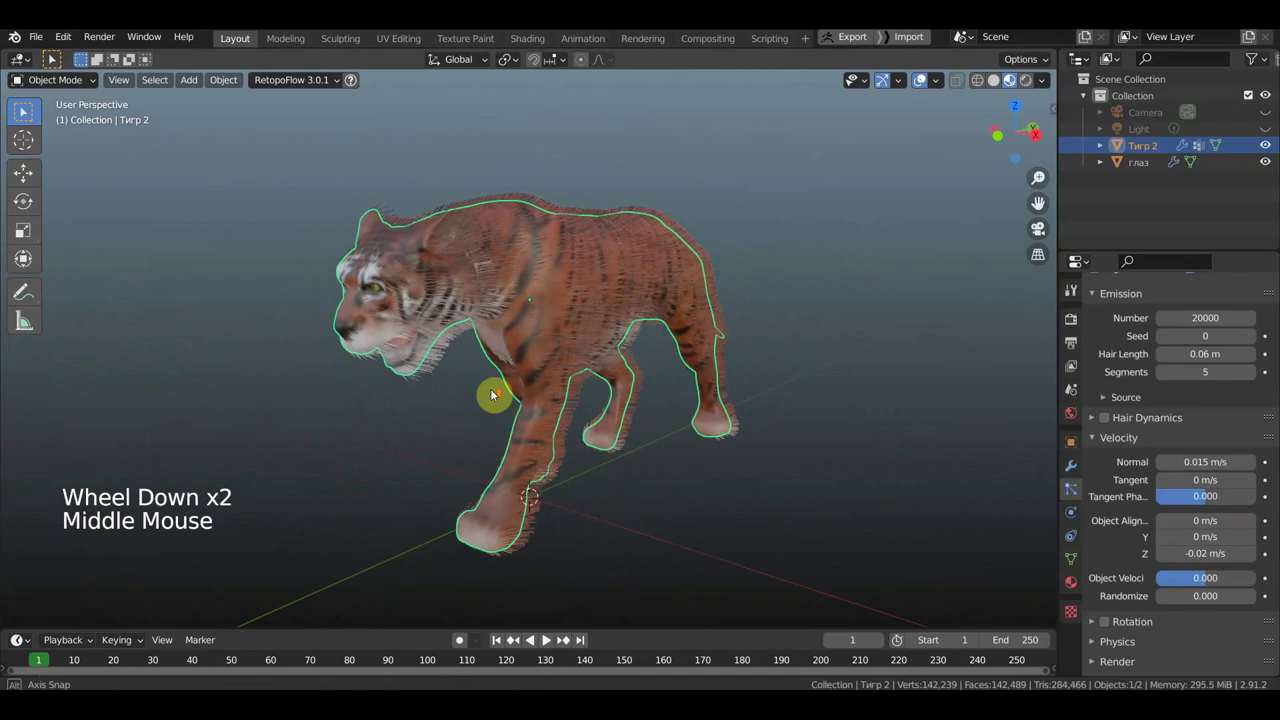
- Set Velocity Randomize to 0.005 and inspect the head fur from several angles
scroll(up, 3)
scroll(down, 3)
middle_click(625, 398)
middle_click(583, 401)
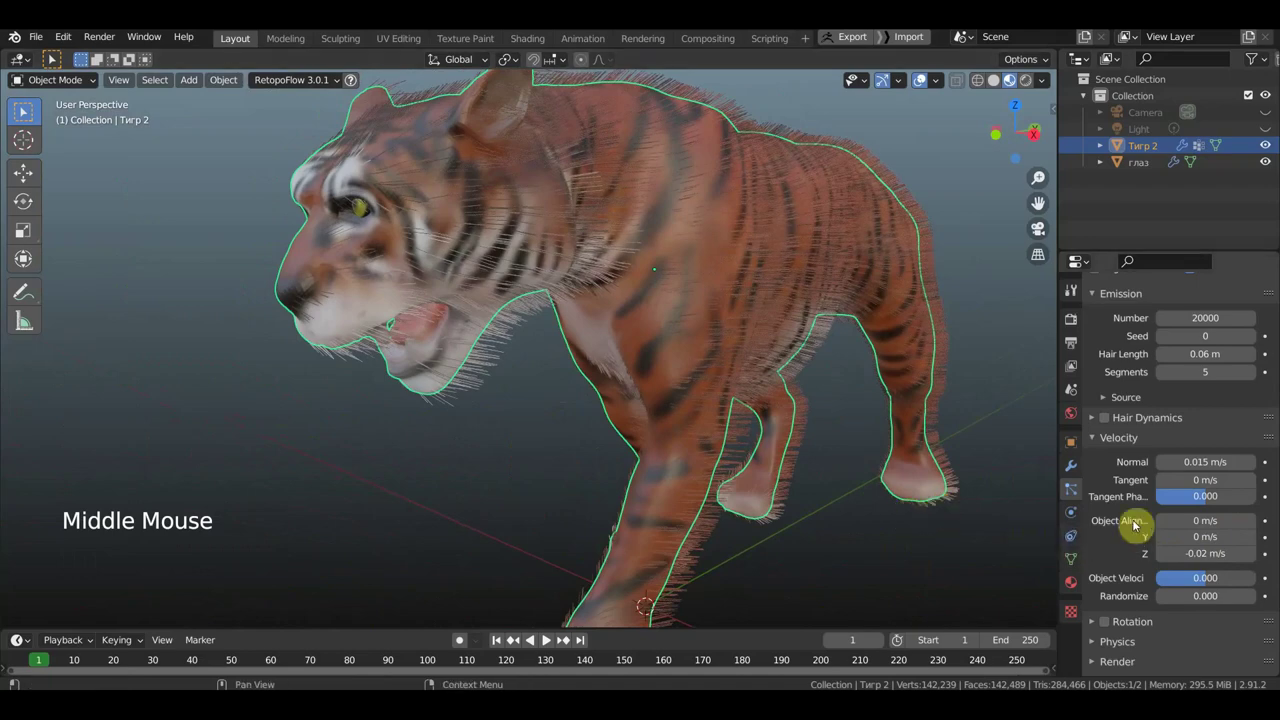
scroll(down, 3)
scroll(down, 3)
middle_click(846, 520)
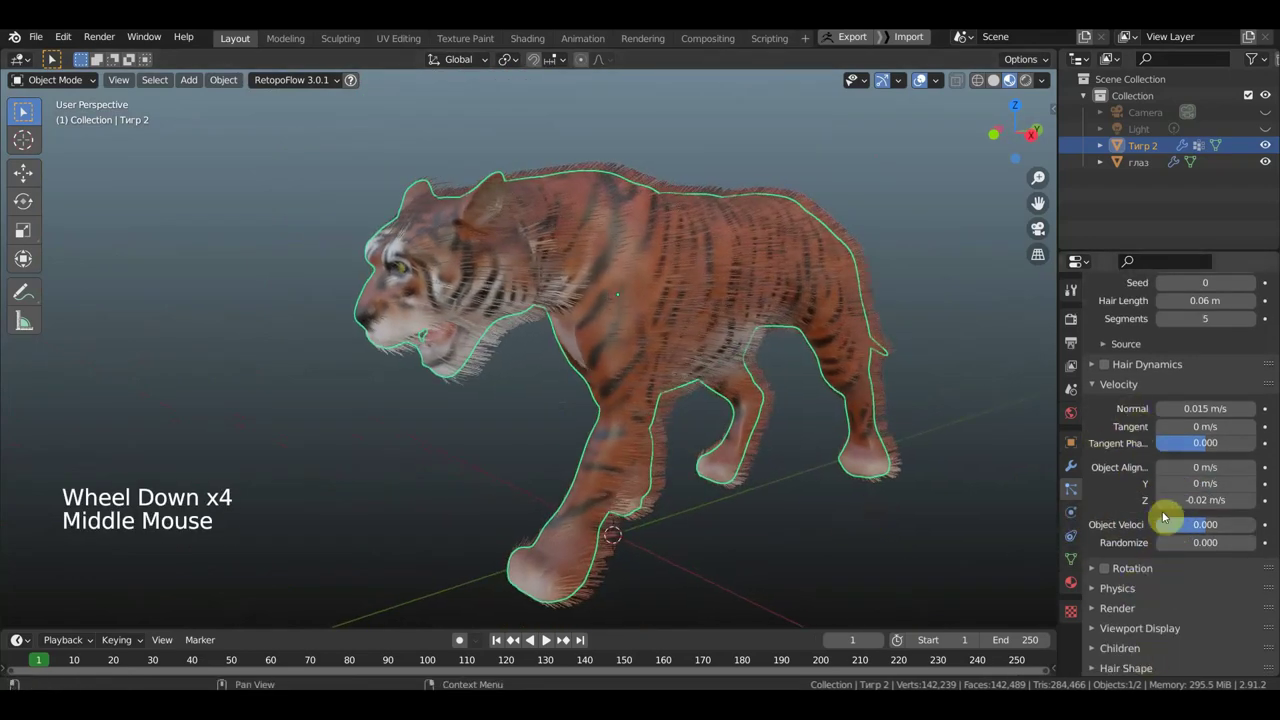
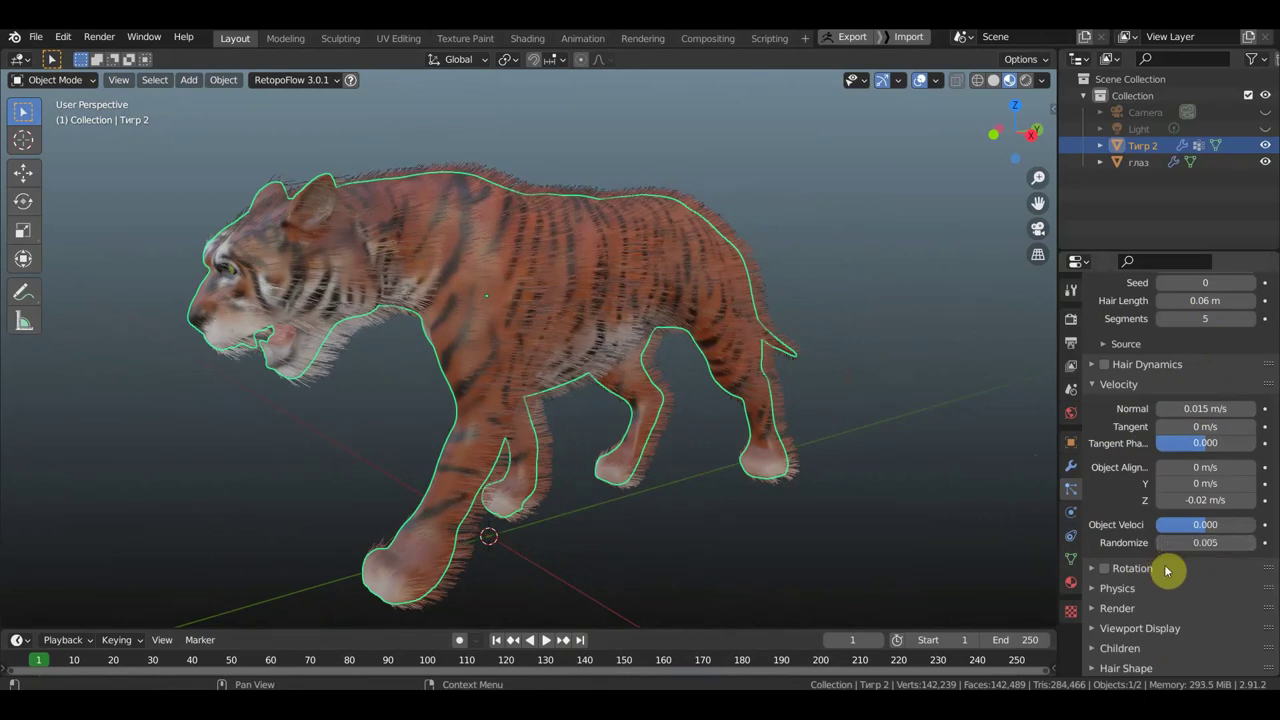
- Expand the Children panel of the hair particle settings
middle_click(679, 527)
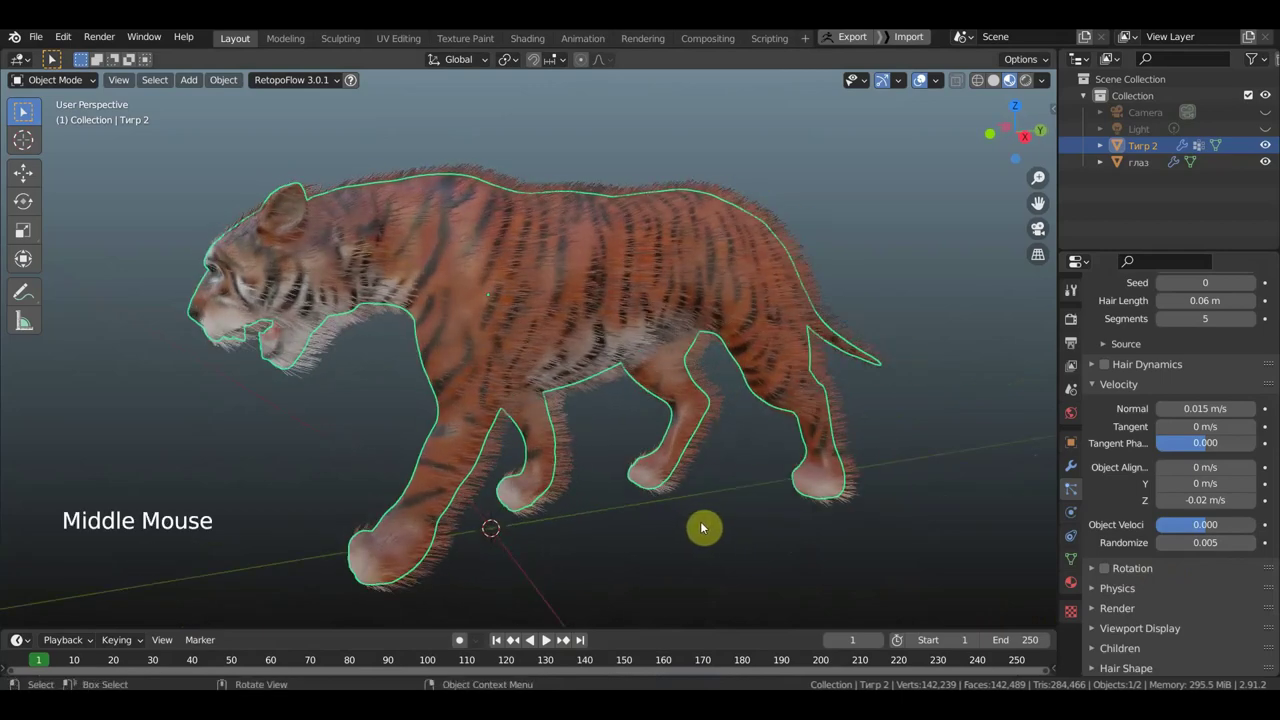
middle_click(725, 527)
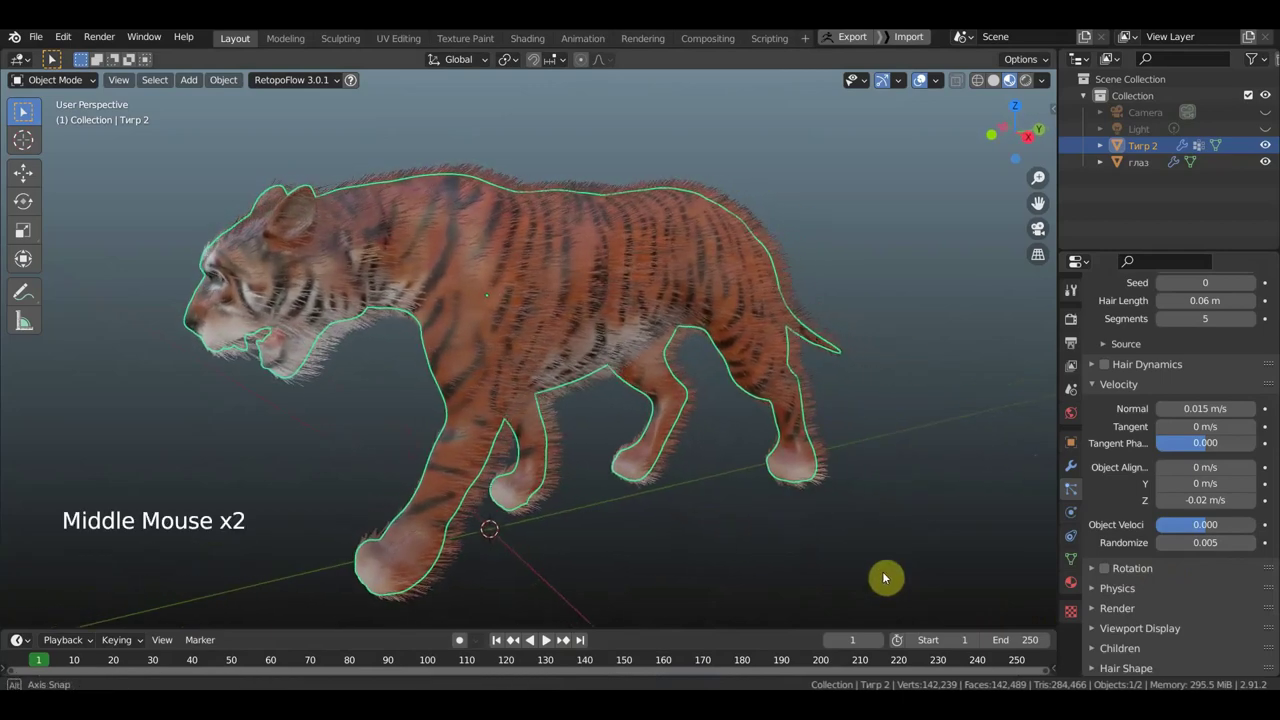
scroll(down, 3)
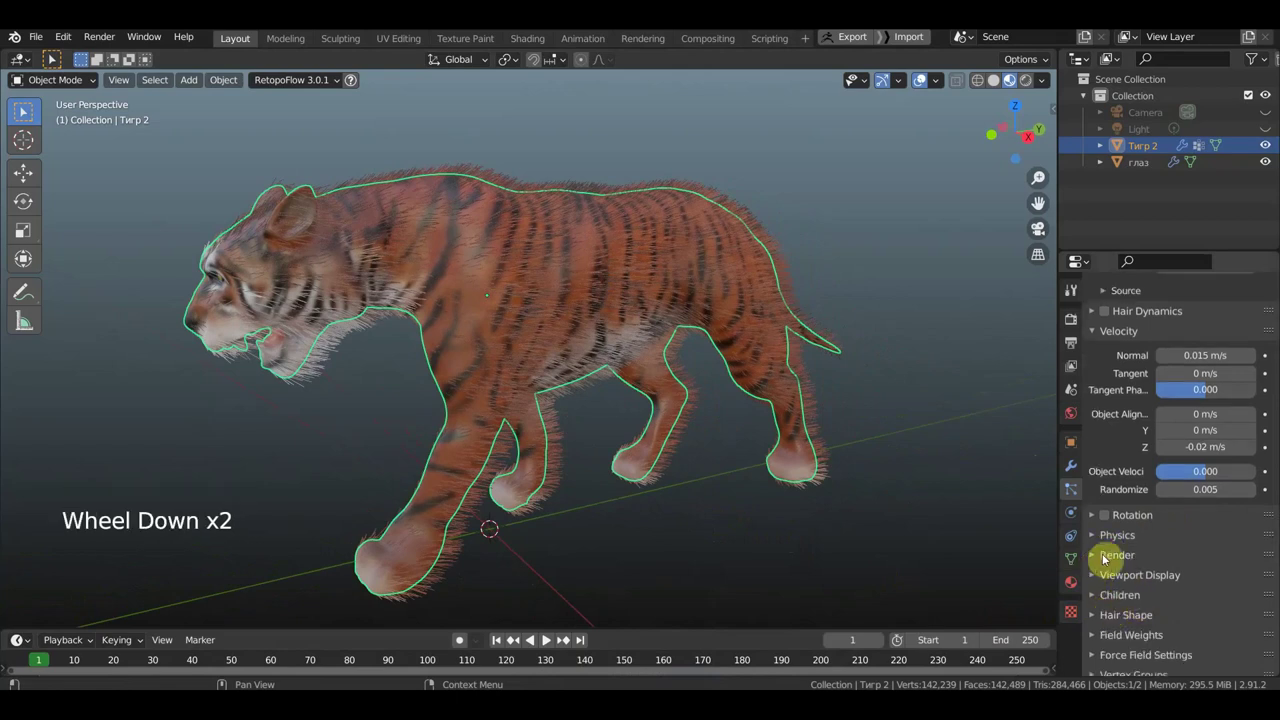
scroll(down, 3)
click(1098, 574)
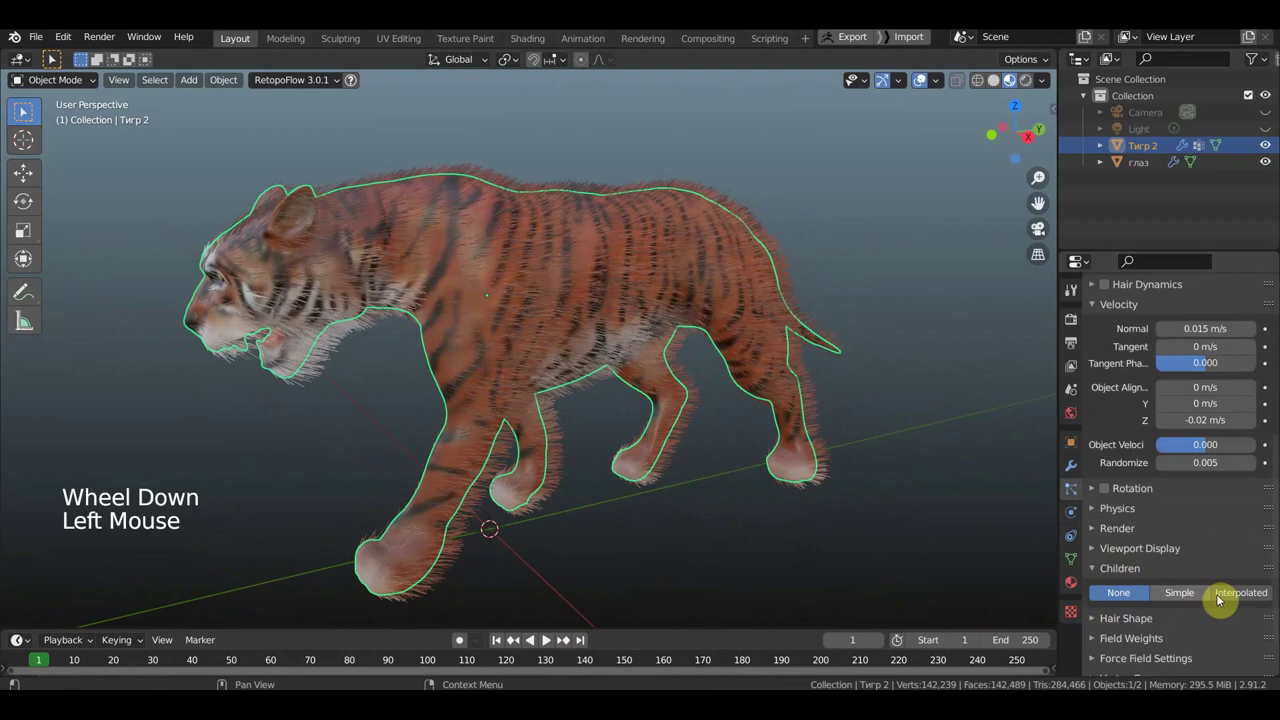
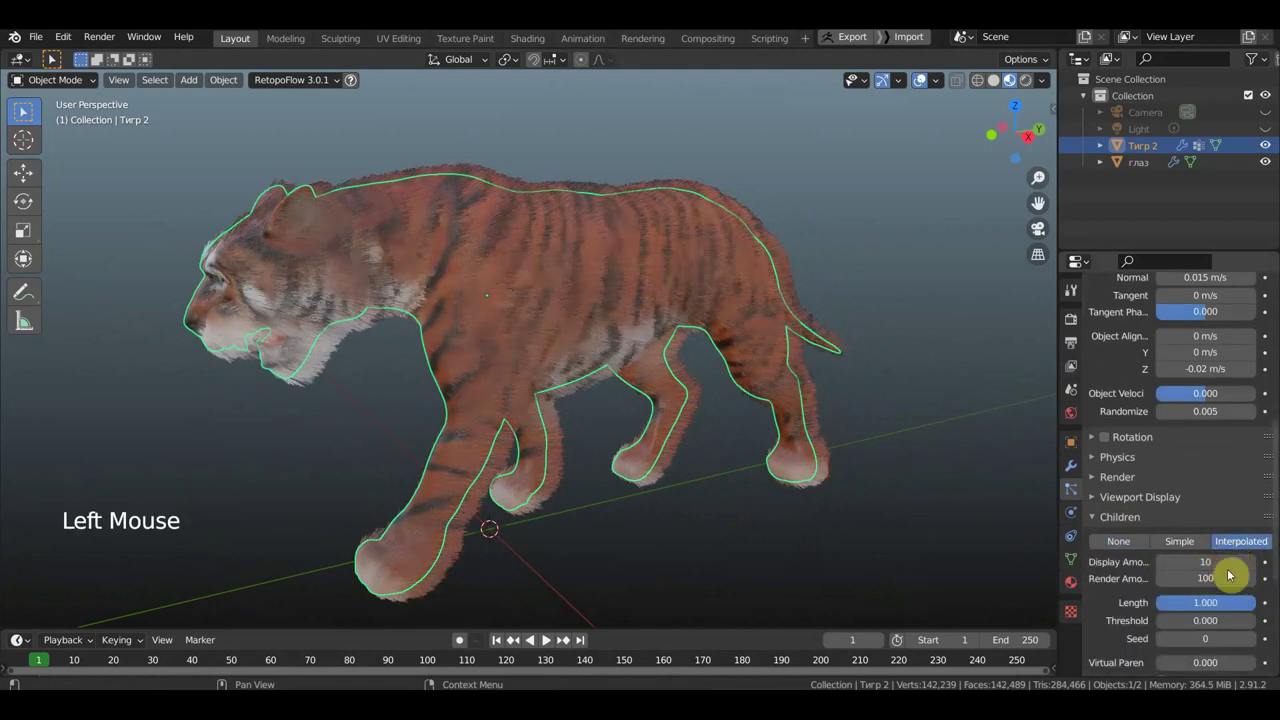
- Enable Interpolated children with Display and Render Amount 20 and inspect the dense fur
scroll(down, 3)
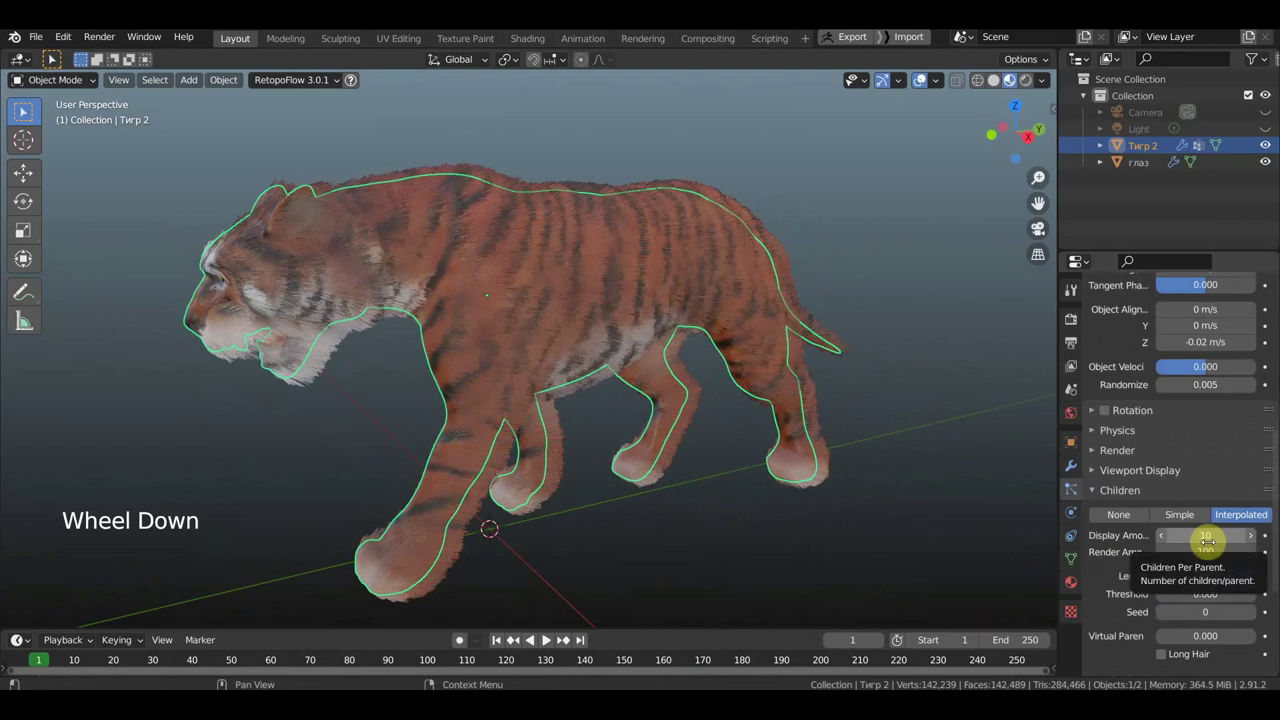
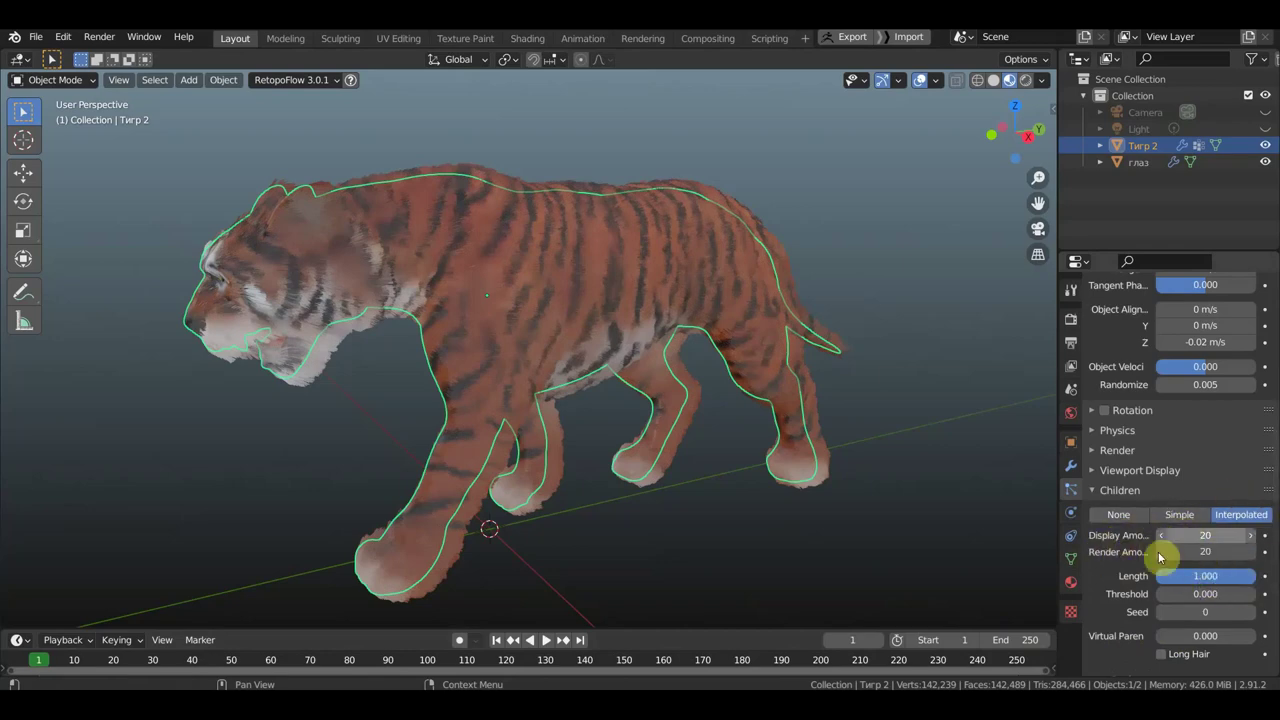
scroll(up, 3)
middle_click(736, 467)
scroll(down, 3)
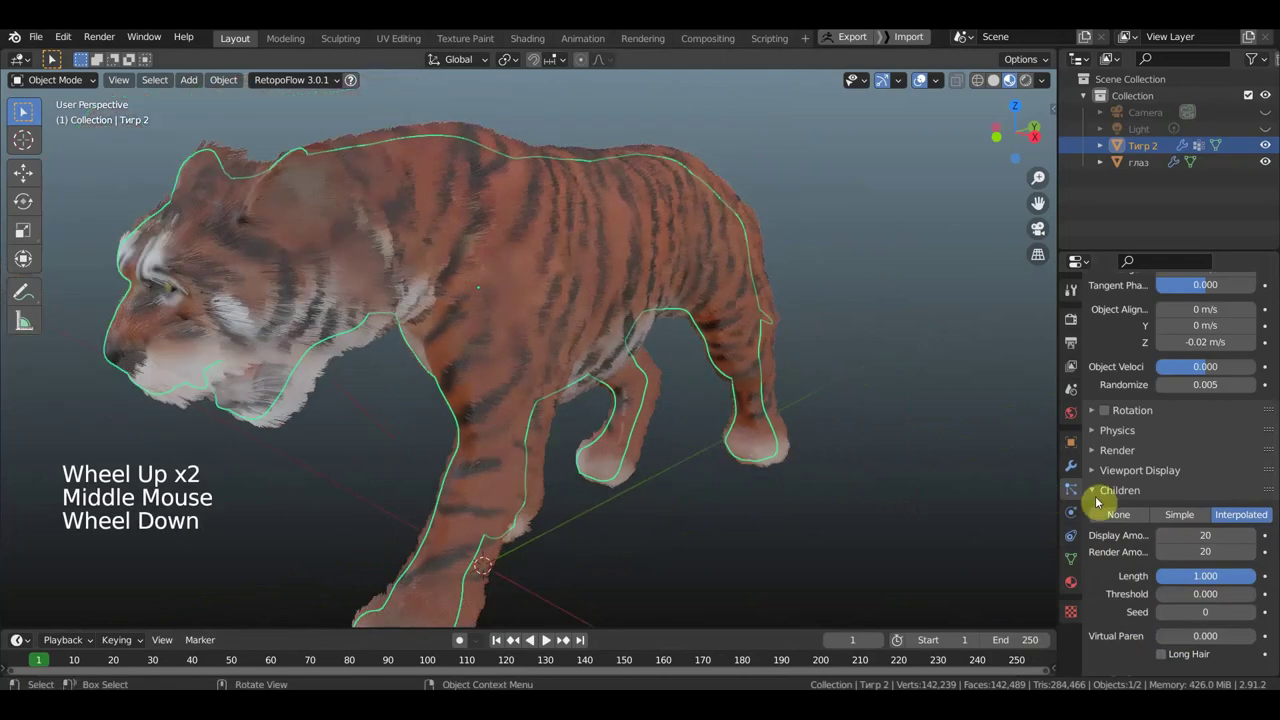
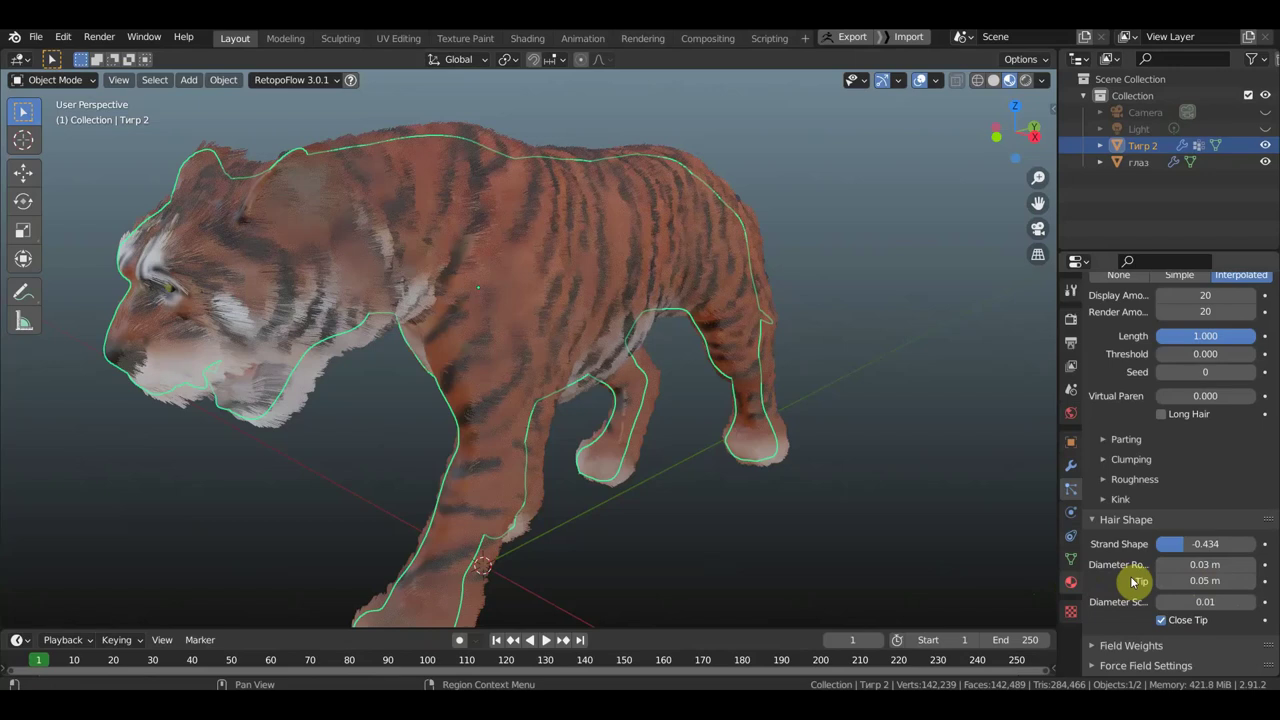
- Set Hair Shape to strand -0.434, root 0.03 m, tip 0.05 m, diameter scale 0.01
scroll(down, 3)
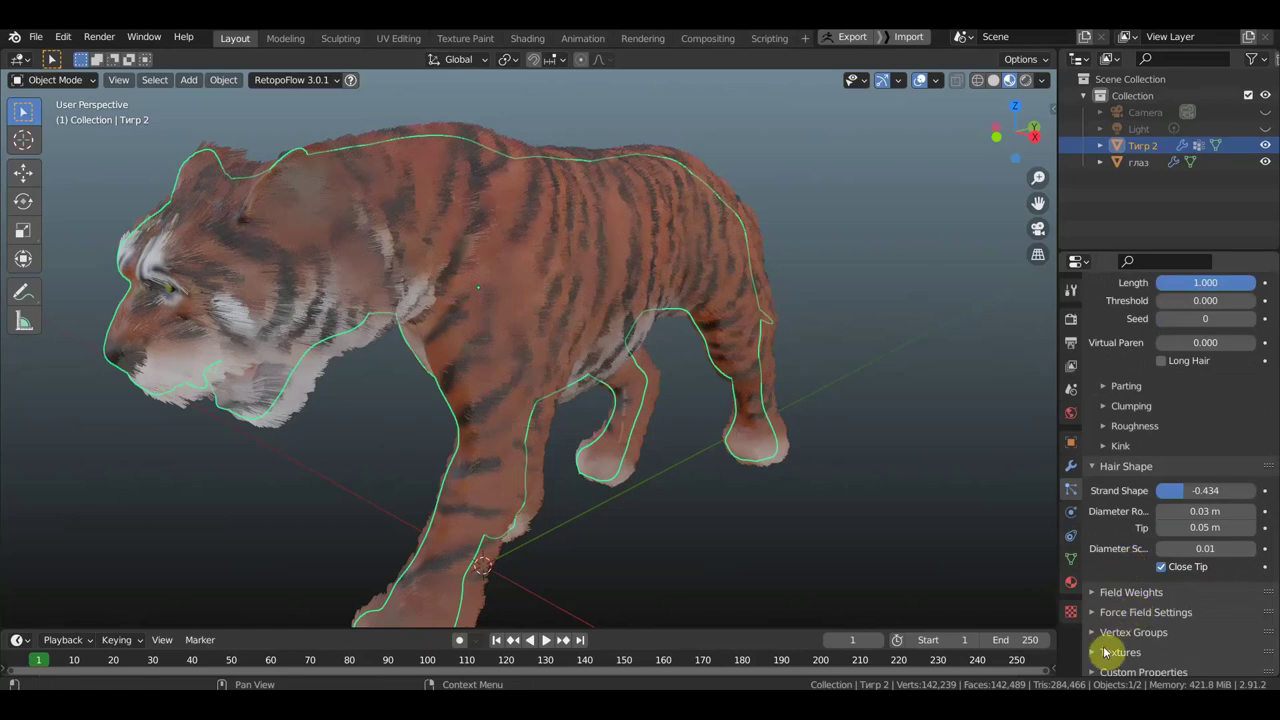
- Assign Short as the hair Density vertex group and Lendh as the Length group
click(1095, 640)
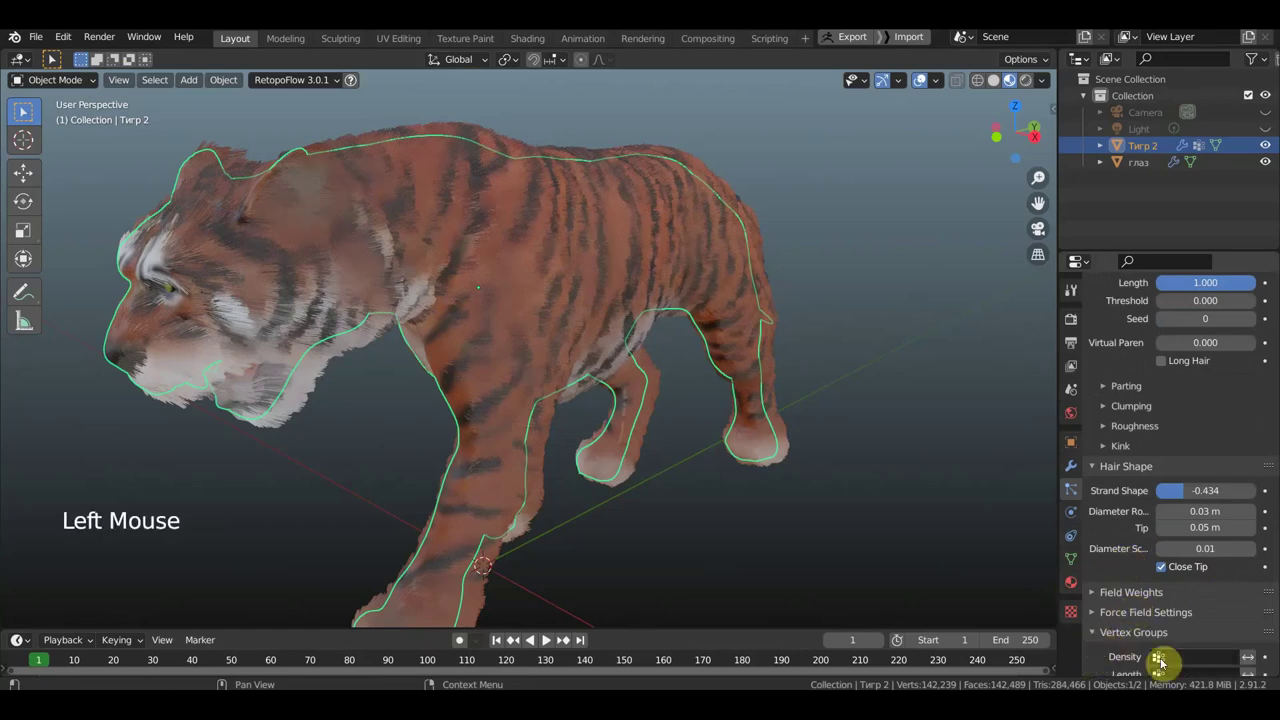
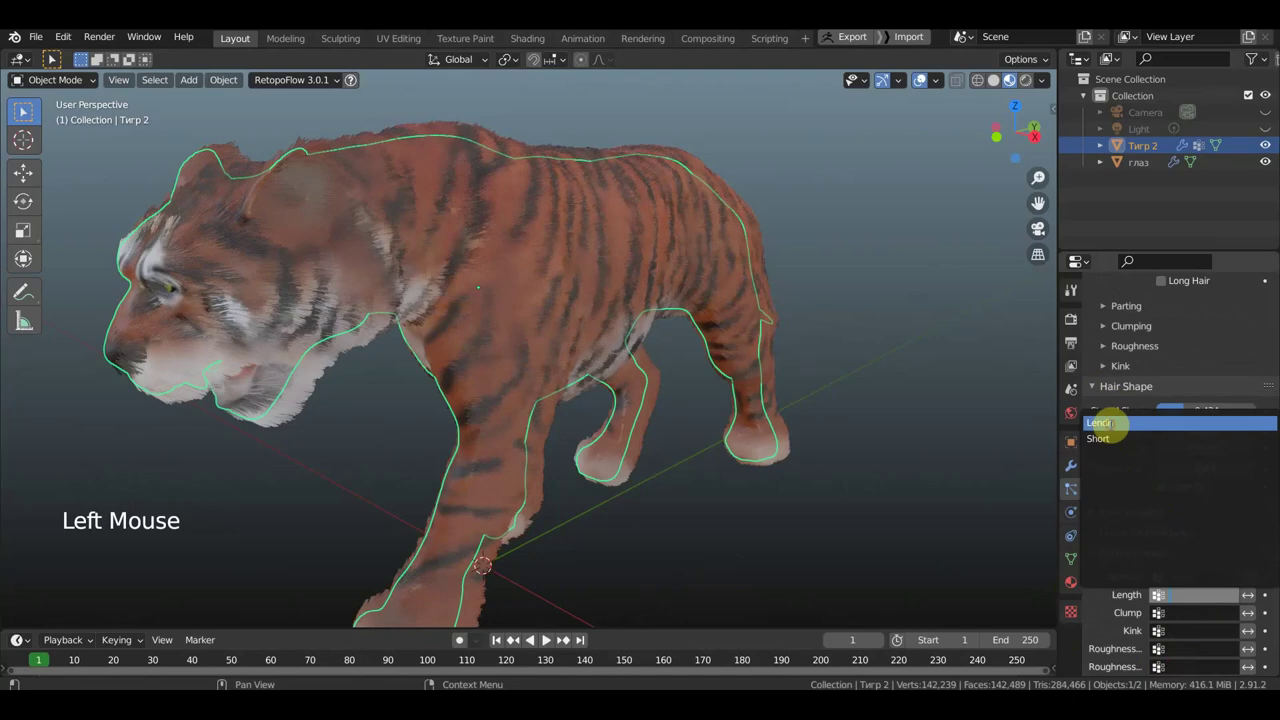
scroll(down, 3)
middle_click(890, 497)
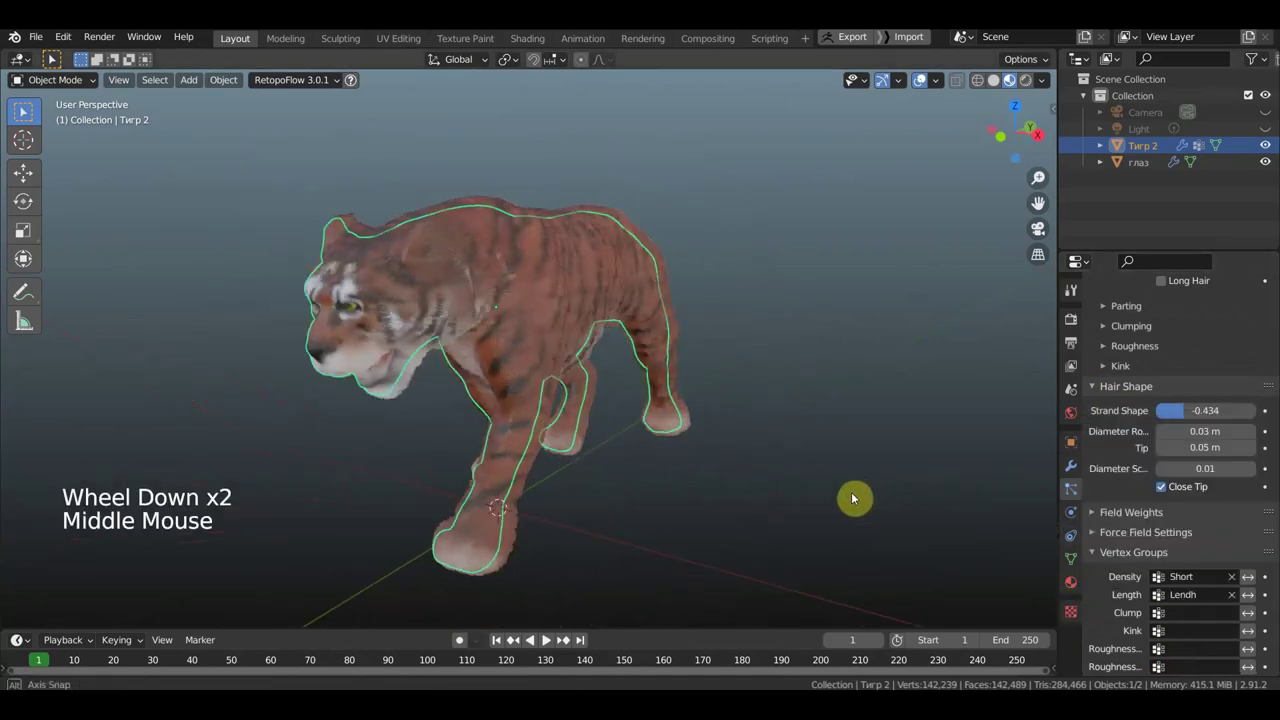
scroll(up, 3)
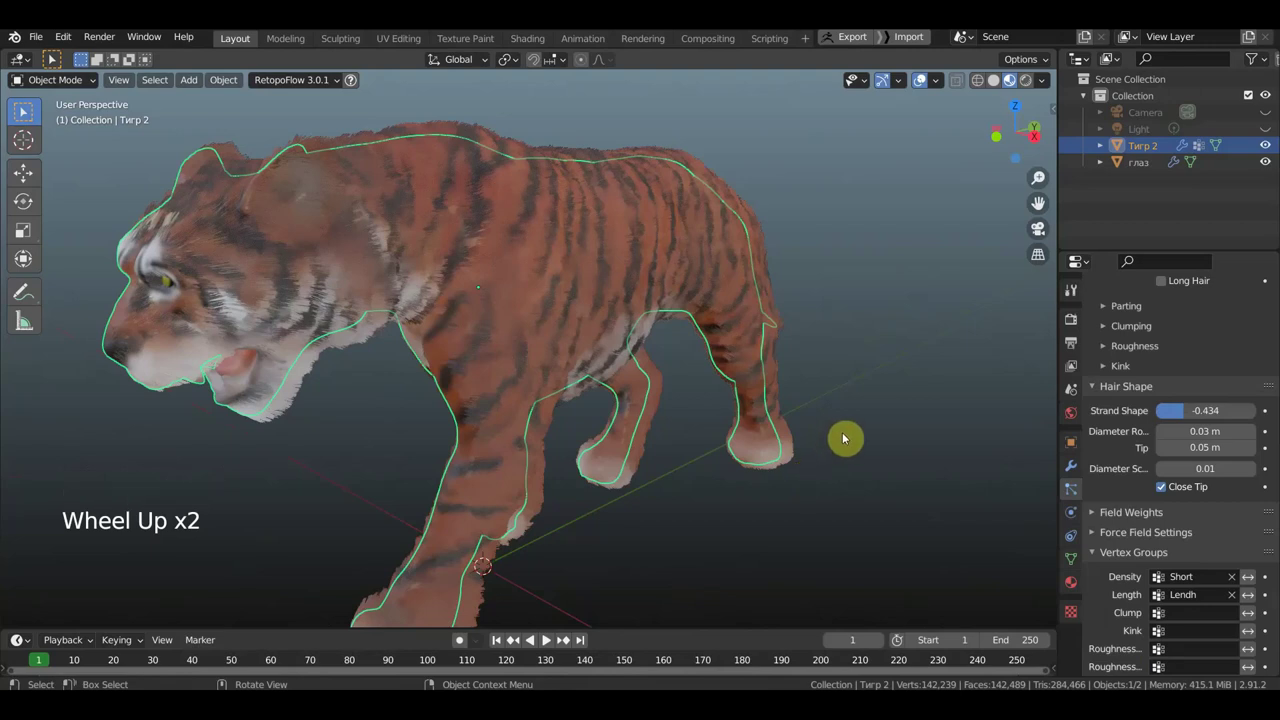
scroll(down, 3)
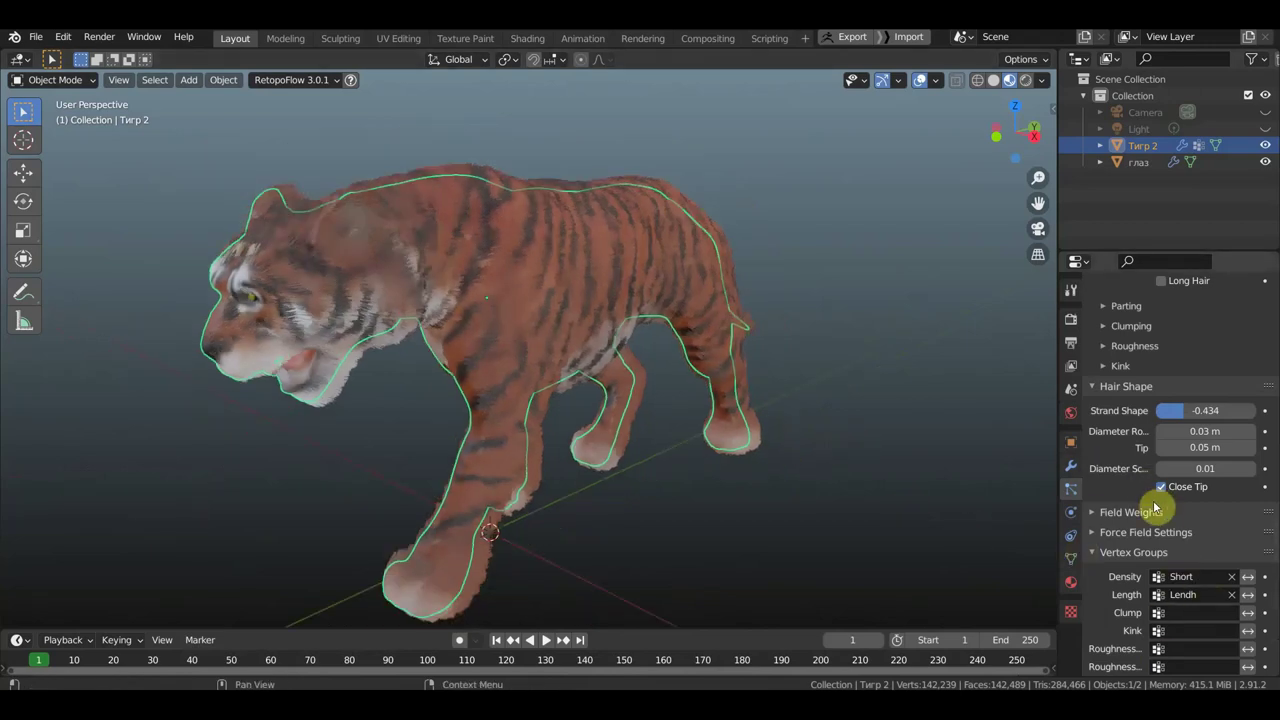
scroll(up, 3)
scroll(up, 3)
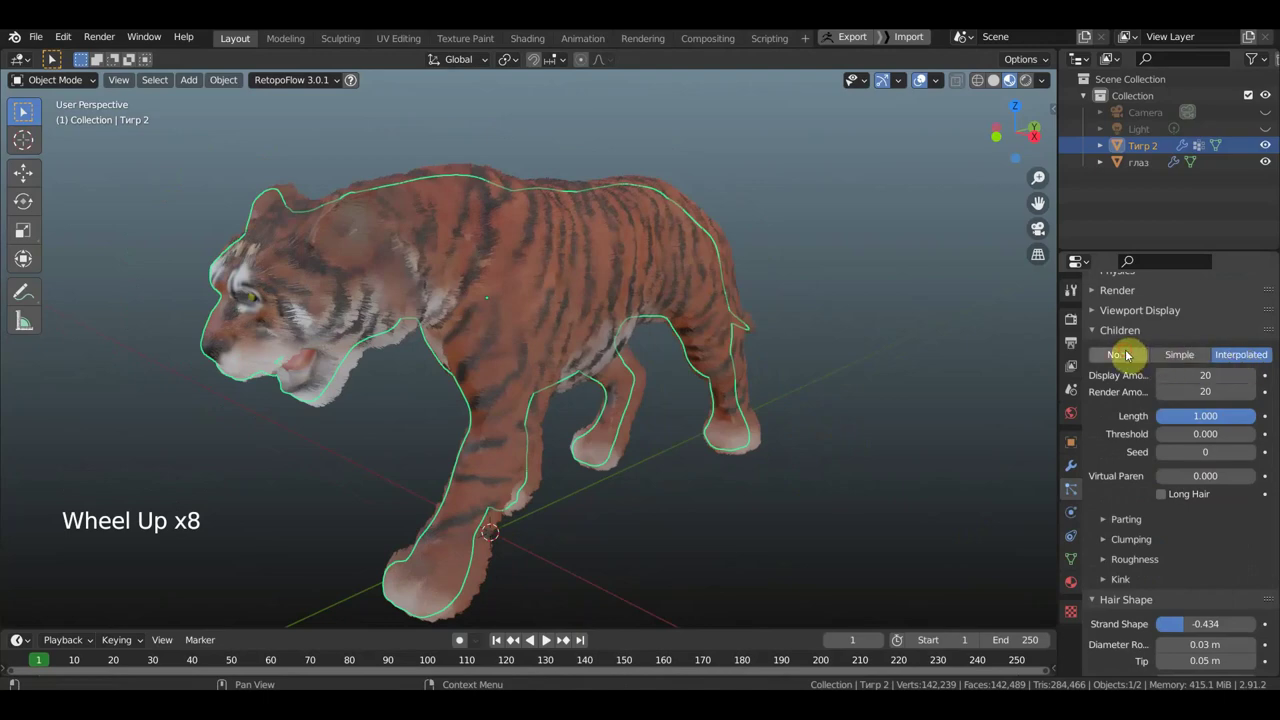
- Set Children to None and inspect the guide-only fur in the viewport
click(1128, 355)
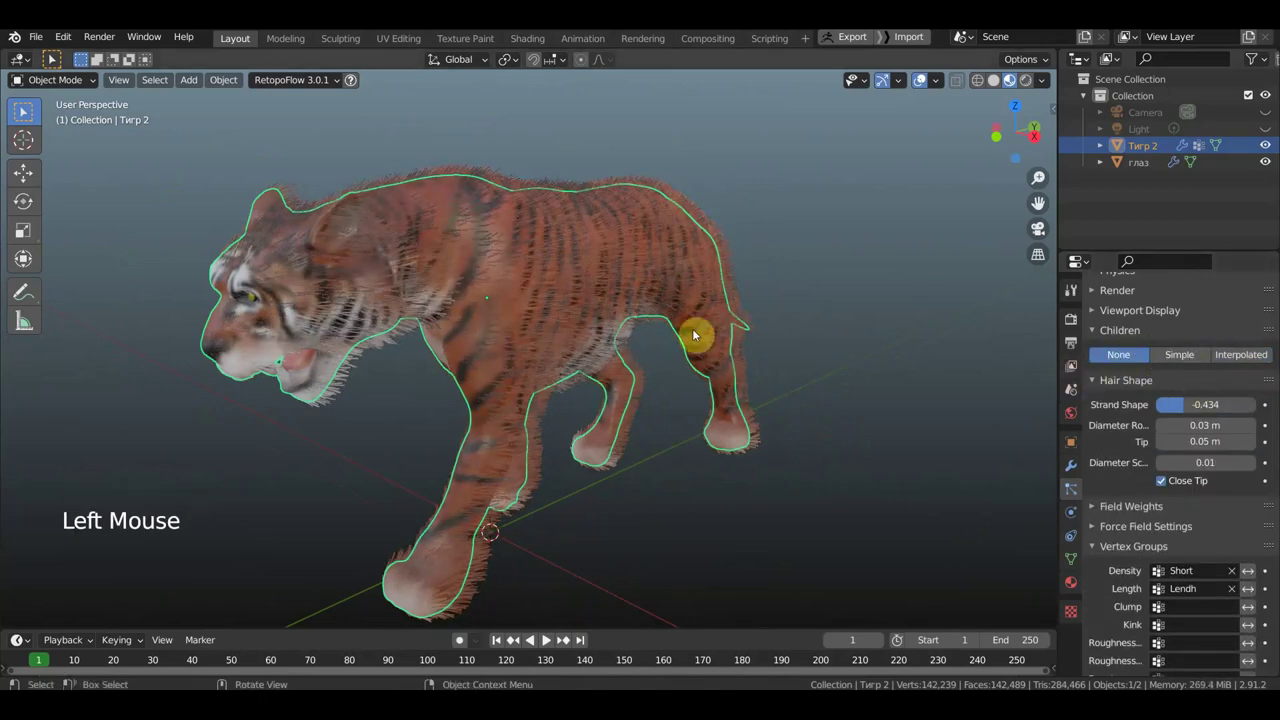
scroll(up, 3)
scroll(down, 3)
middle_click(572, 309)
scroll(down, 3)
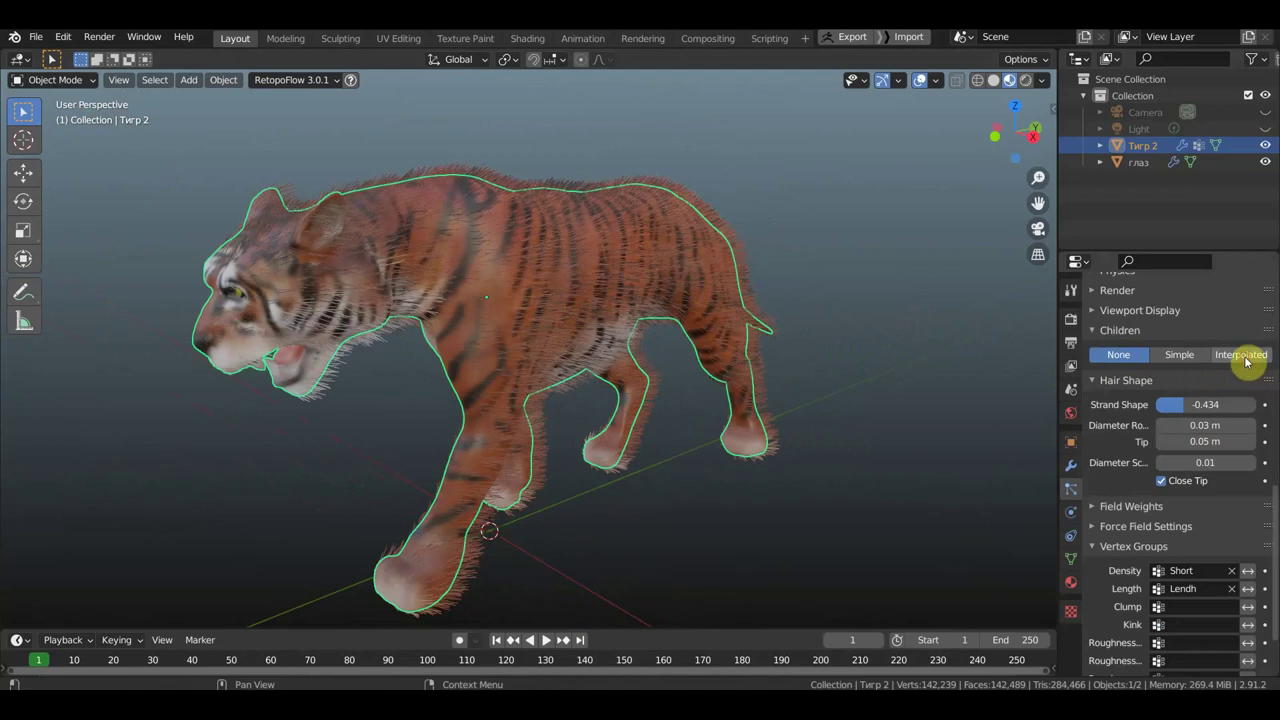
- Restore Interpolated children and set Hair Shape > Strand Shape to -0.553
click(1251, 362)
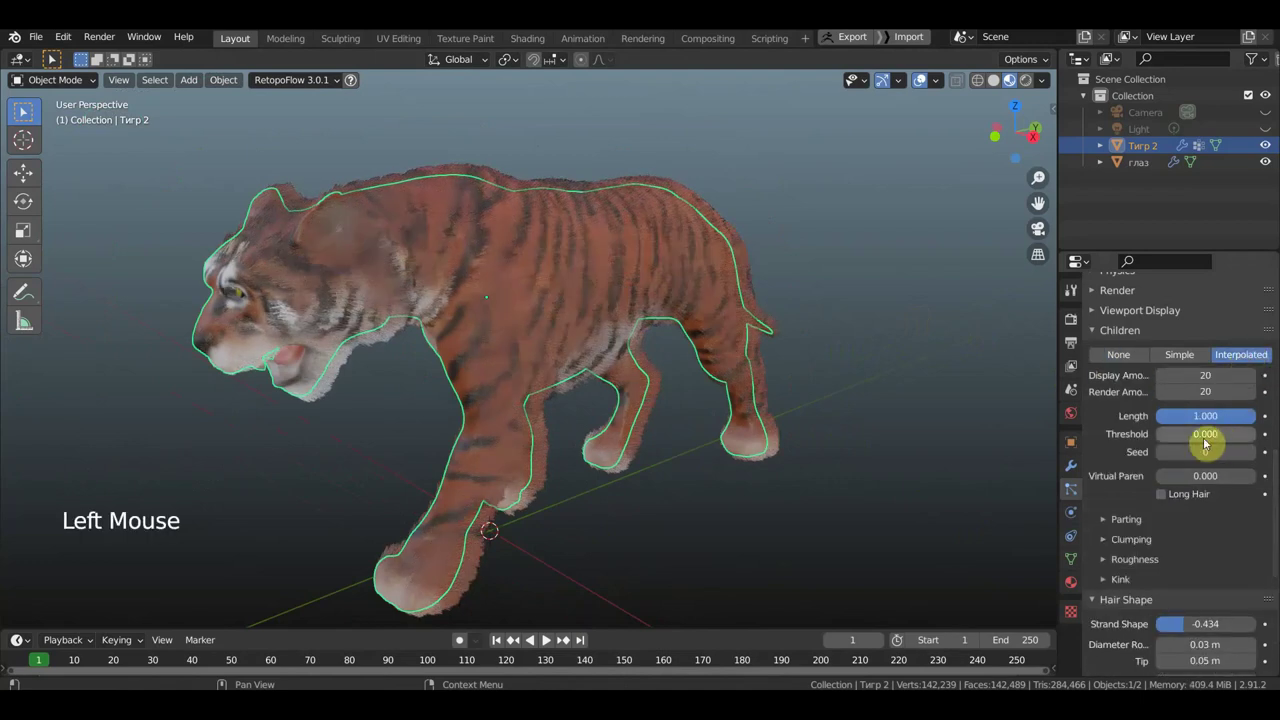
scroll(down, 3)
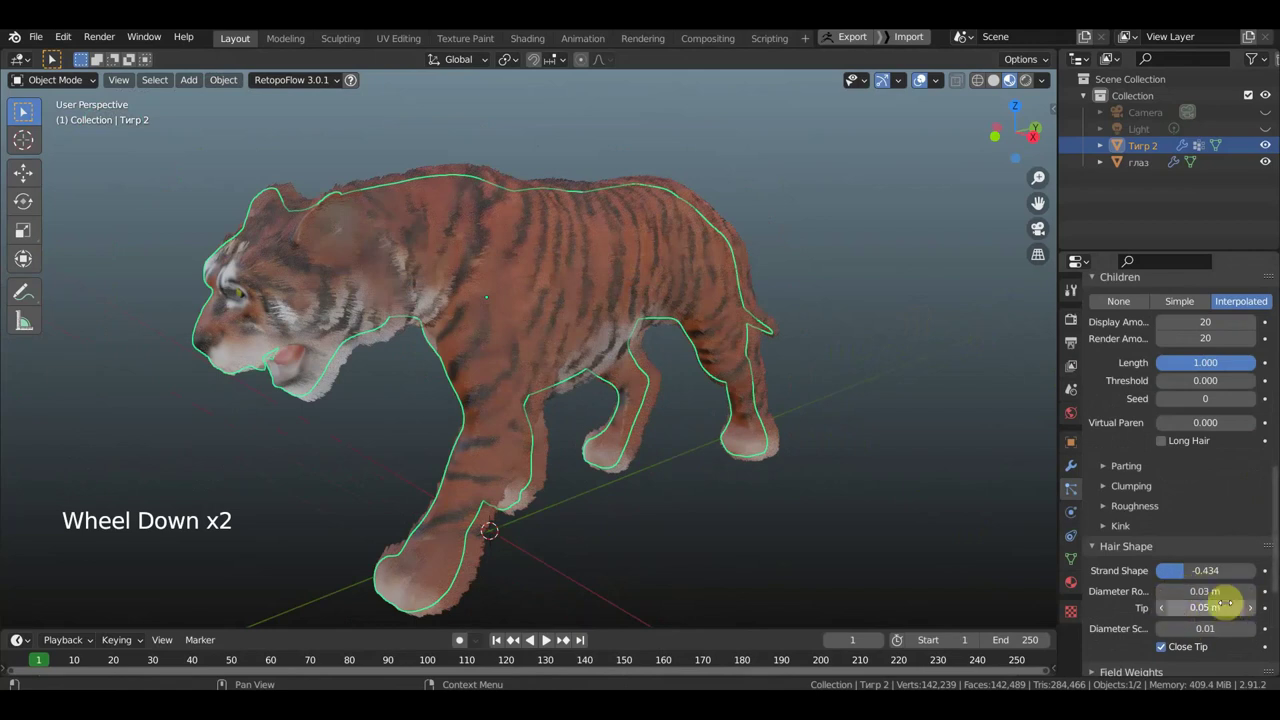
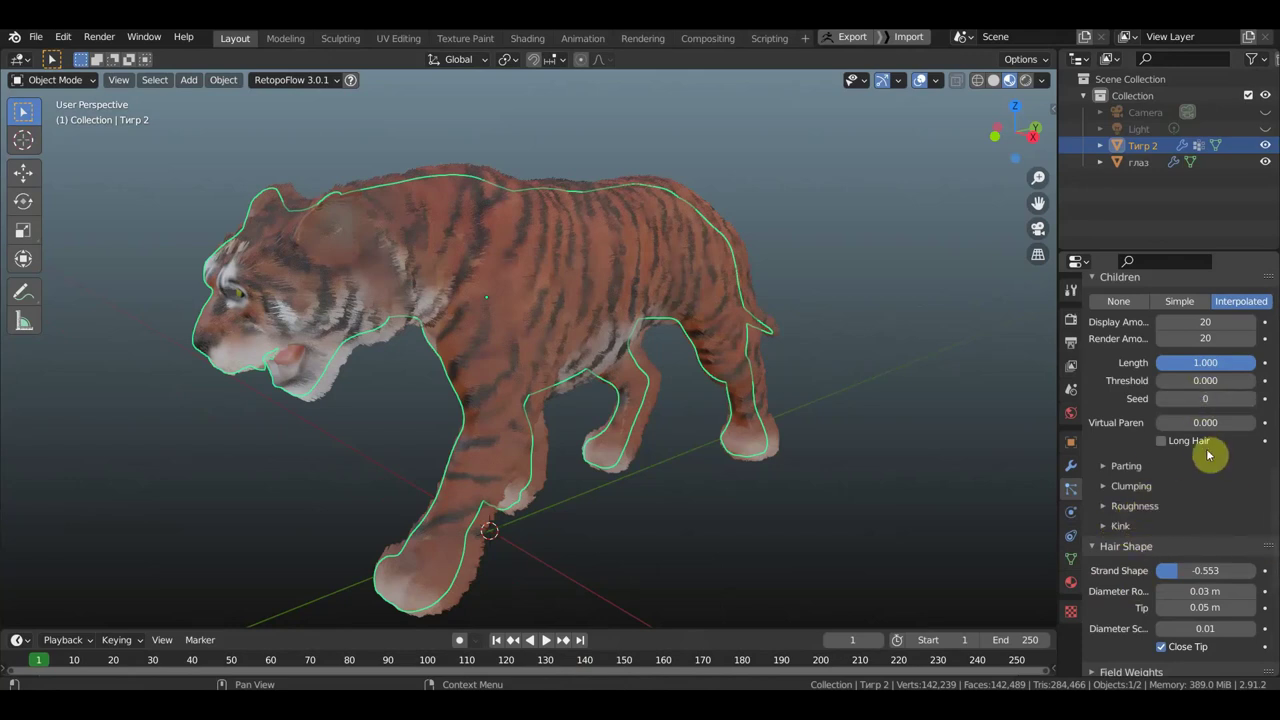
scroll(up, 3)
scroll(up, 3)
- Expand the hair physics panel showing Newtonian type, 1 kg mass and zero forces
click(1105, 439)
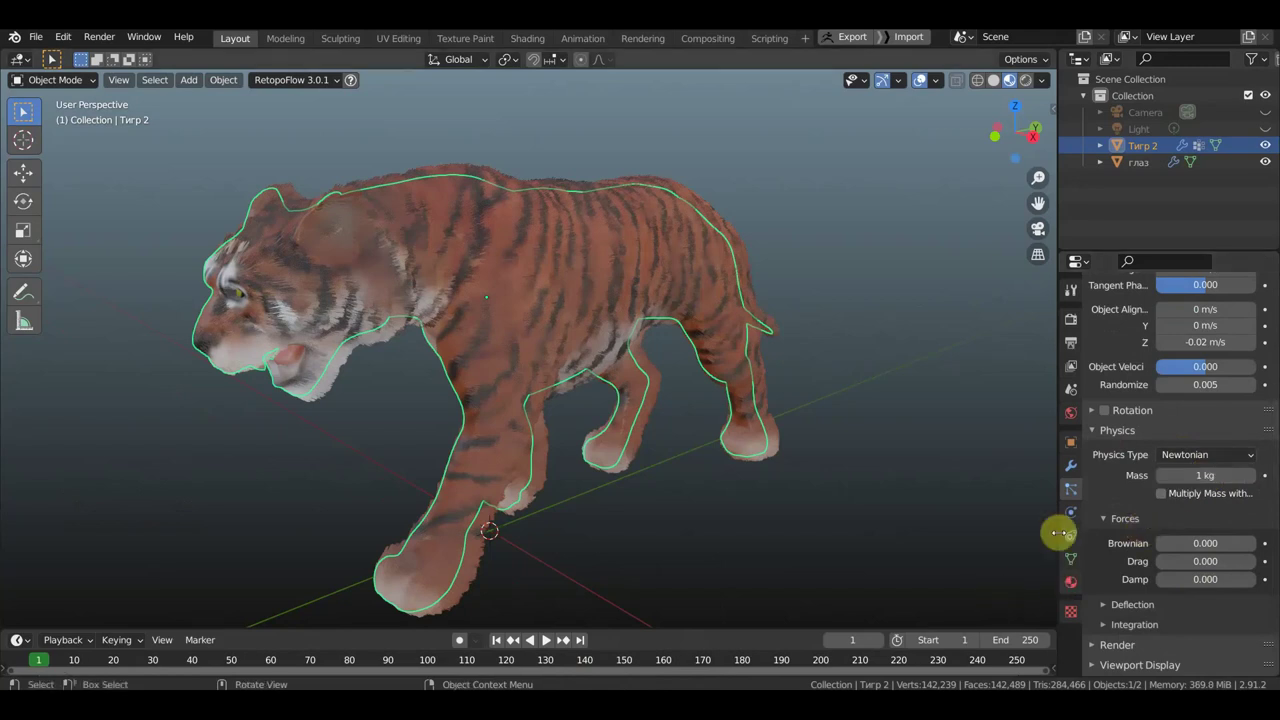
scroll(up, 3)
scroll(up, 3)
scroll(down, 3)
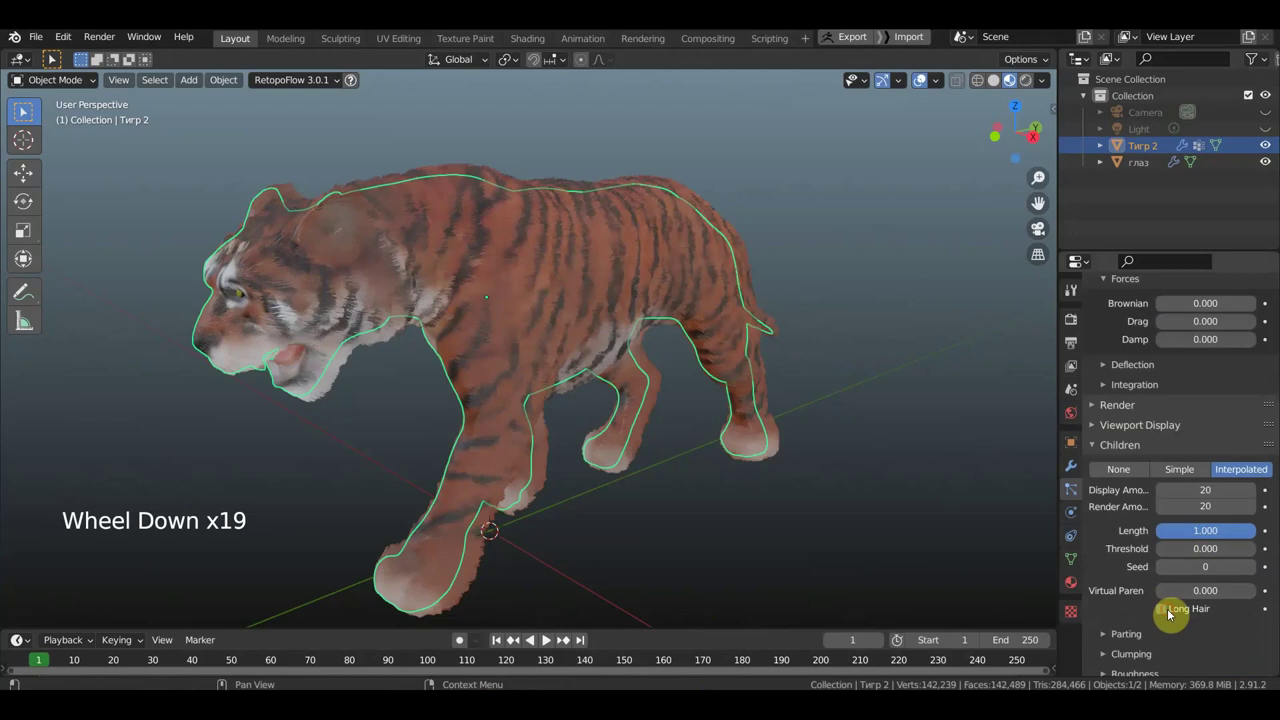
- Toggle Long Hair for the child strands on and then back off
click(1170, 613)
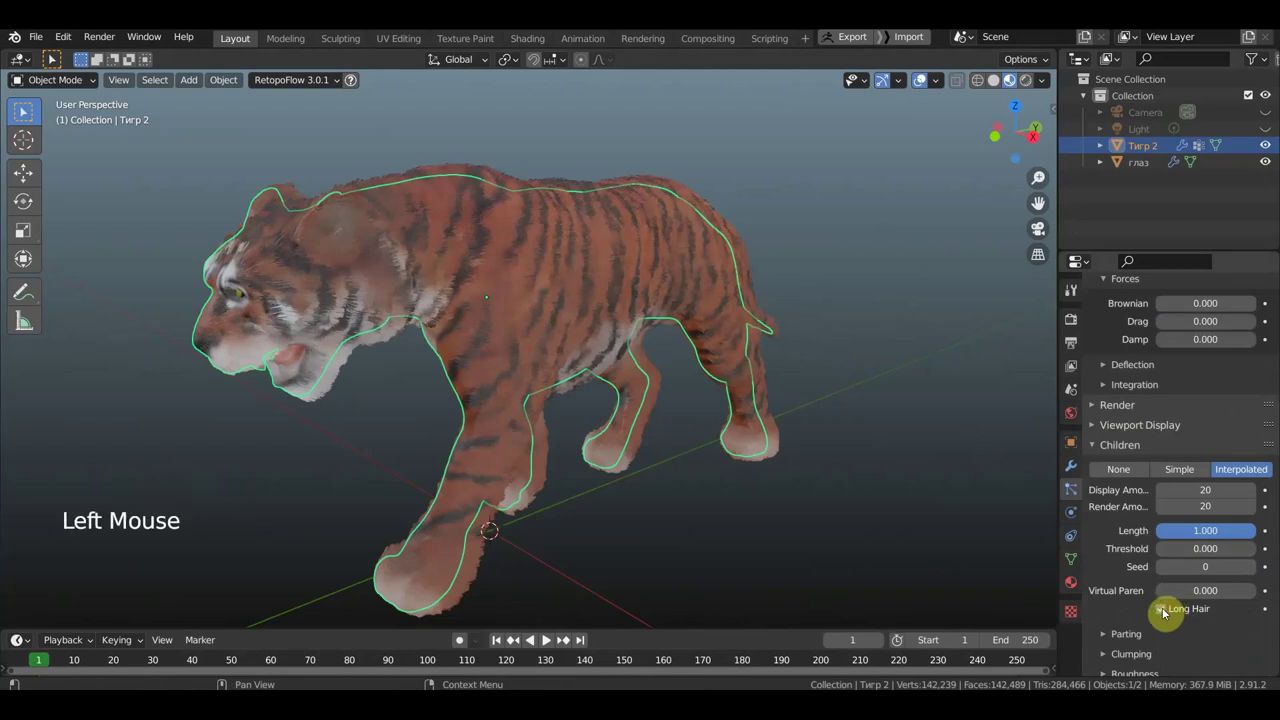
click(1164, 615)
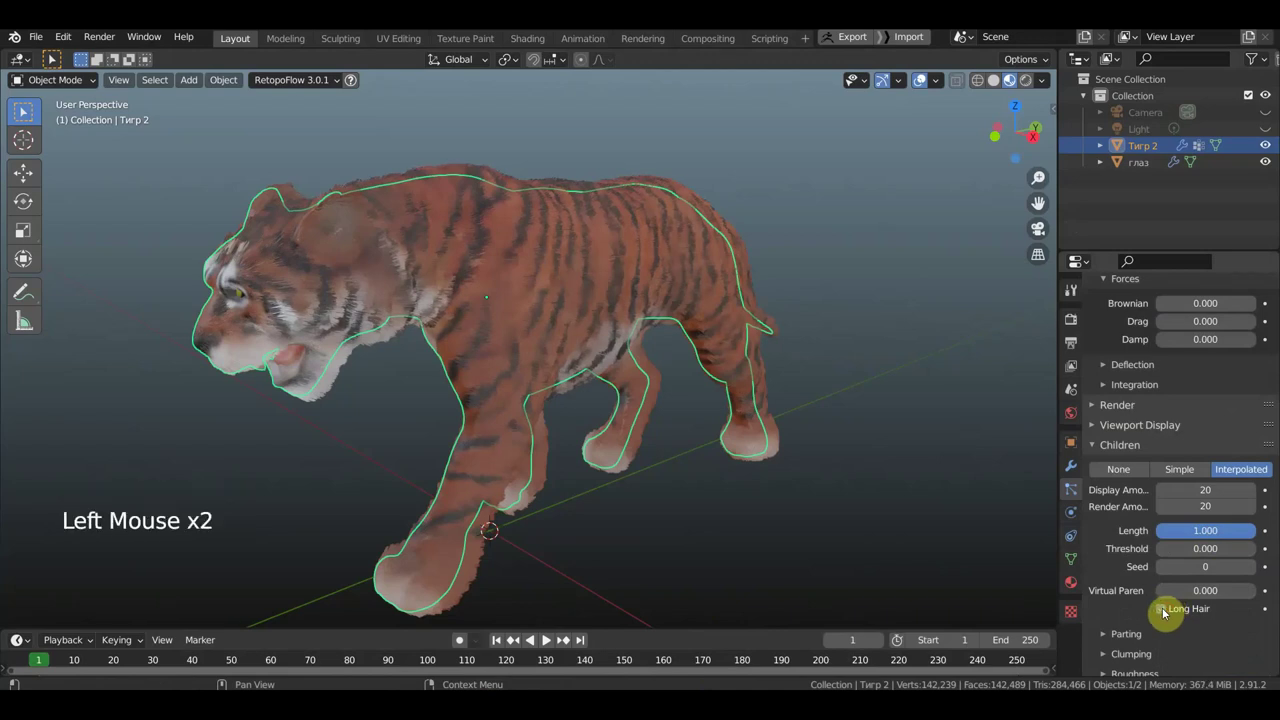
scroll(down, 3)
scroll(down, 3)
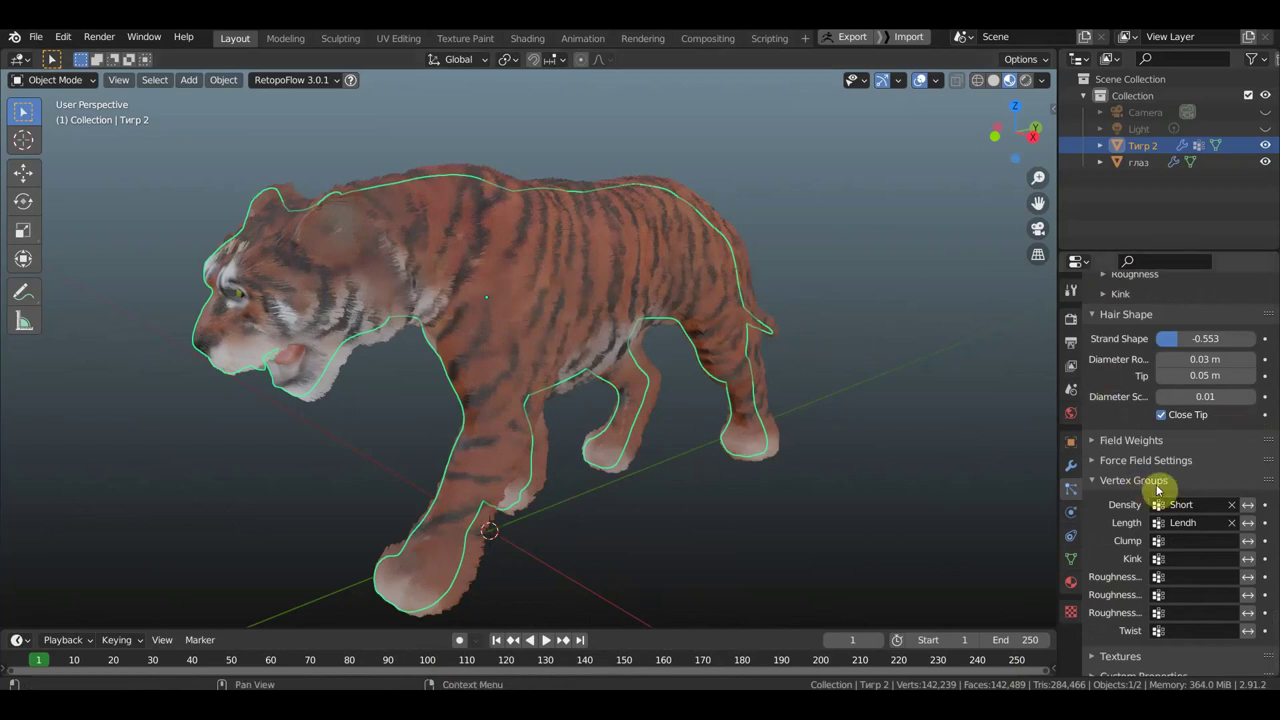
scroll(up, 3)
scroll(up, 3)
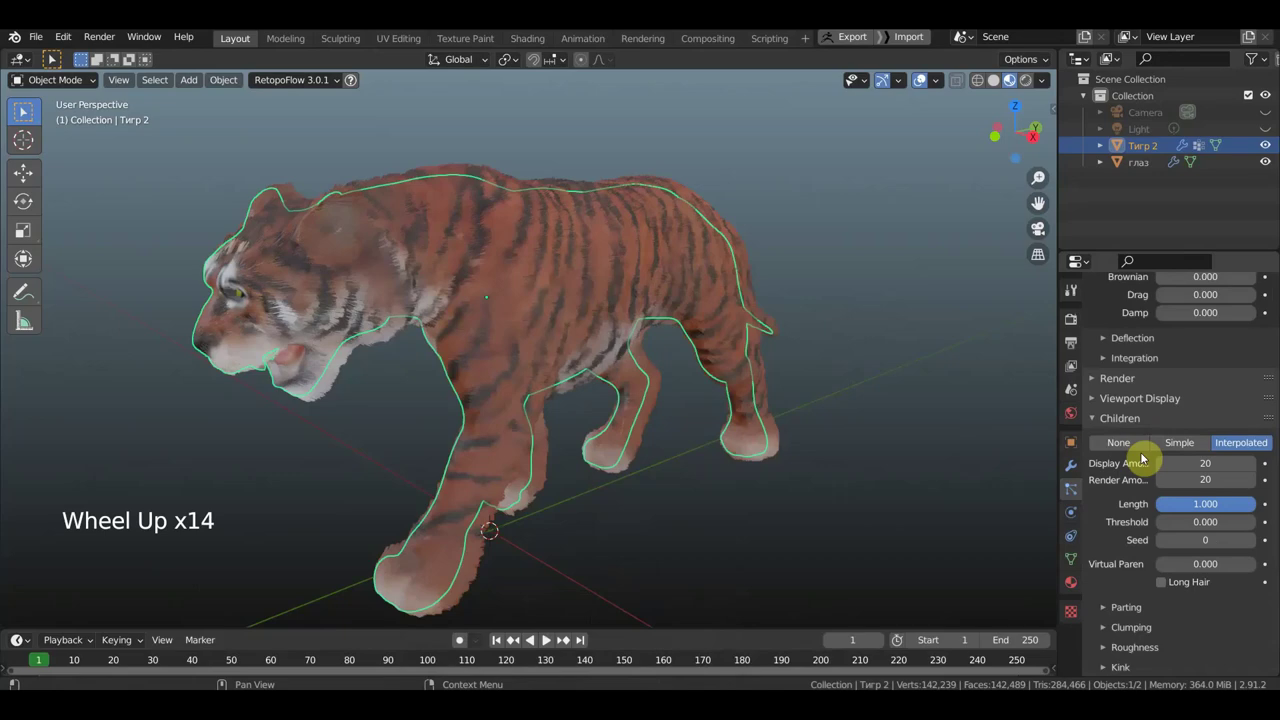
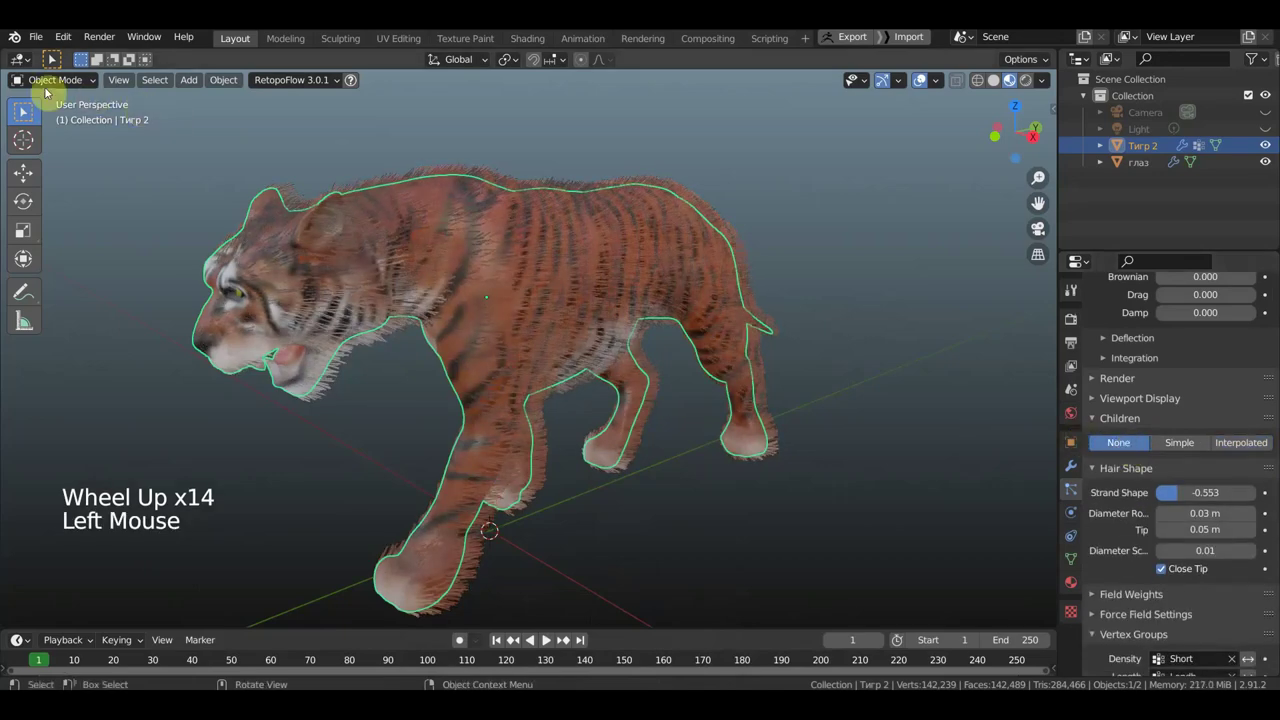
- With an enlarged Comb brush, stroke the fur along the back, shoulder and jaw
click(55, 84)
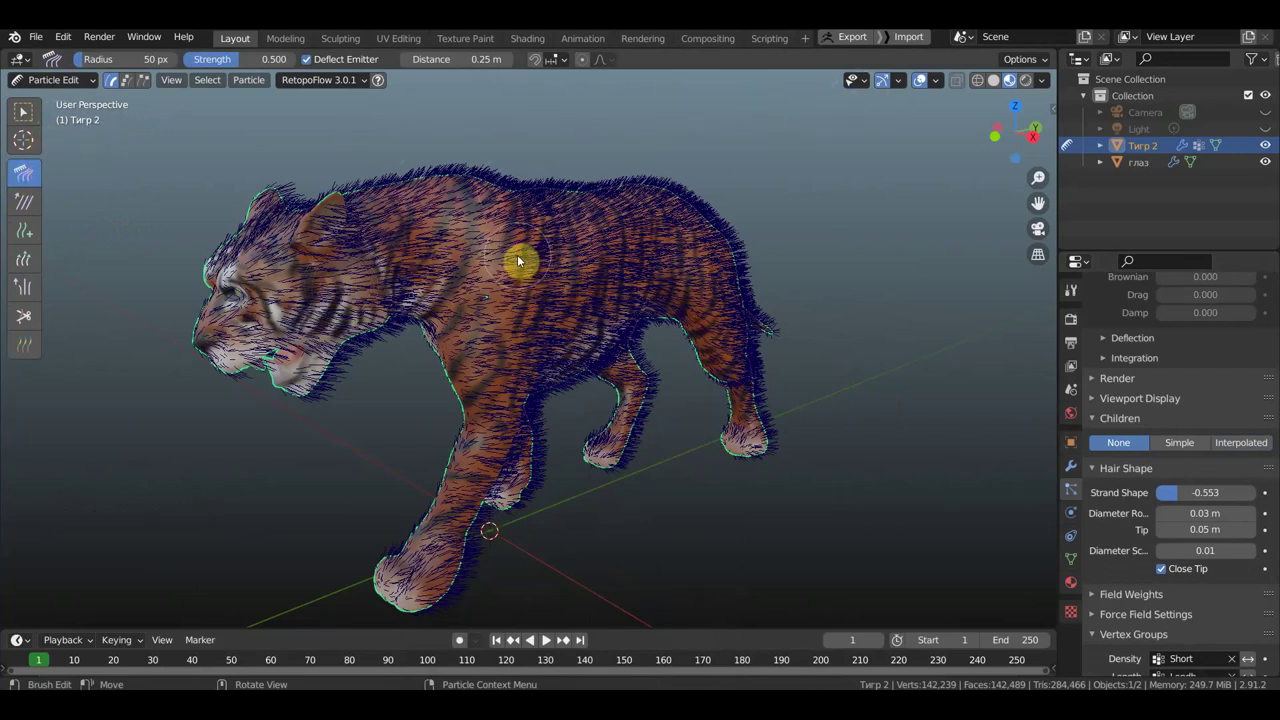
key(f)
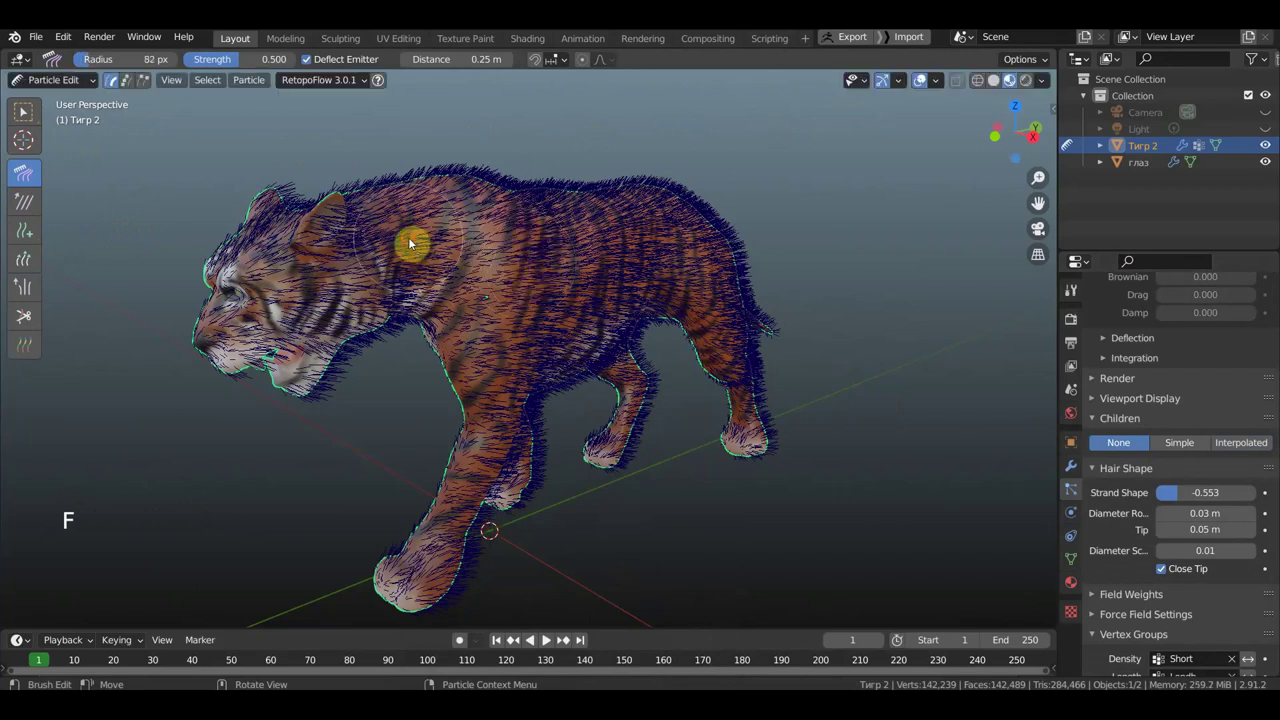
click(440, 256)
click(407, 284)
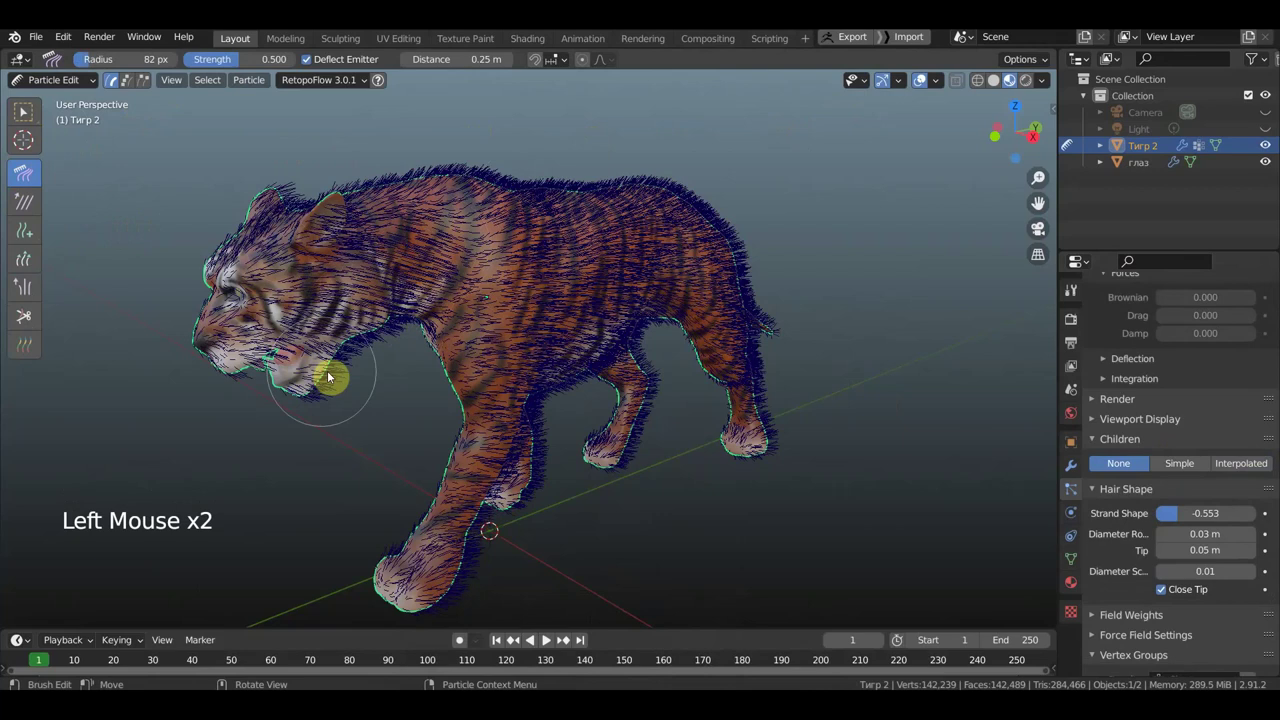
click(371, 343)
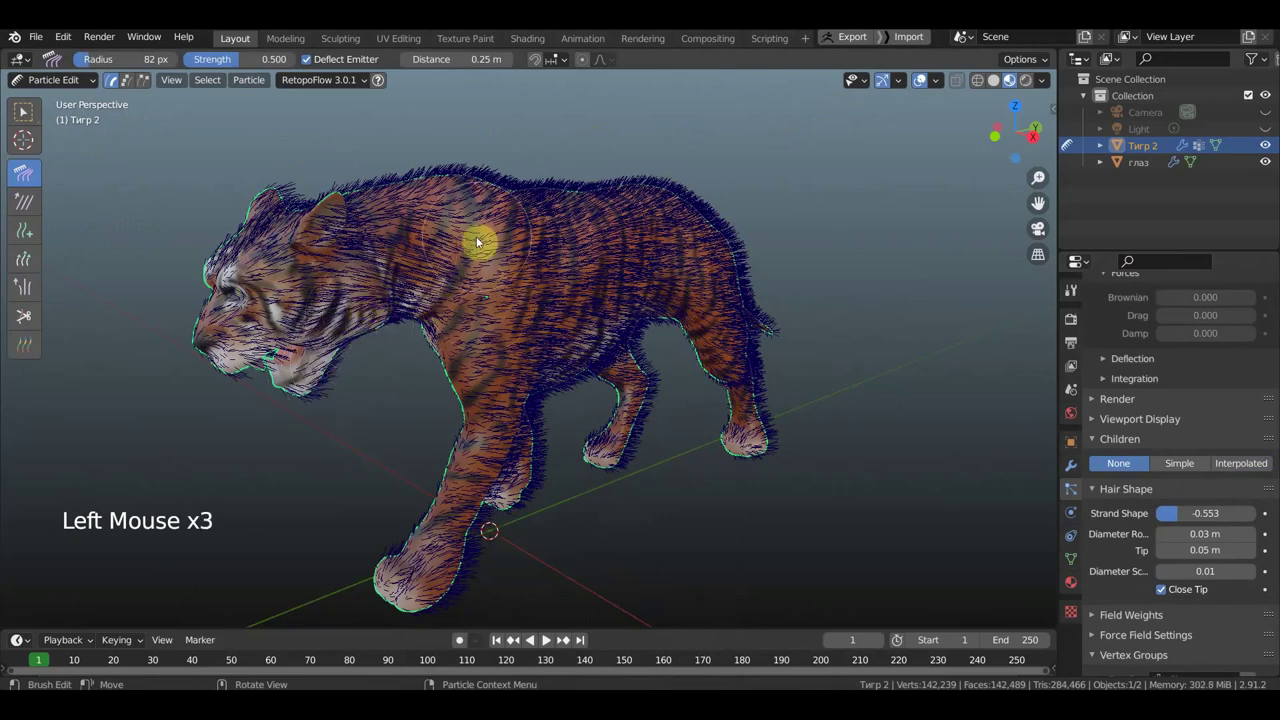
click(501, 220)
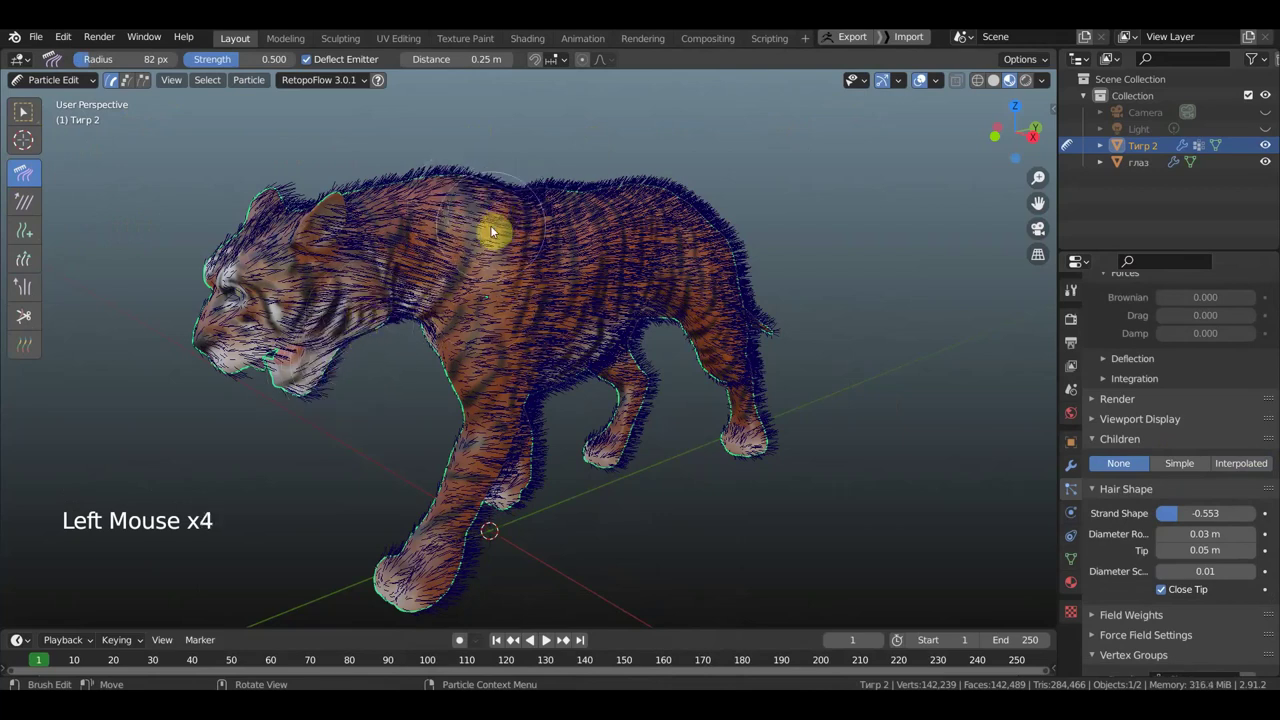
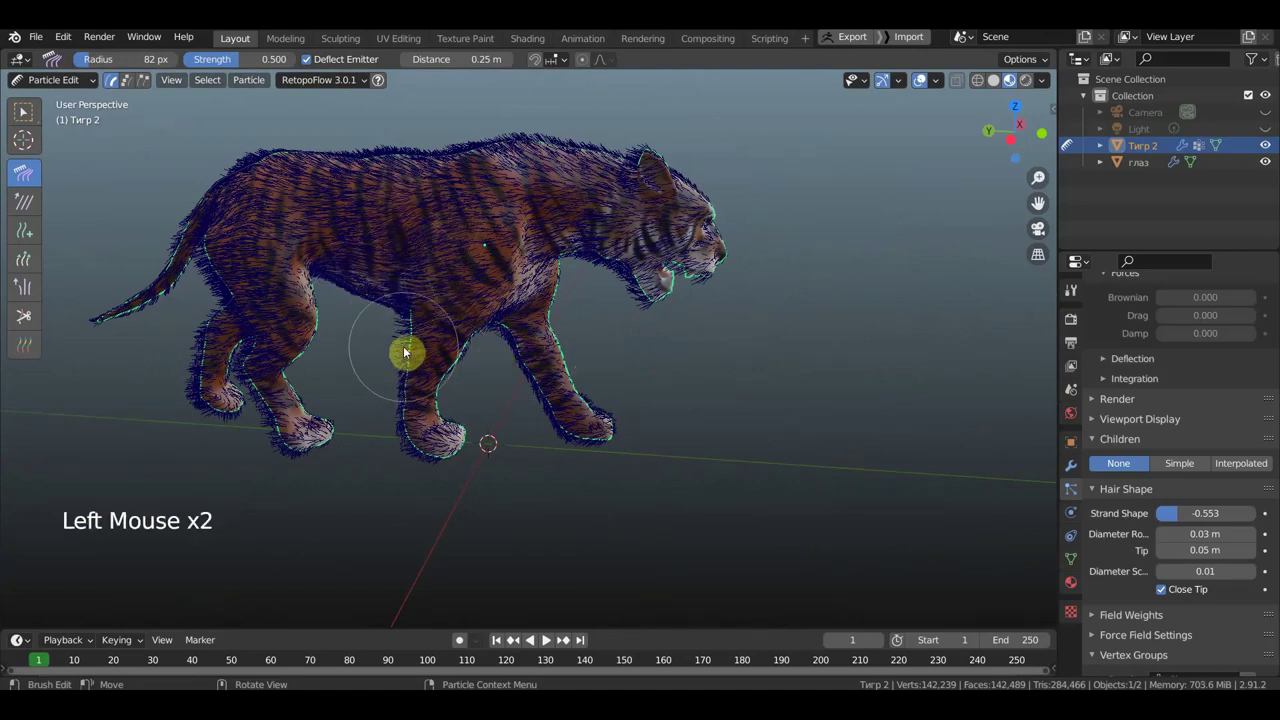
- Comb the fur down the front leg toward the paw and along the hind leg
click(415, 392)
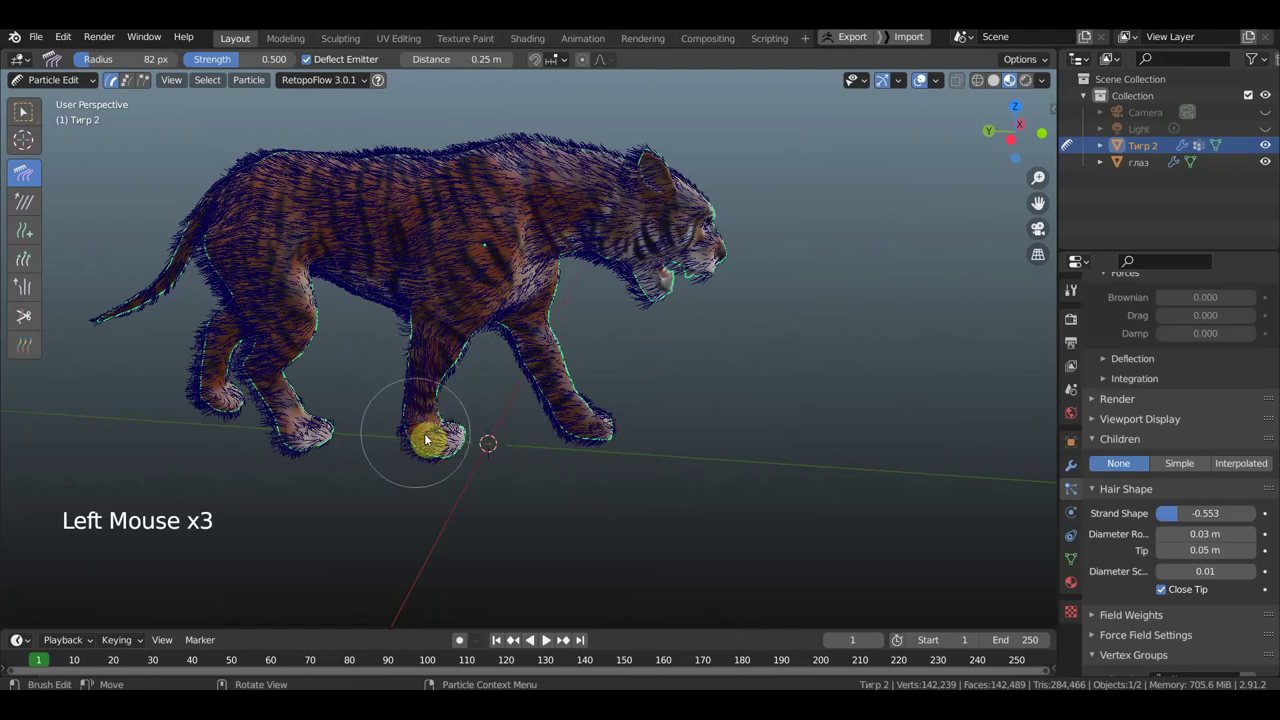
click(436, 442)
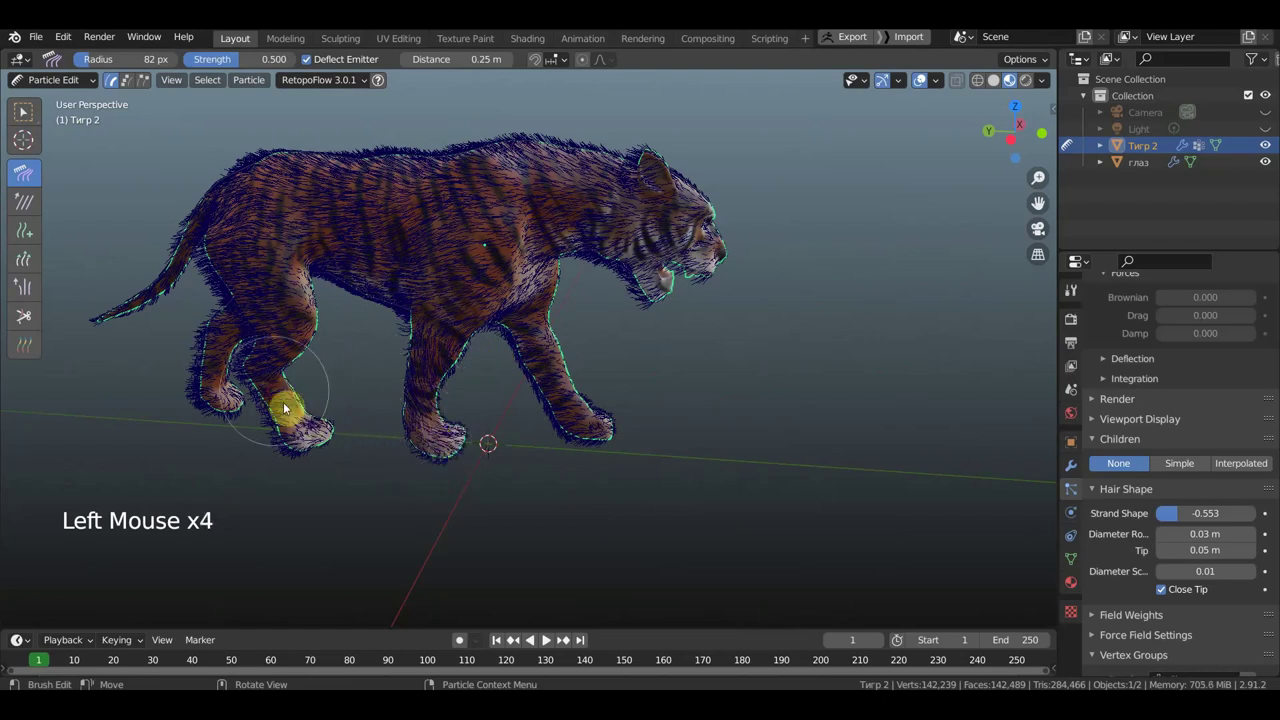
click(298, 416)
click(272, 352)
click(217, 362)
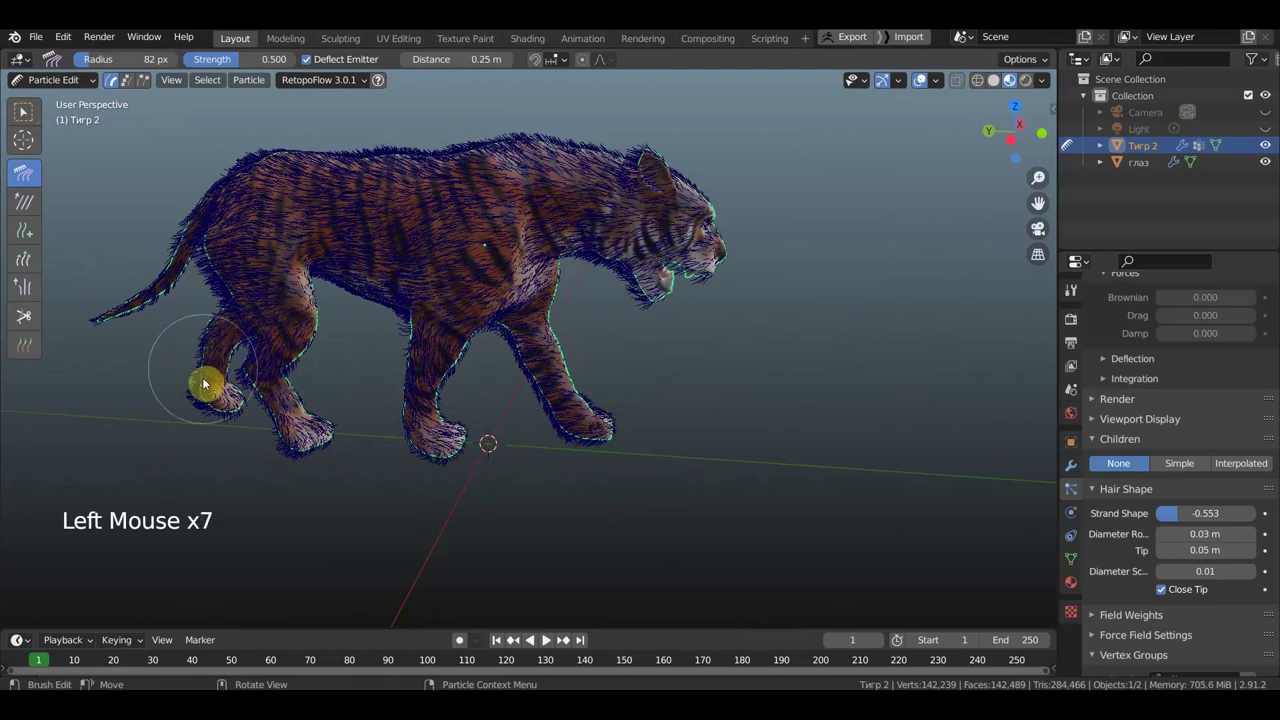
- With a smaller brush, comb the fur under the jaw, on the cheek, muzzle and between the eyes
key(f)
scroll(up, 3)
click(676, 262)
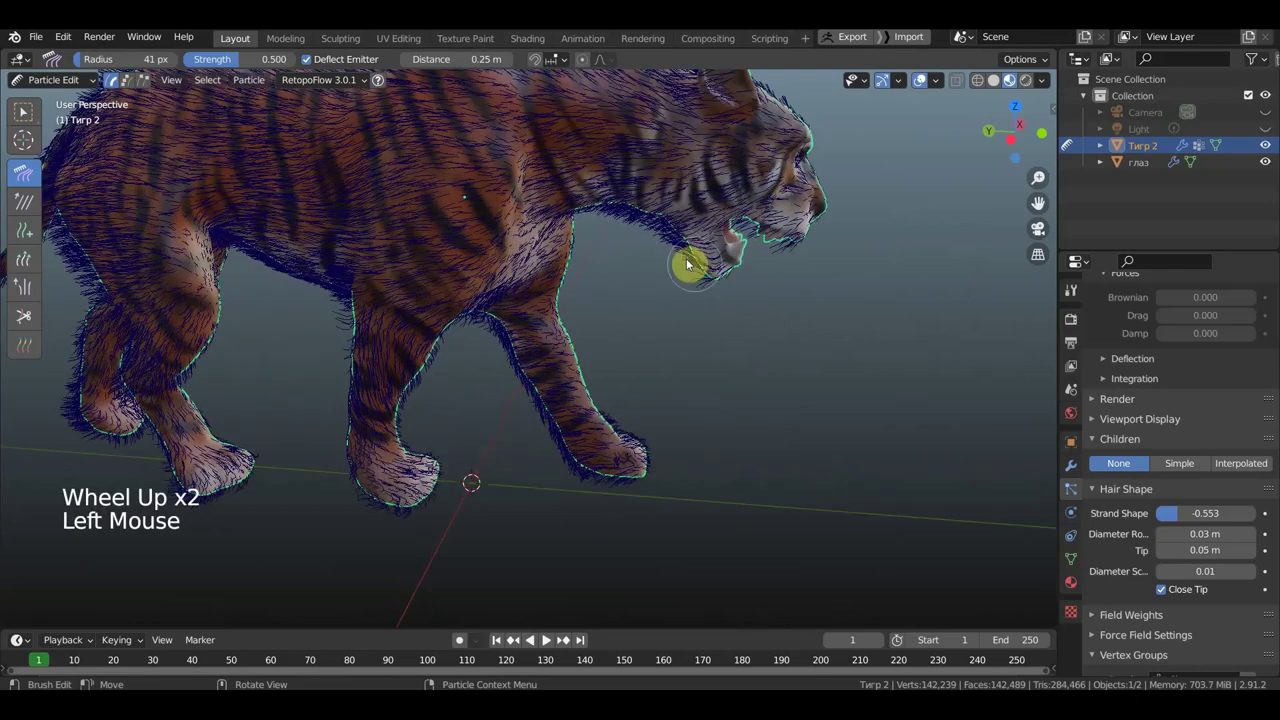
click(659, 243)
middle_click(617, 272)
click(734, 189)
middle_click(676, 216)
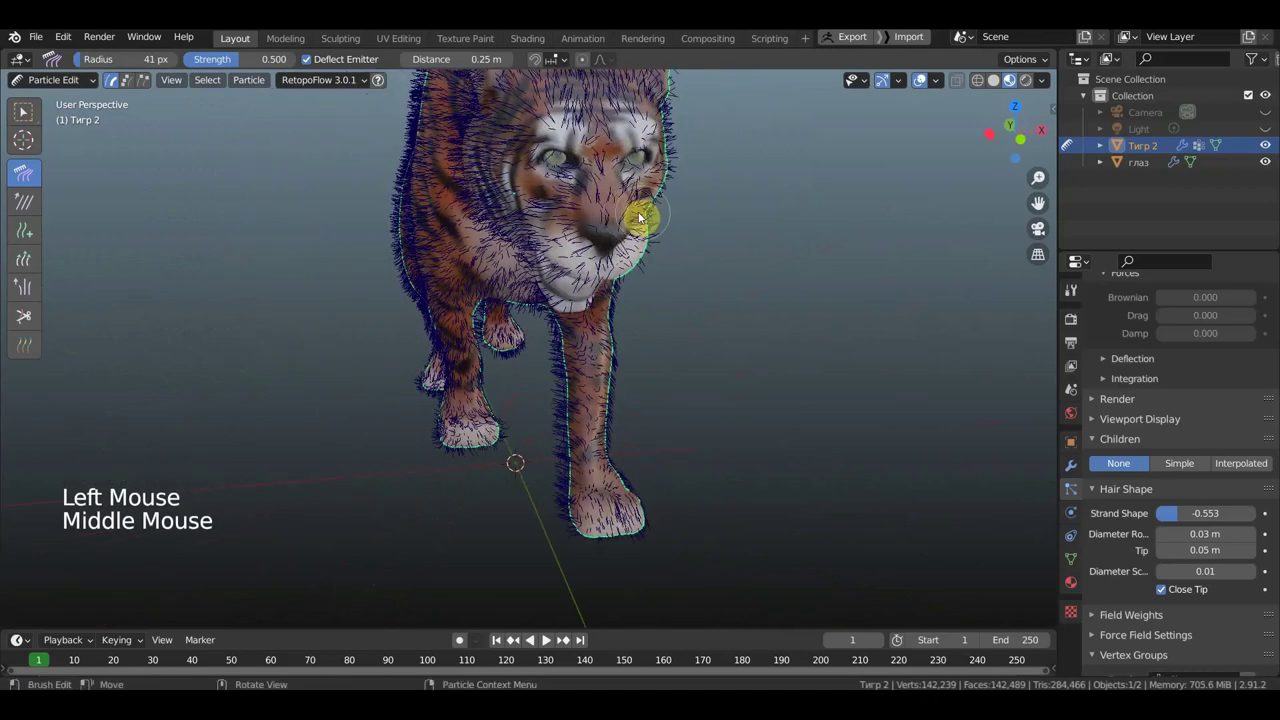
click(581, 213)
click(606, 169)
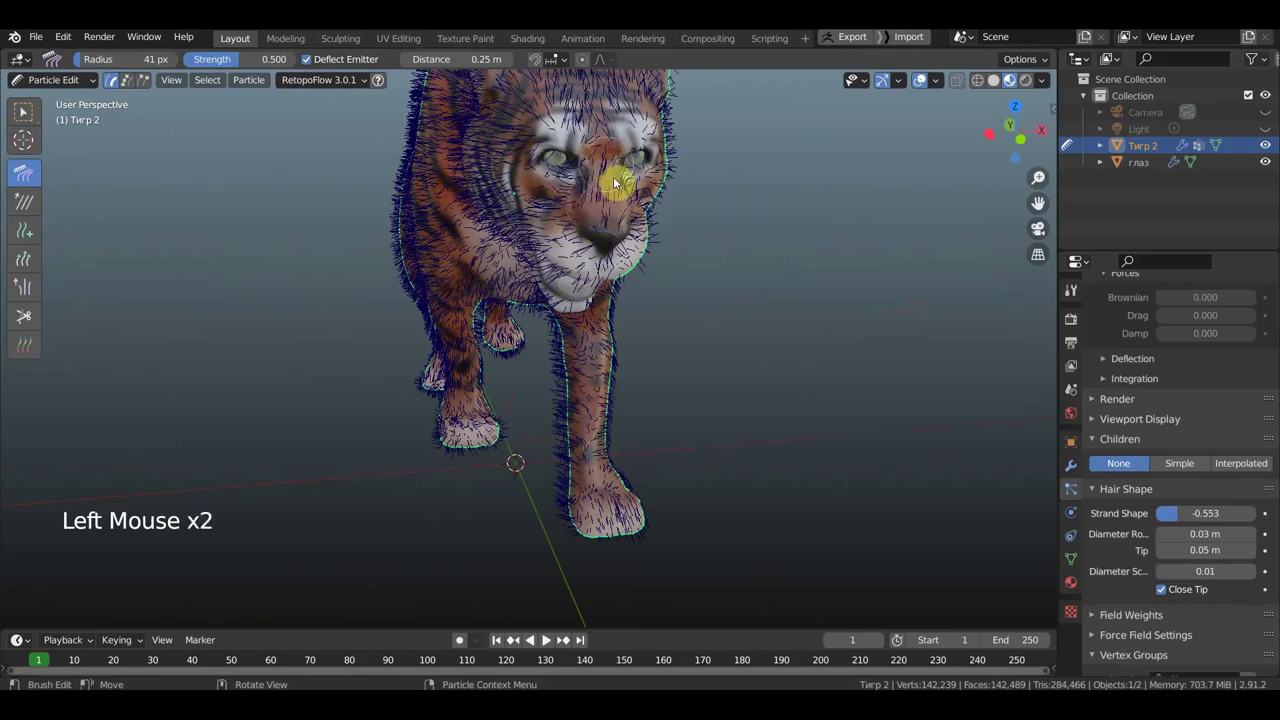
click(614, 234)
- Comb the fur on the nose, around the mouth, on the chest and under the chin
middle_click(704, 242)
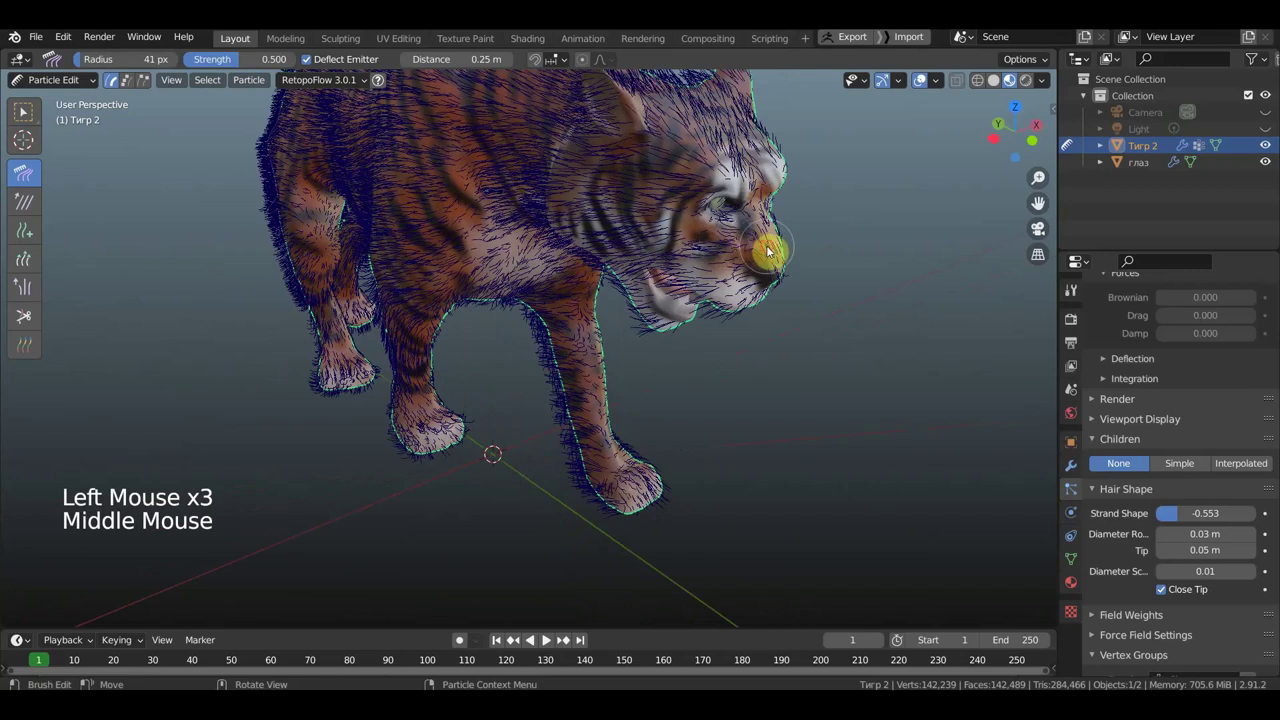
click(754, 253)
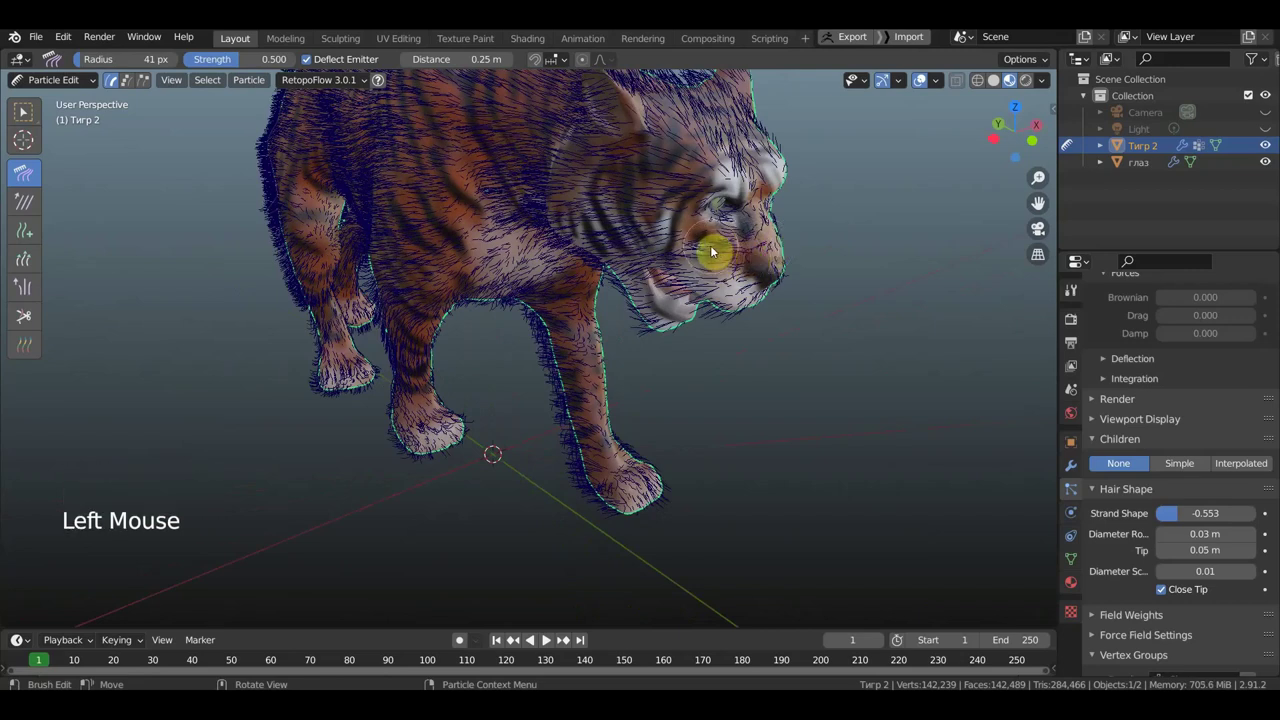
click(695, 240)
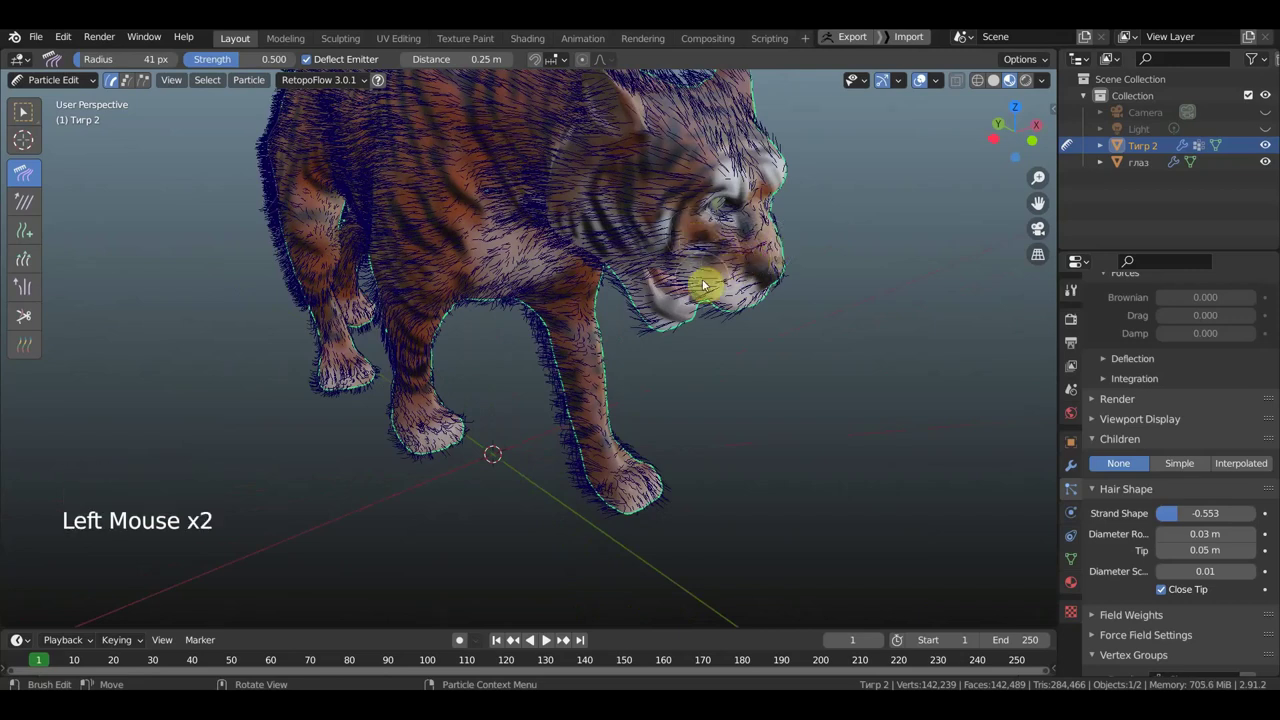
click(687, 297)
click(708, 296)
middle_click(681, 292)
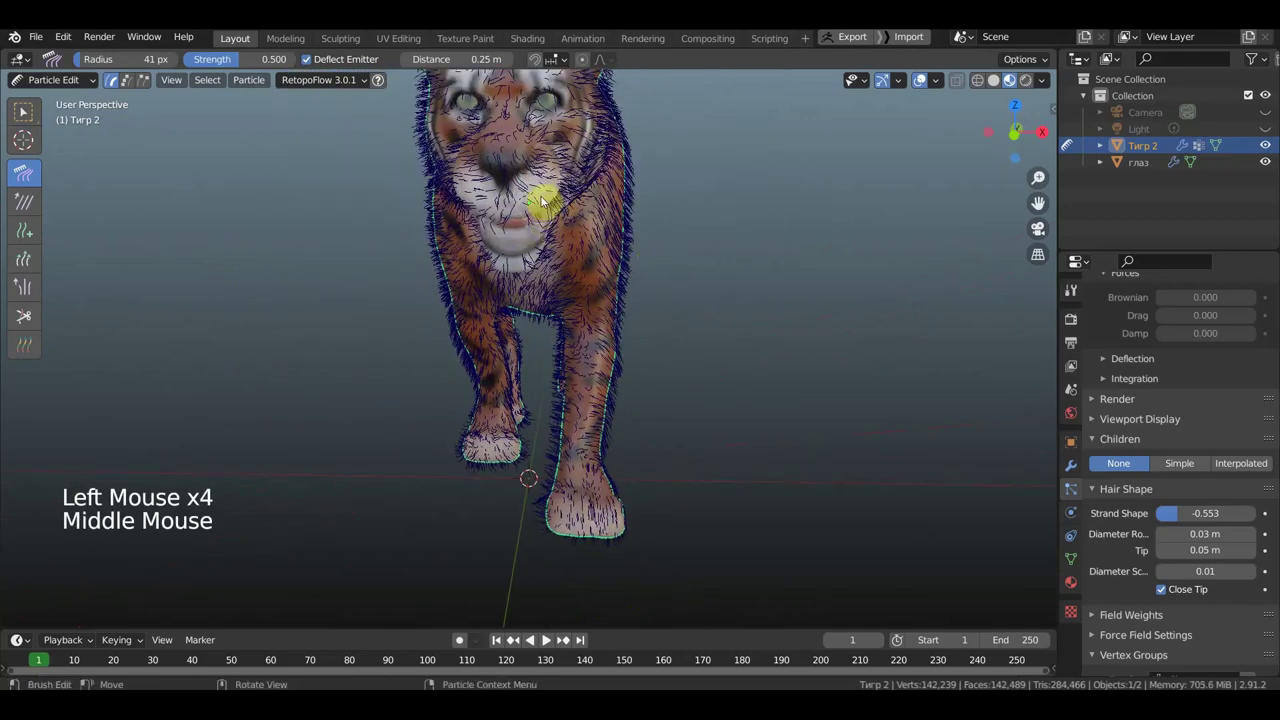
click(554, 204)
click(561, 182)
middle_click(463, 263)
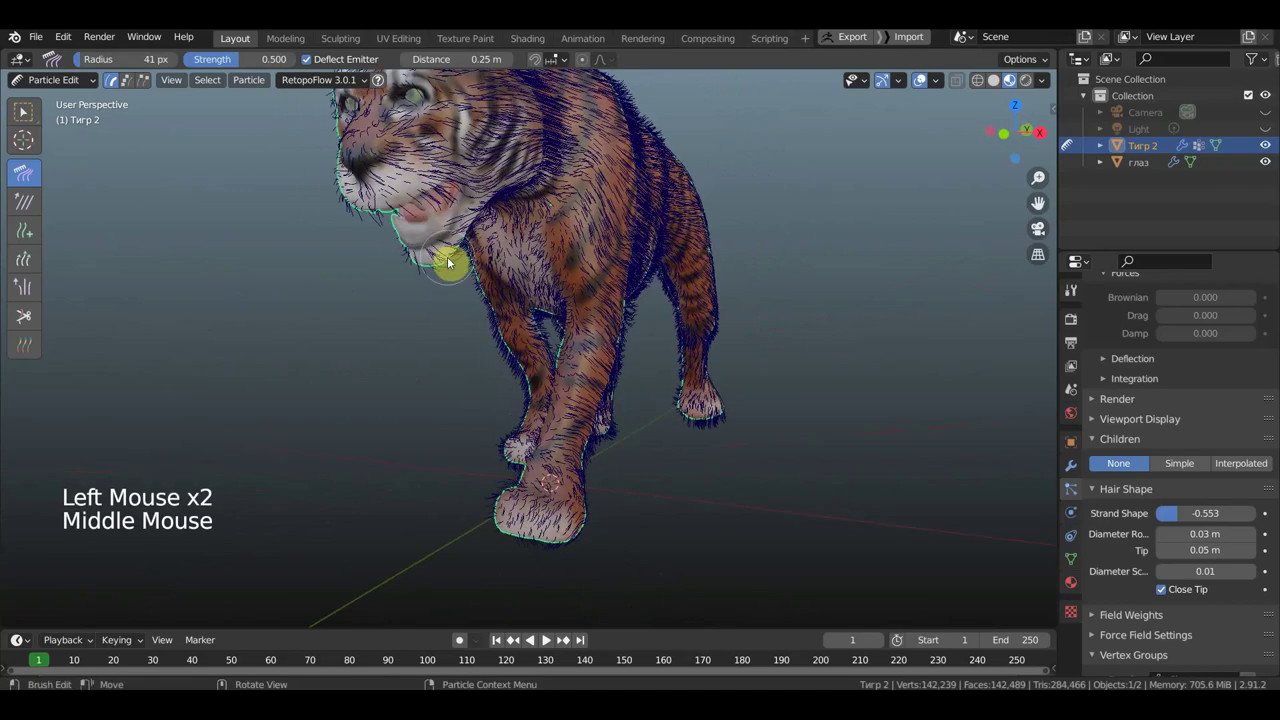
click(451, 265)
click(393, 290)
- Comb the fur under the neck and down the front legs onto the front paws
middle_click(591, 302)
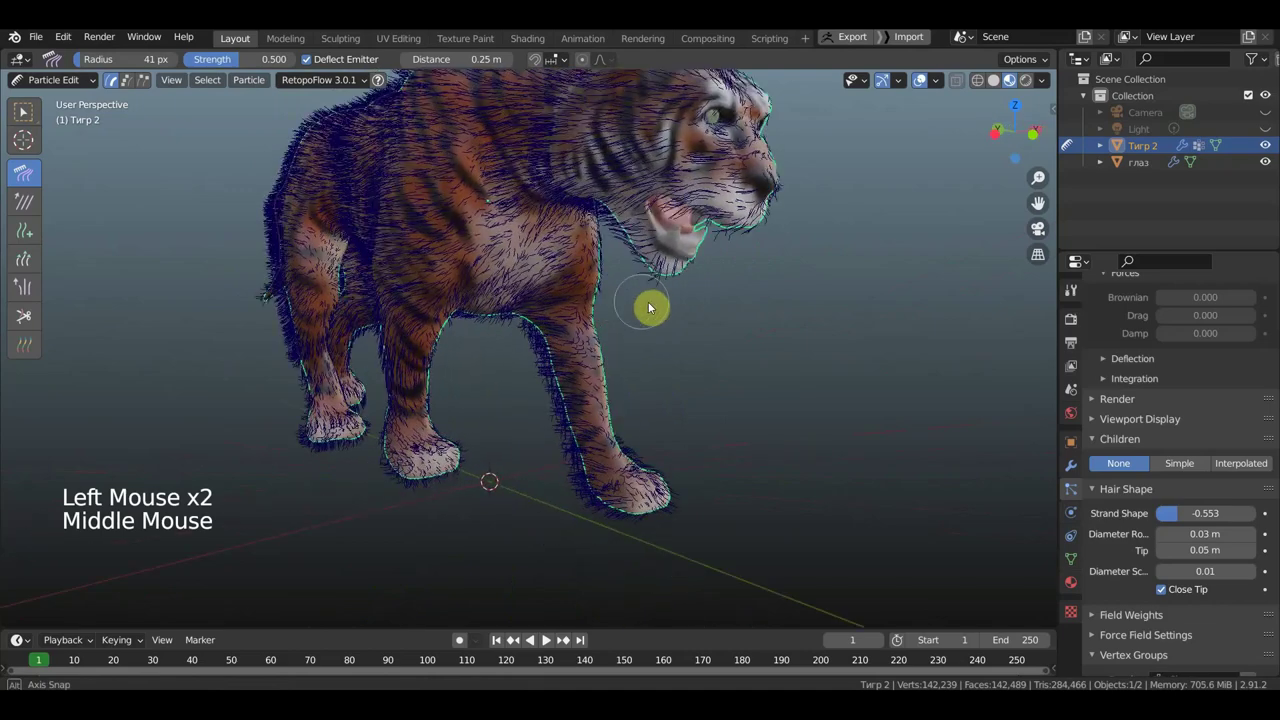
click(699, 268)
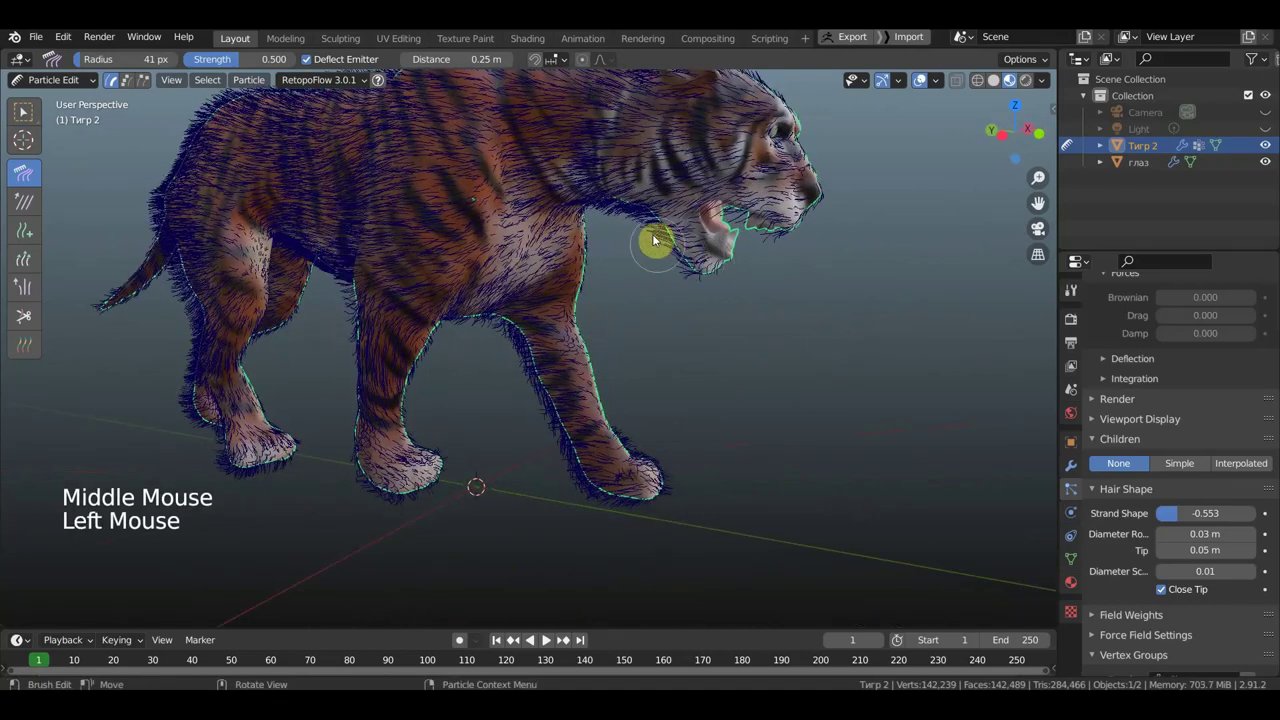
click(627, 212)
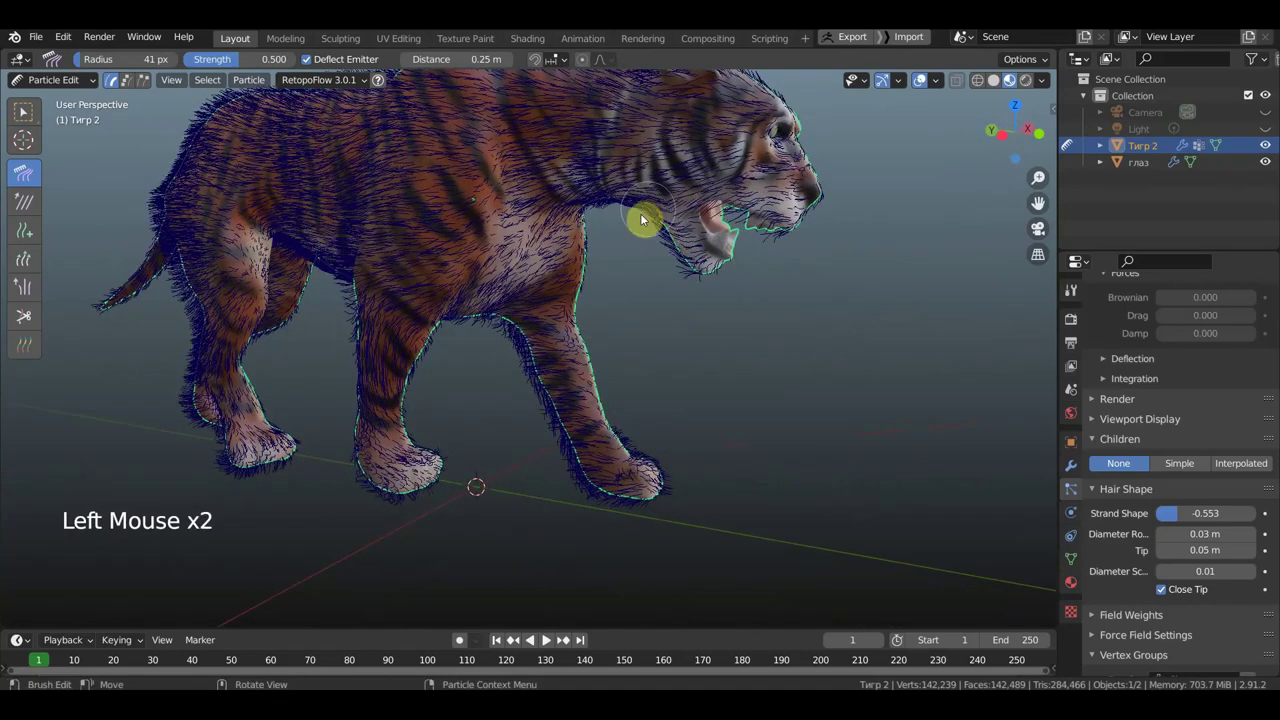
click(636, 228)
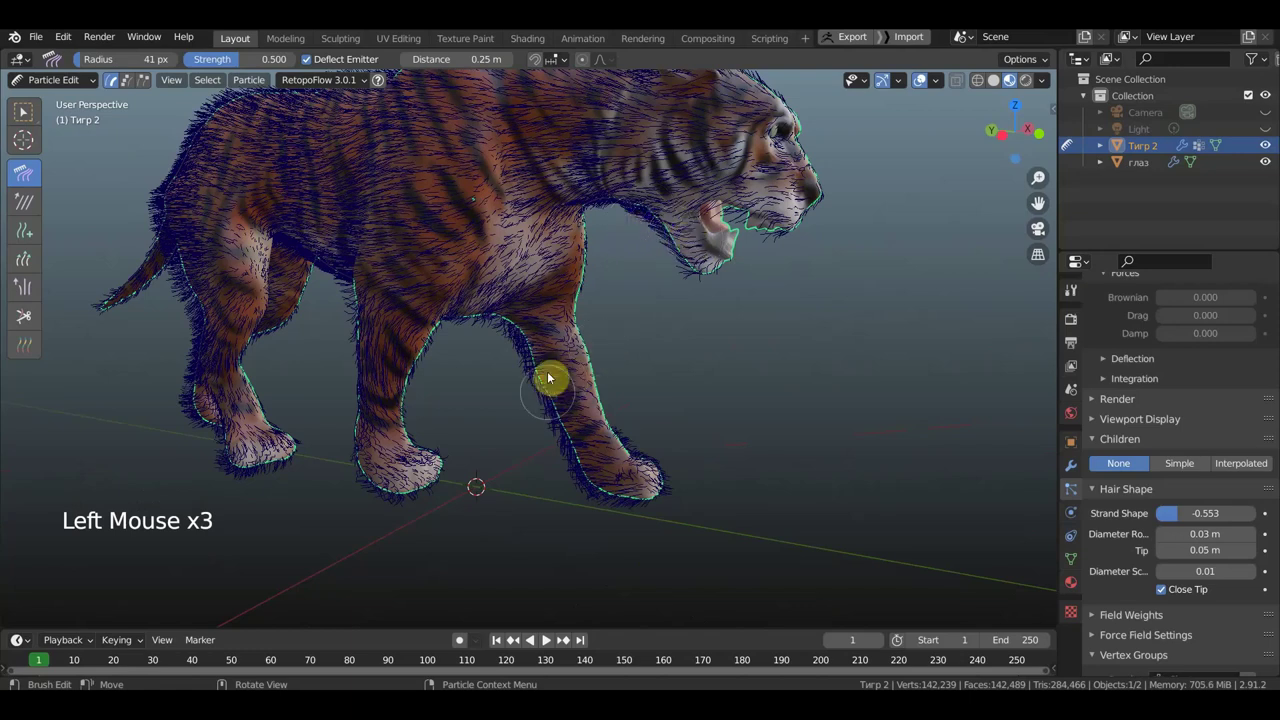
click(534, 383)
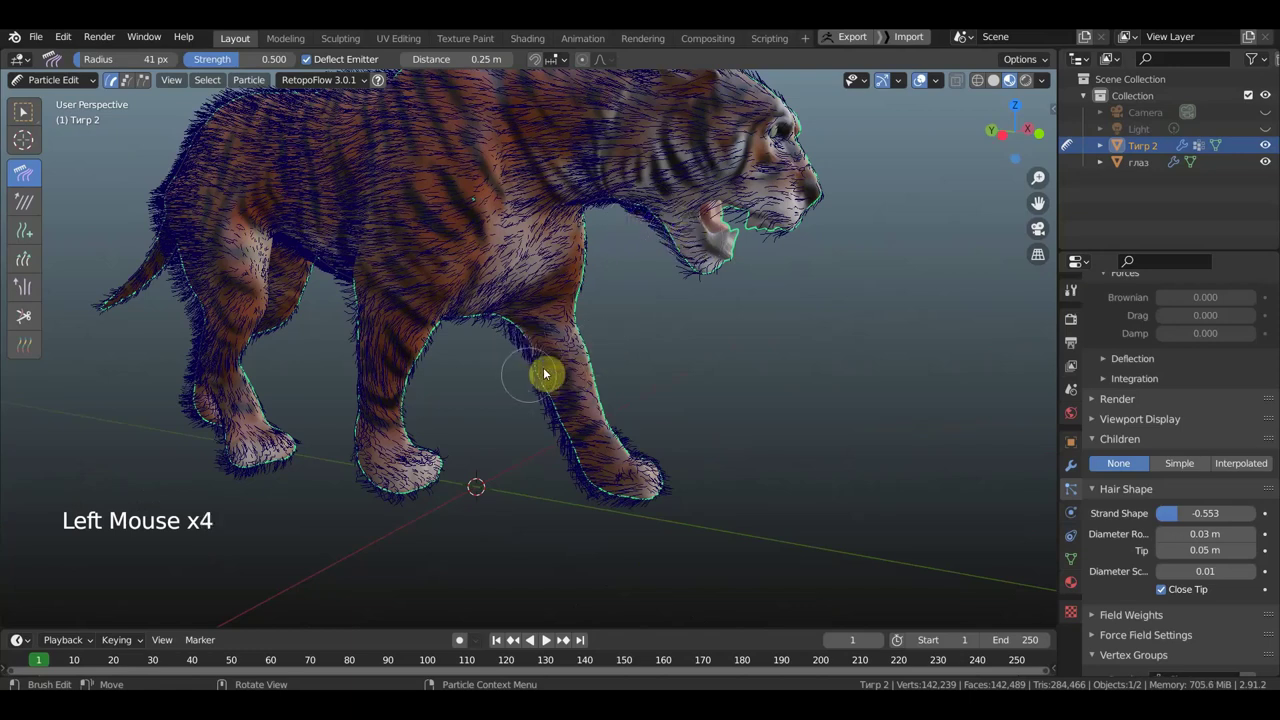
click(550, 379)
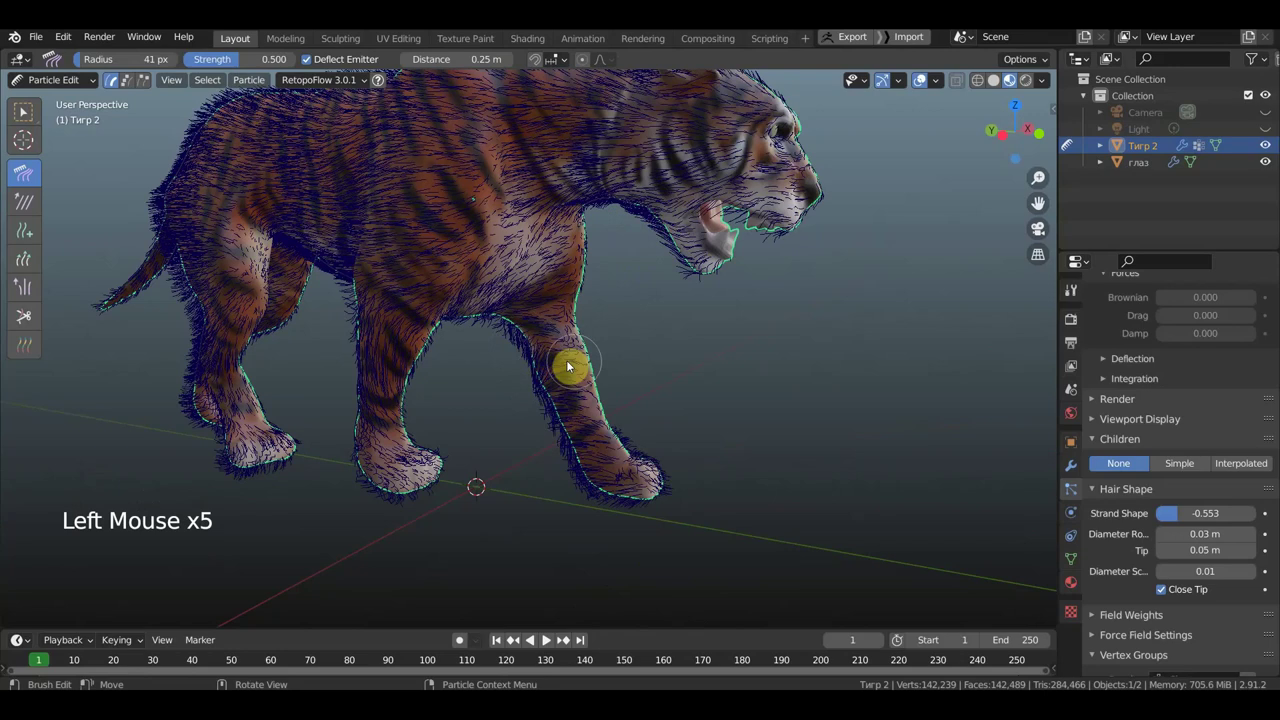
click(555, 418)
click(554, 411)
click(581, 460)
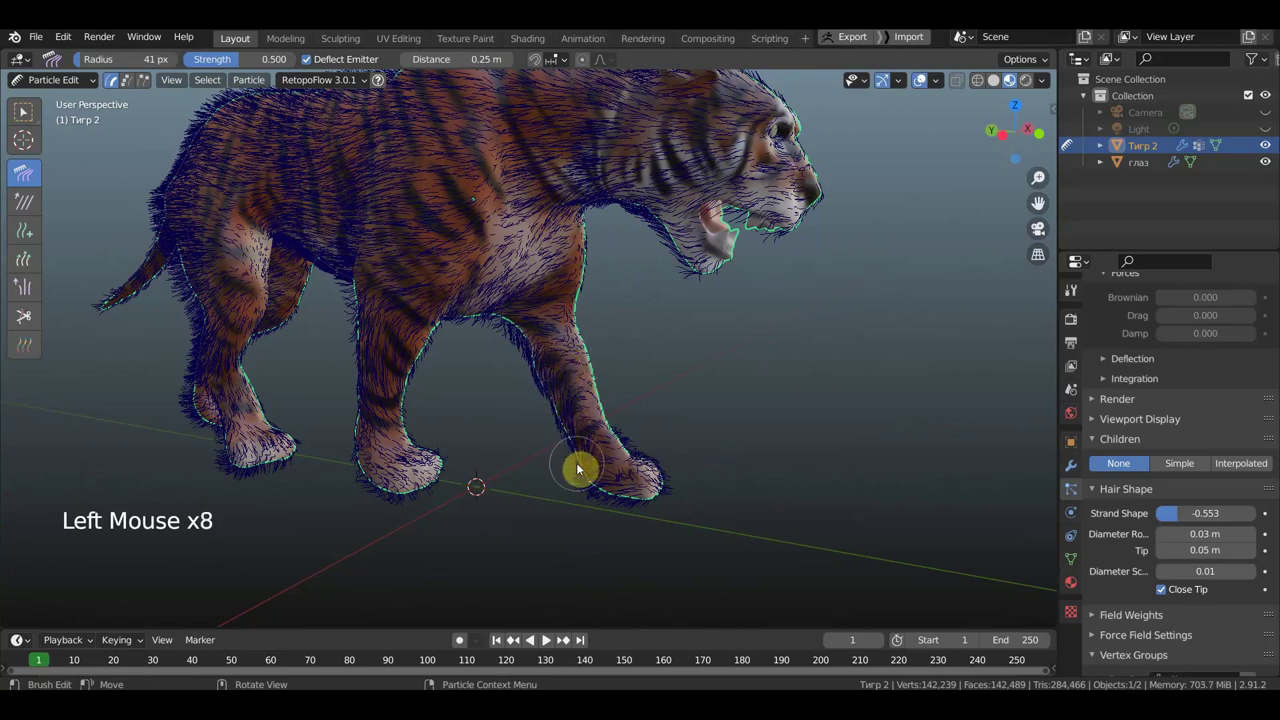
click(413, 459)
middle_click(504, 457)
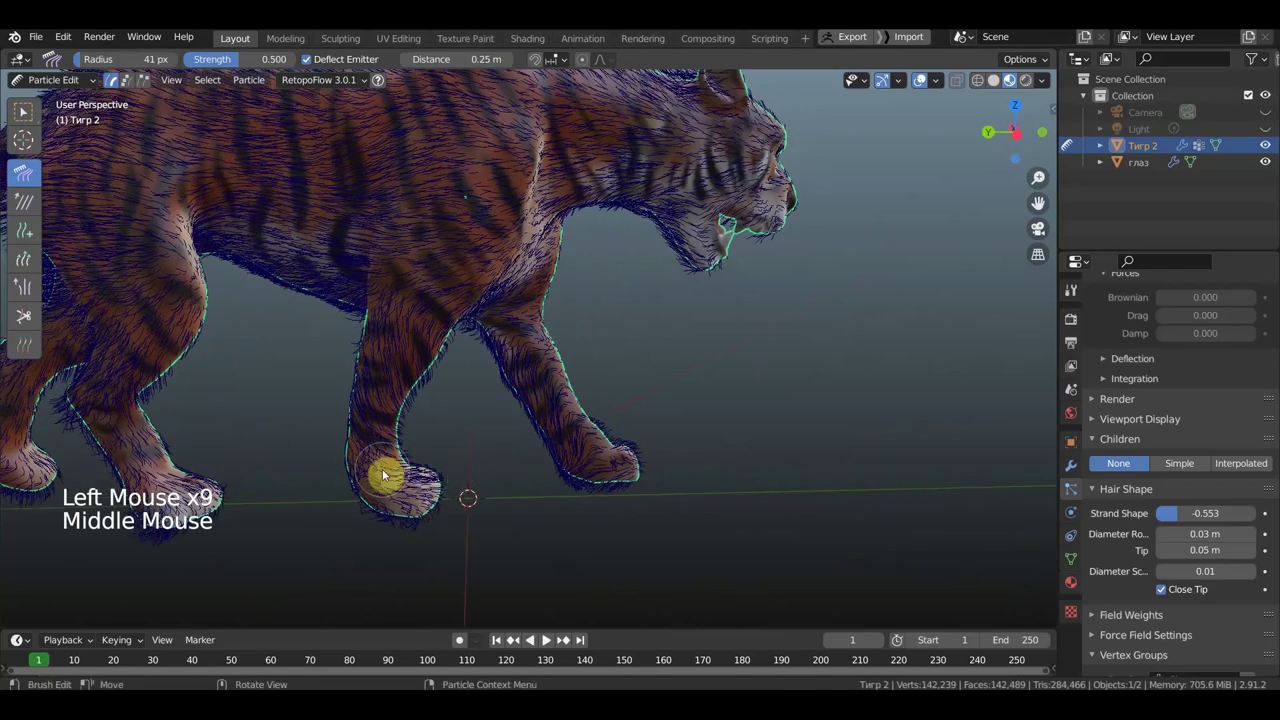
- Comb the fur down the front legs and over both front paws
click(413, 470)
click(451, 521)
click(646, 445)
click(652, 492)
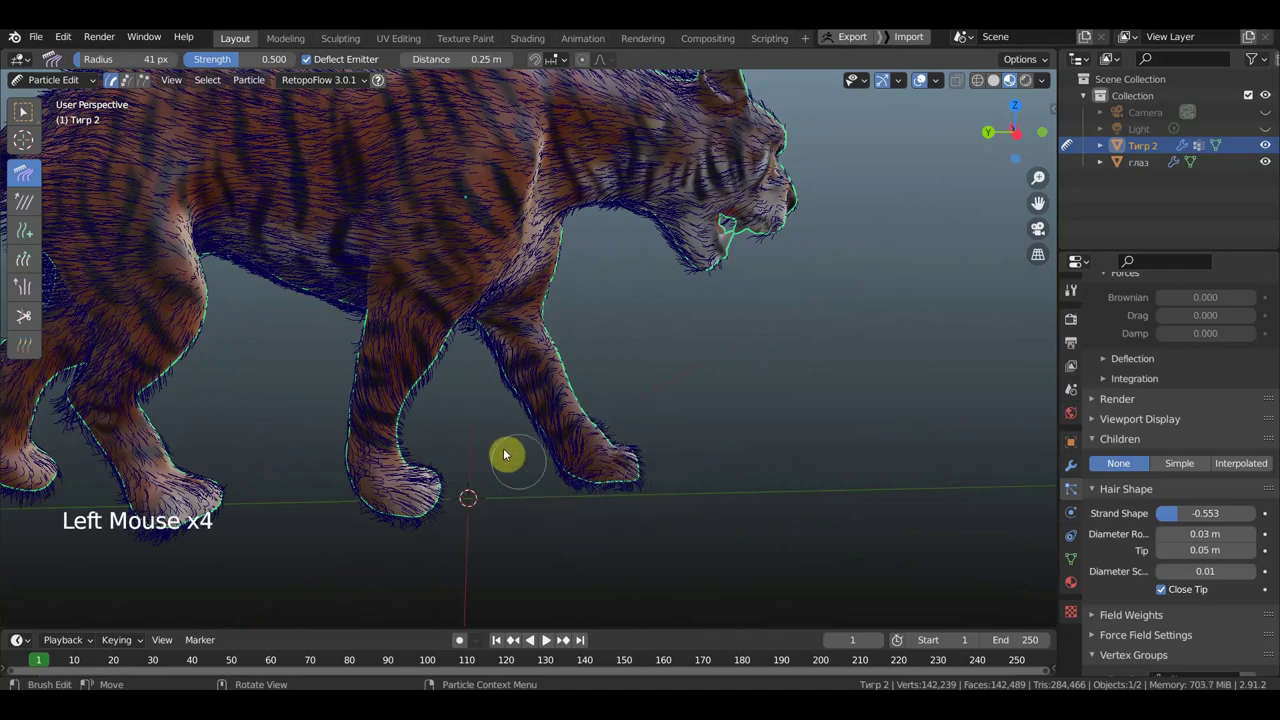
scroll(down, 3)
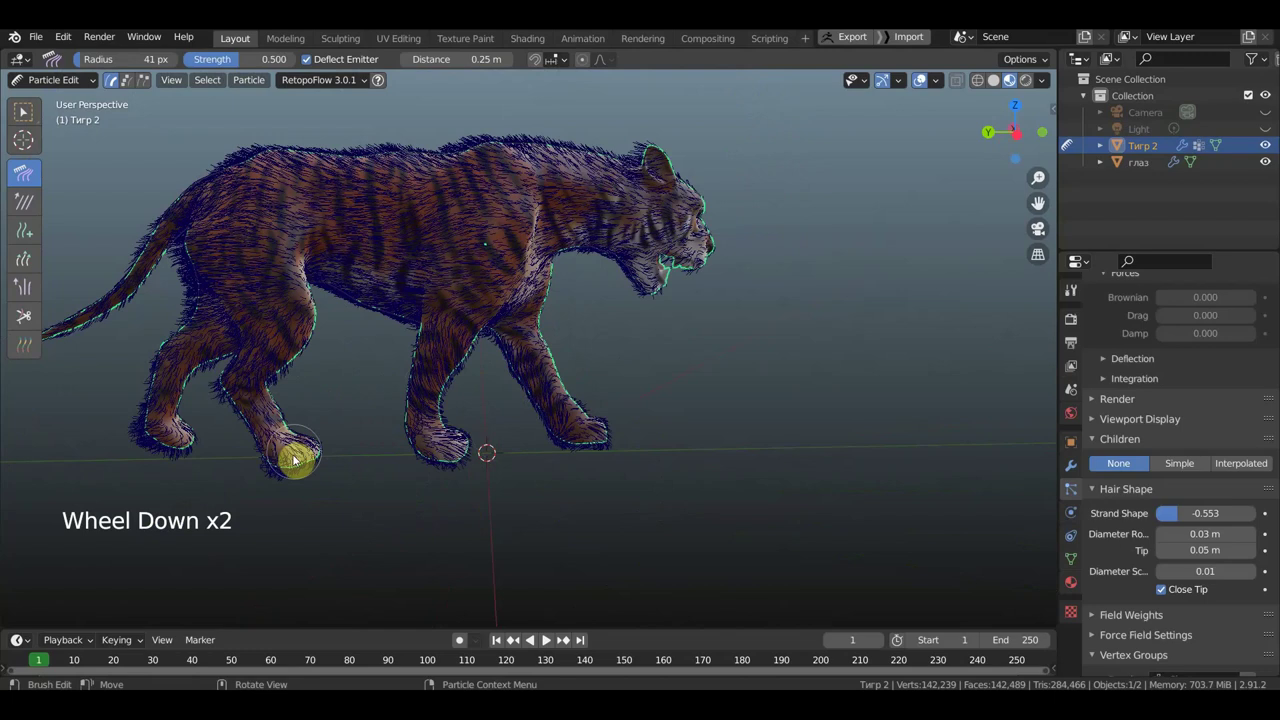
- Comb the fur on the hind paw, hind leg and thigh, then along the tail
click(289, 476)
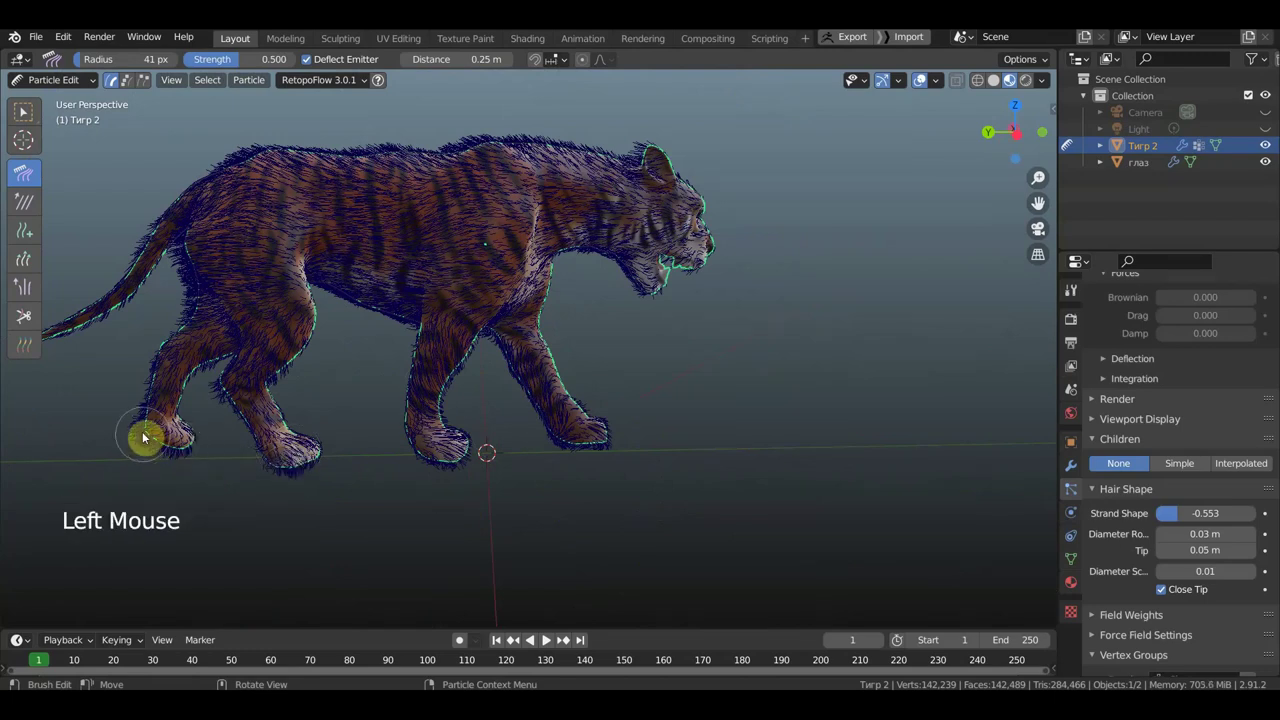
click(171, 456)
click(163, 371)
click(190, 298)
click(195, 322)
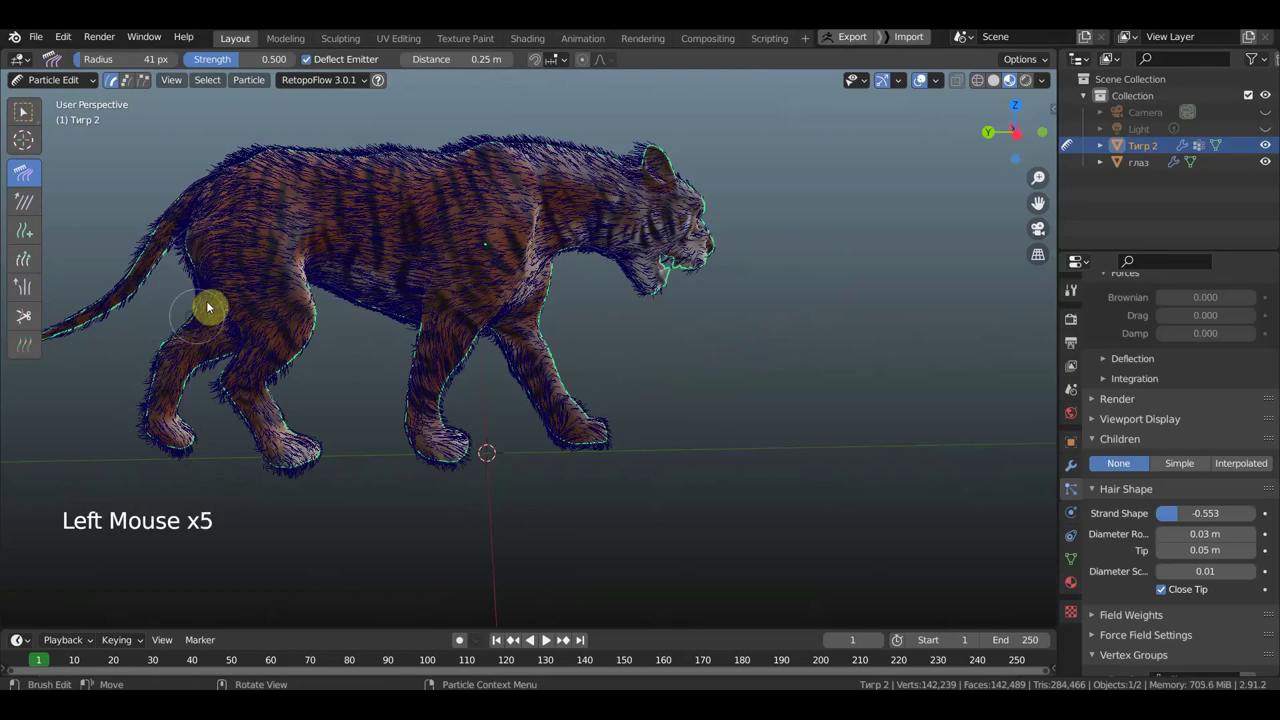
middle_click(269, 294)
scroll(down, 3)
middle_click(332, 448)
click(304, 325)
click(242, 373)
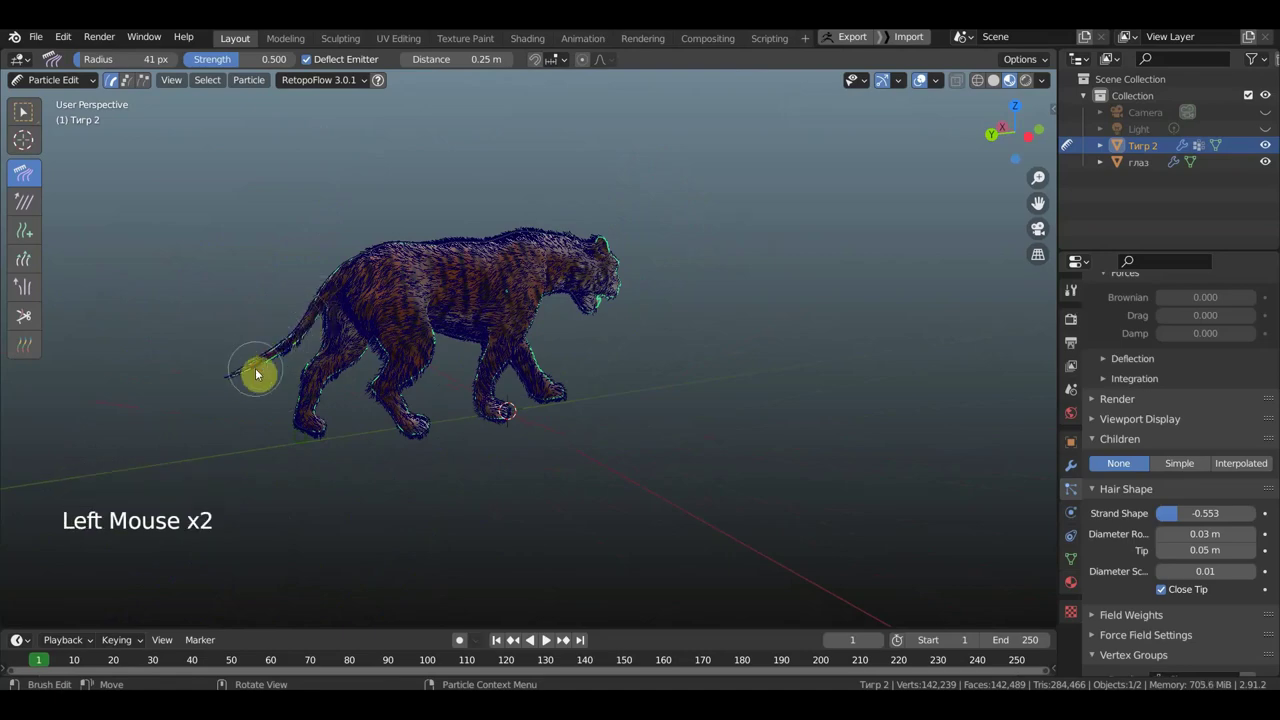
- Comb the fur around the ear and down the side of the head
middle_click(253, 383)
middle_click(695, 287)
scroll(up, 3)
middle_click(507, 402)
middle_click(581, 437)
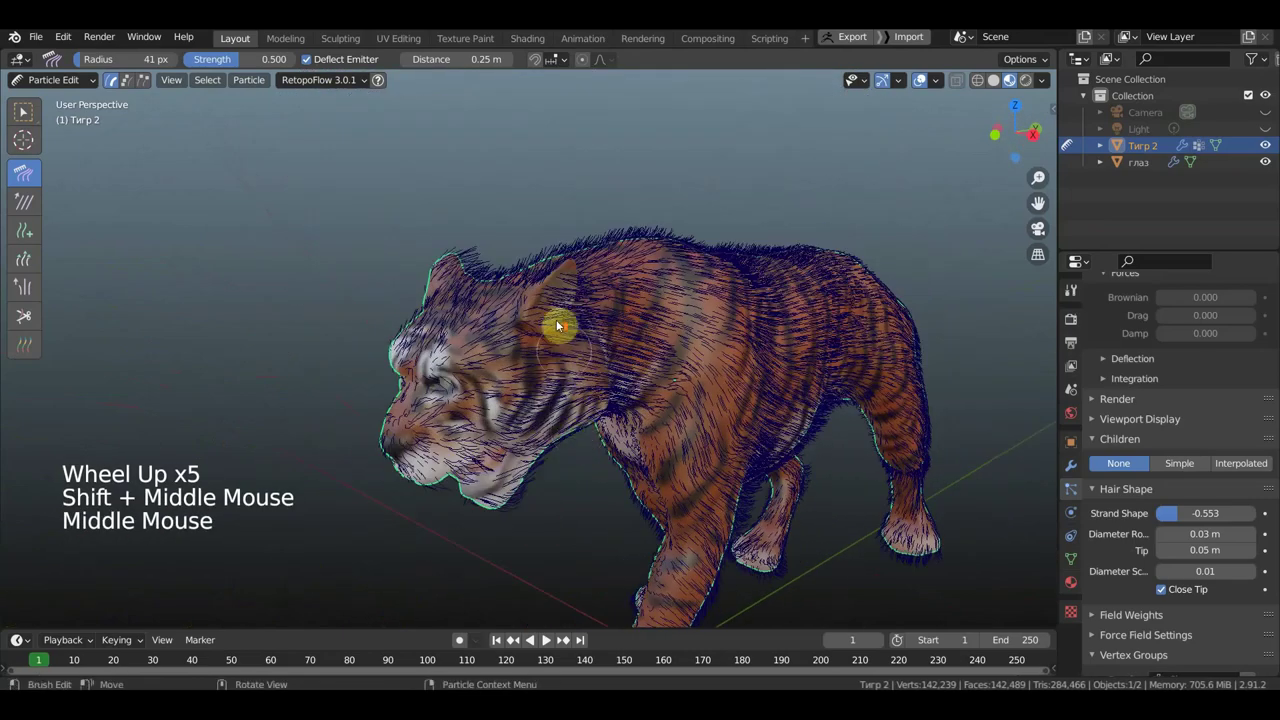
scroll(up, 3)
middle_click(561, 260)
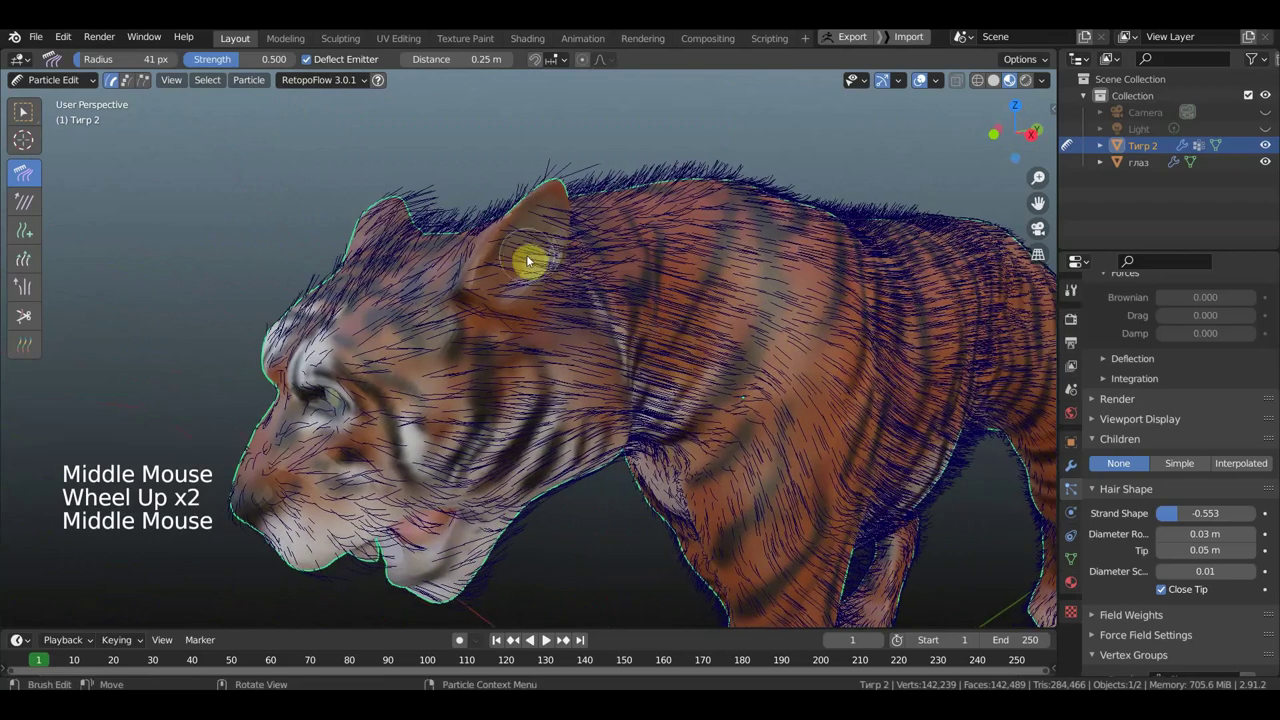
click(527, 248)
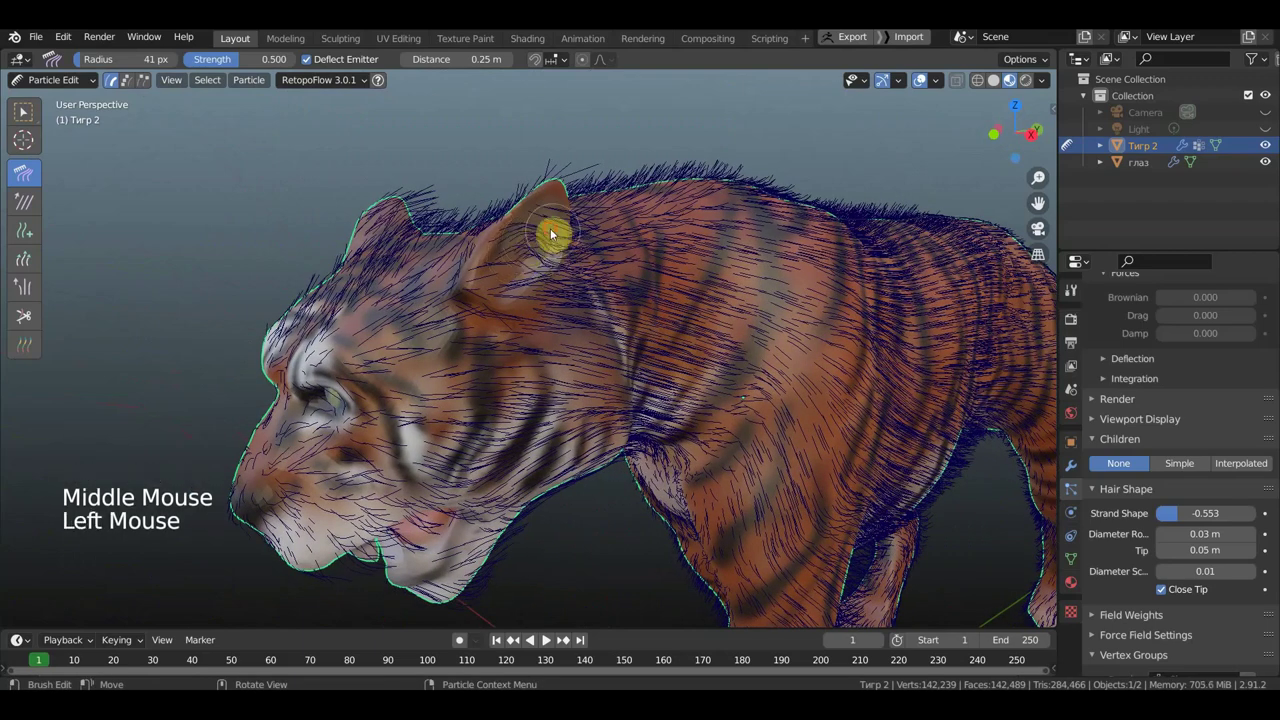
click(544, 220)
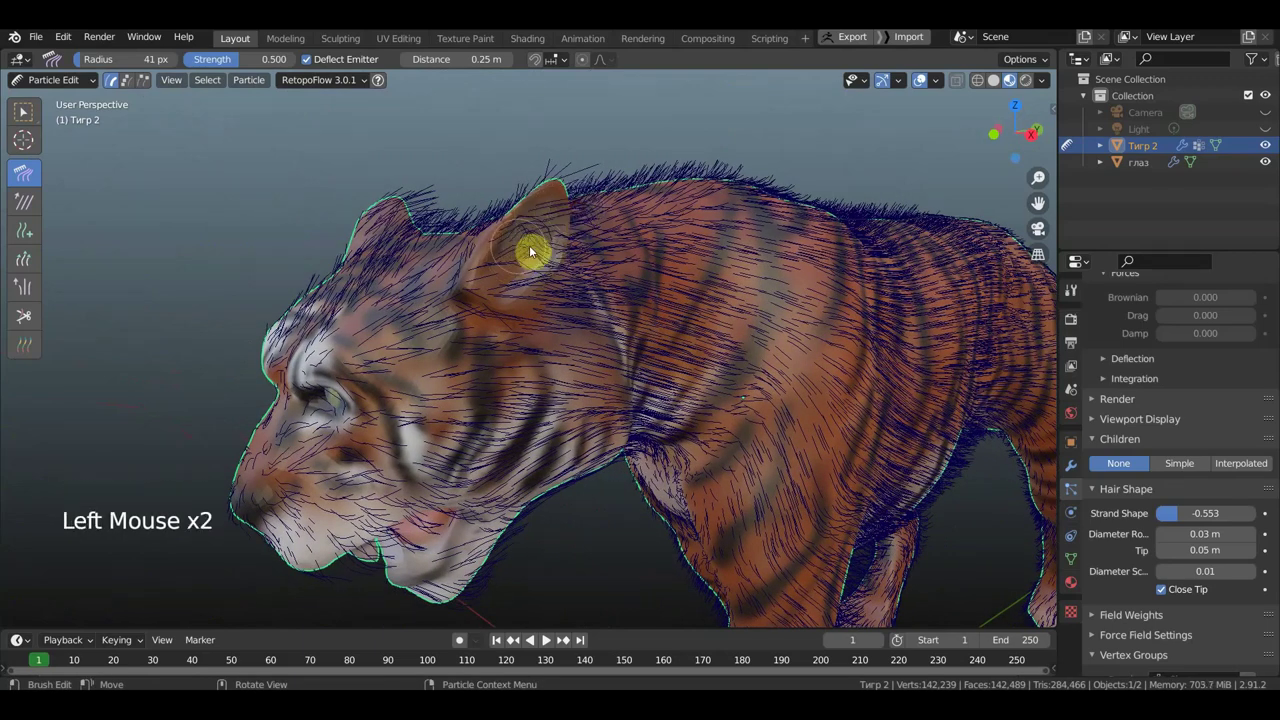
click(567, 238)
click(569, 254)
click(545, 281)
- From above, comb the fur on the neck, top of the head and along the shoulders
middle_click(626, 285)
middle_click(773, 318)
scroll(down, 3)
middle_click(714, 363)
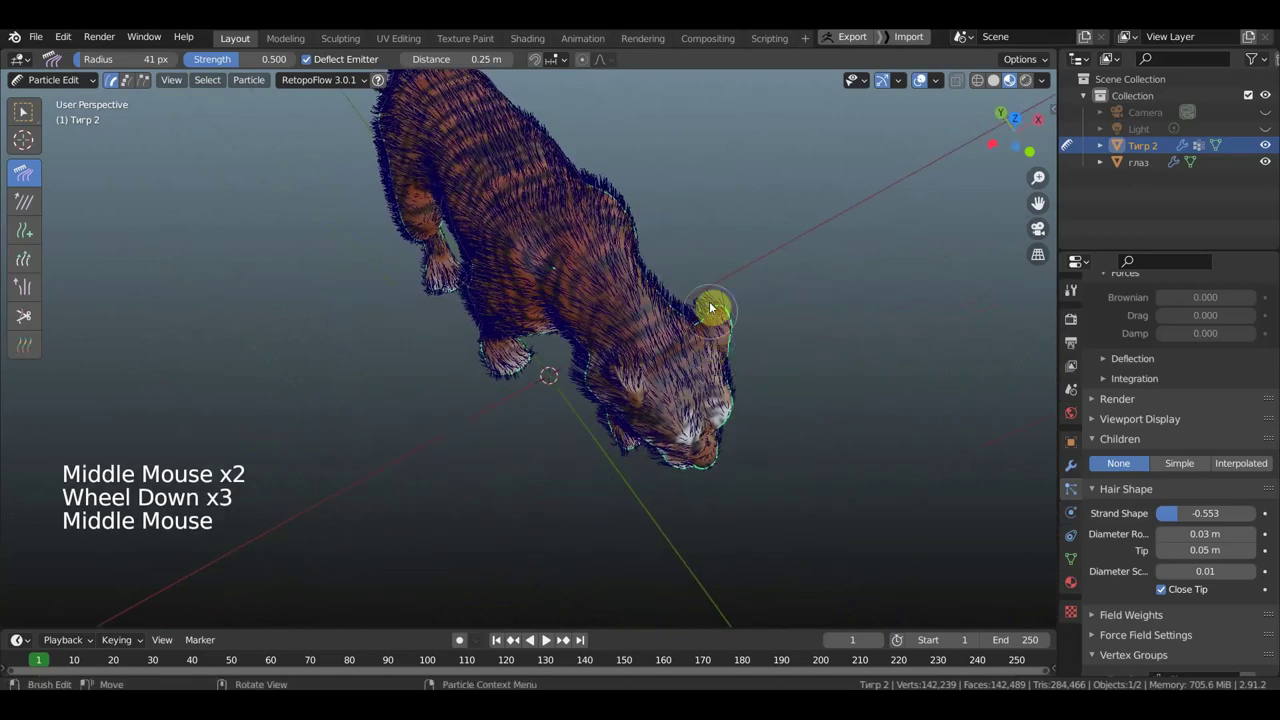
click(708, 306)
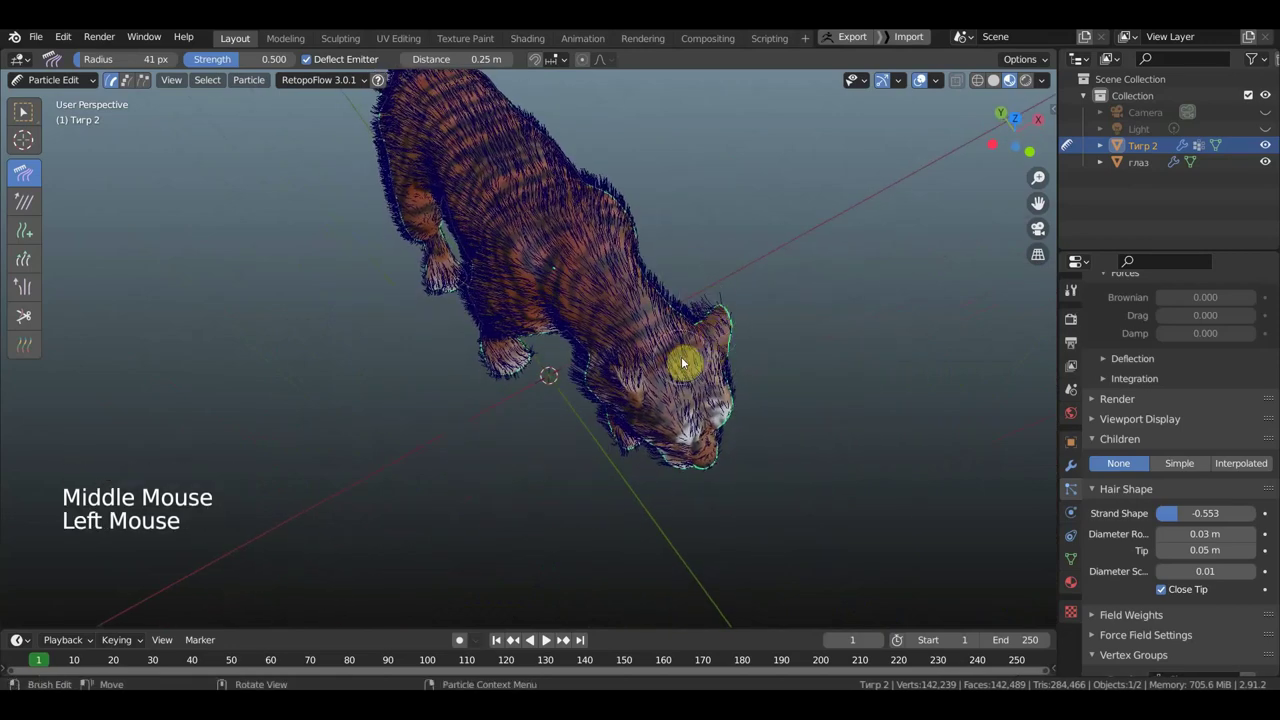
scroll(down, 3)
click(572, 360)
middle_click(587, 337)
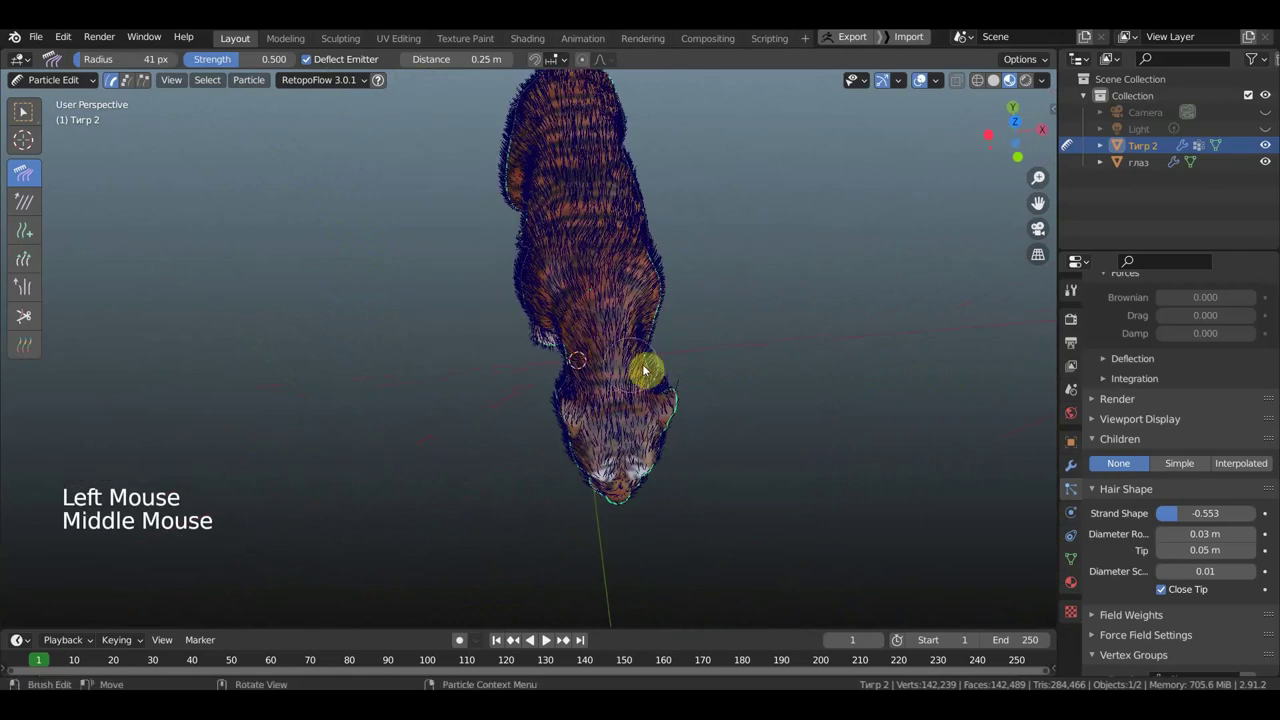
click(652, 359)
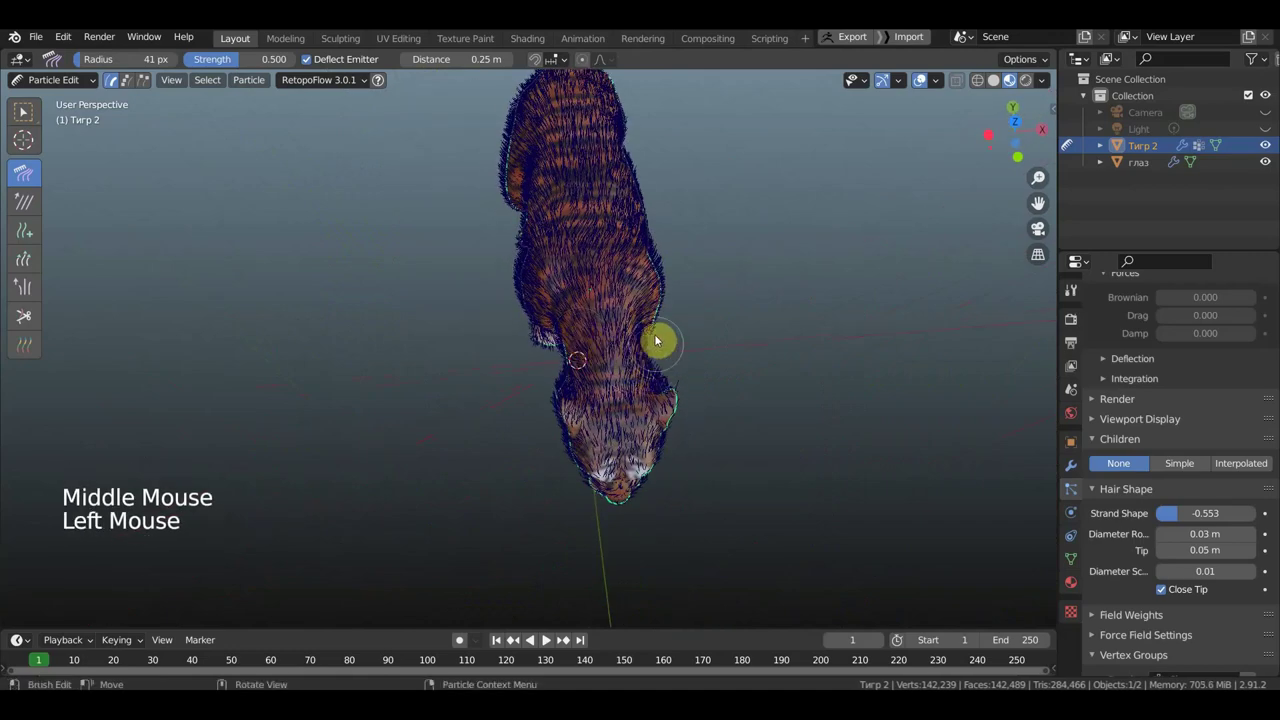
middle_click(811, 294)
middle_click(735, 386)
- Enlarge the comb brush and comb the guide hairs across the tiger's shoulders
key(f)
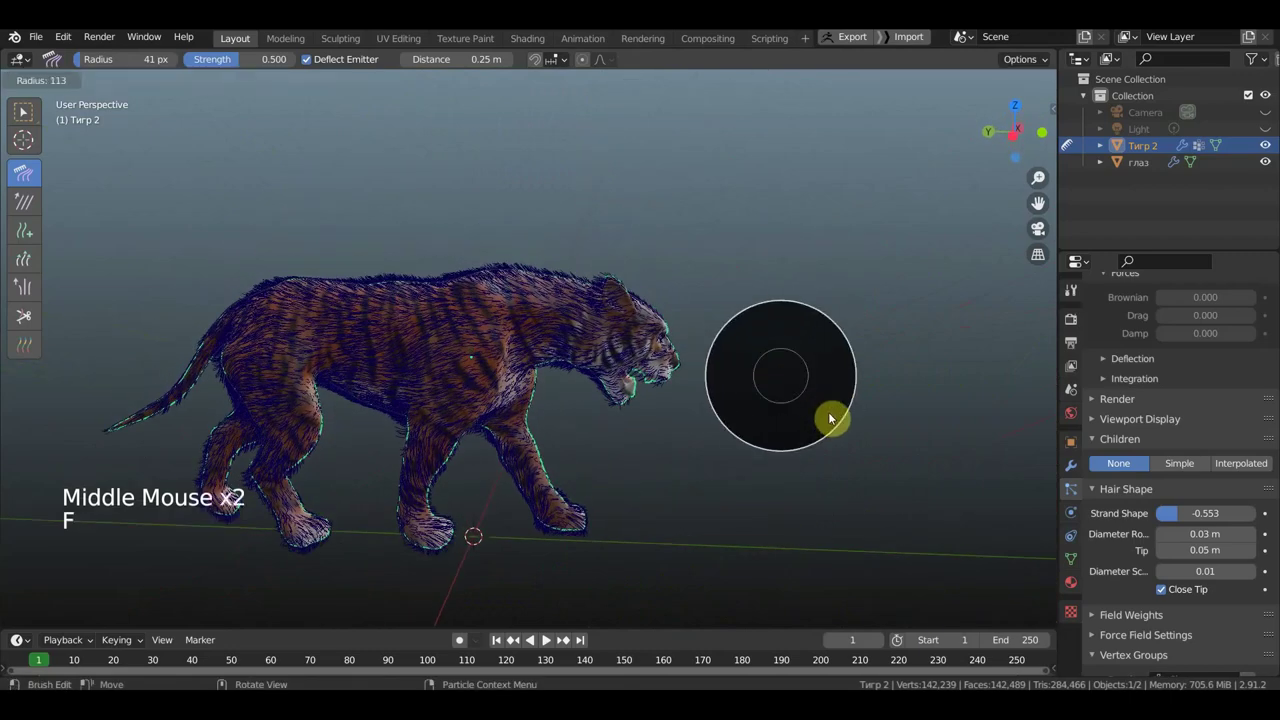
middle_click(793, 442)
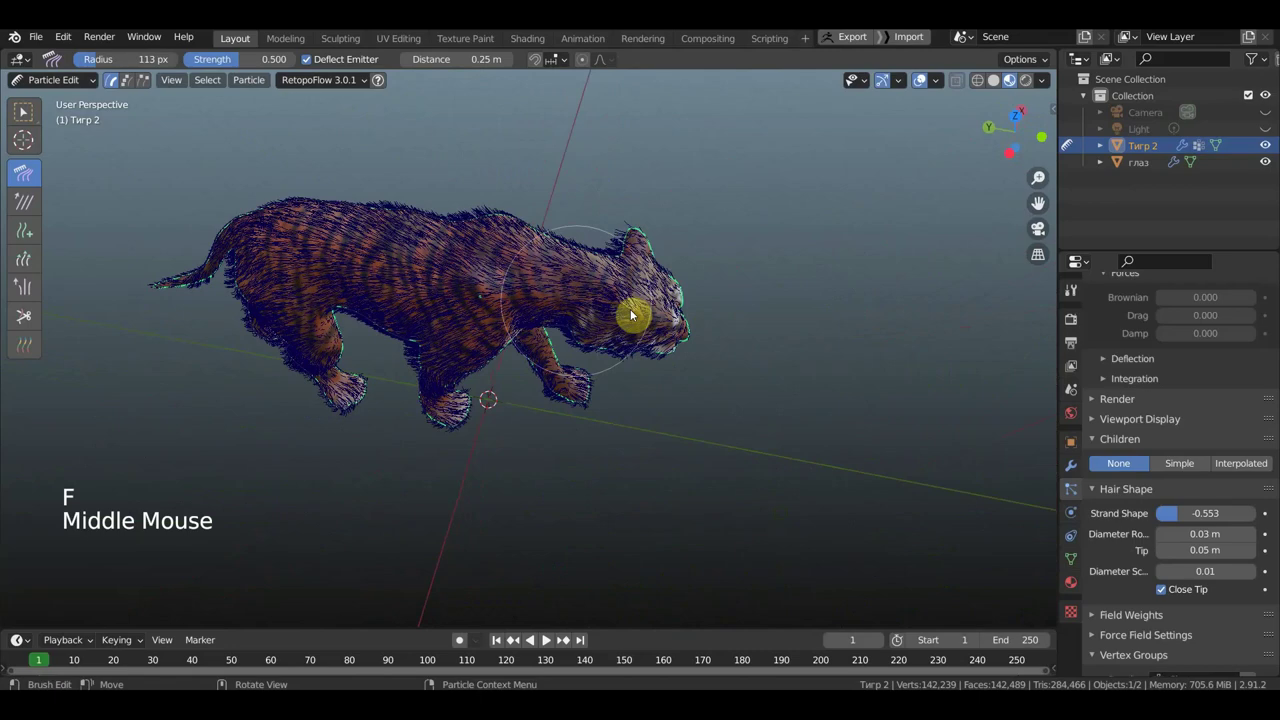
middle_click(690, 274)
scroll(up, 3)
click(822, 284)
click(820, 275)
click(678, 214)
click(575, 192)
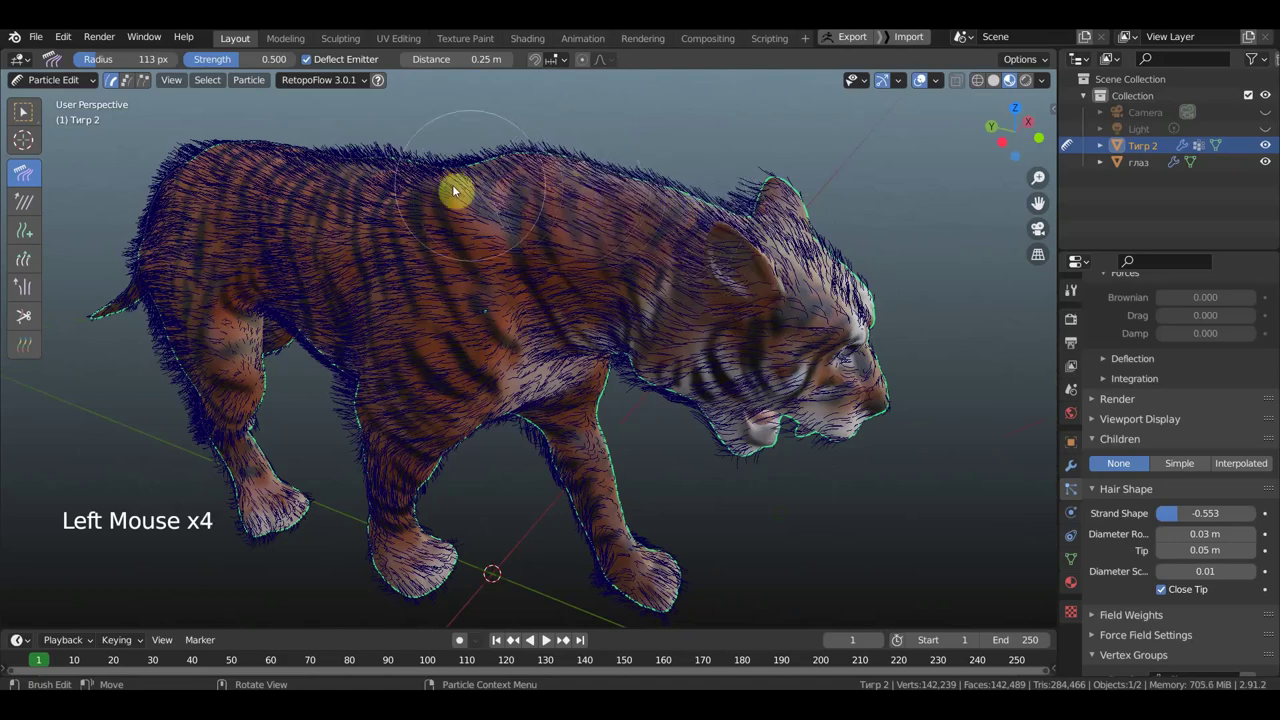
- Comb the fur along the back, upper neck and top of the head
click(441, 176)
click(295, 180)
click(334, 170)
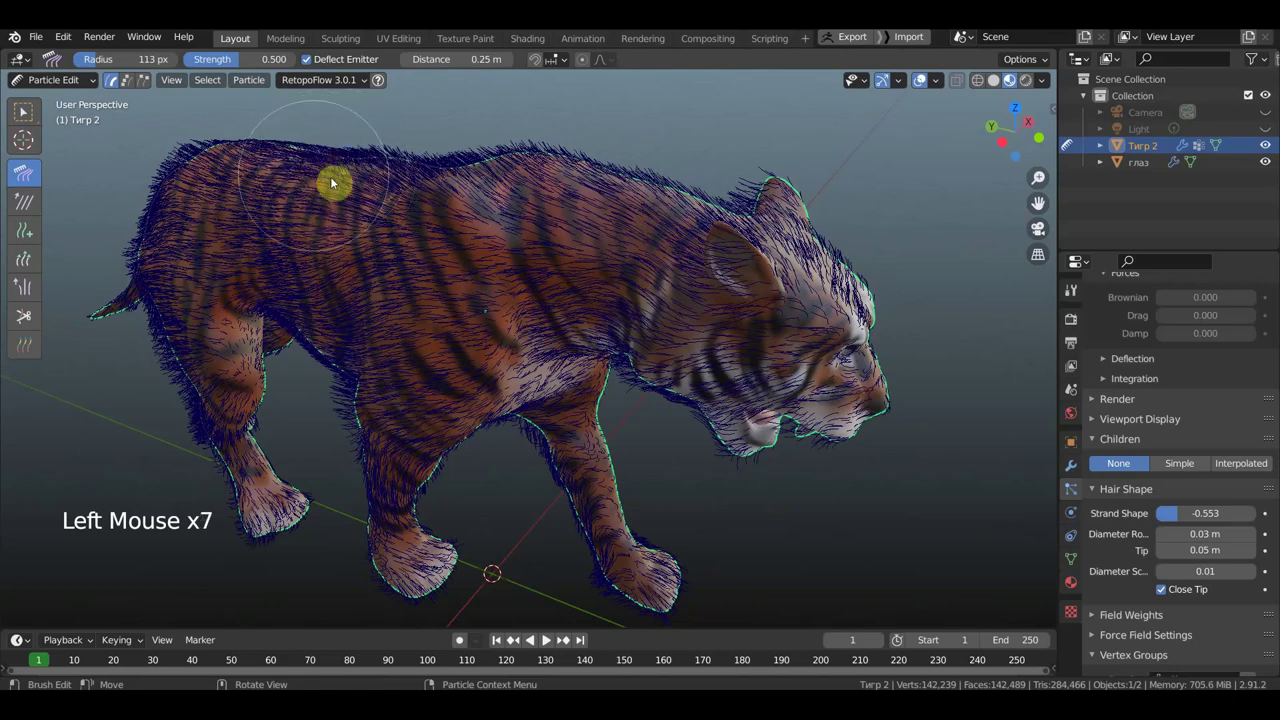
click(407, 161)
click(473, 178)
click(604, 196)
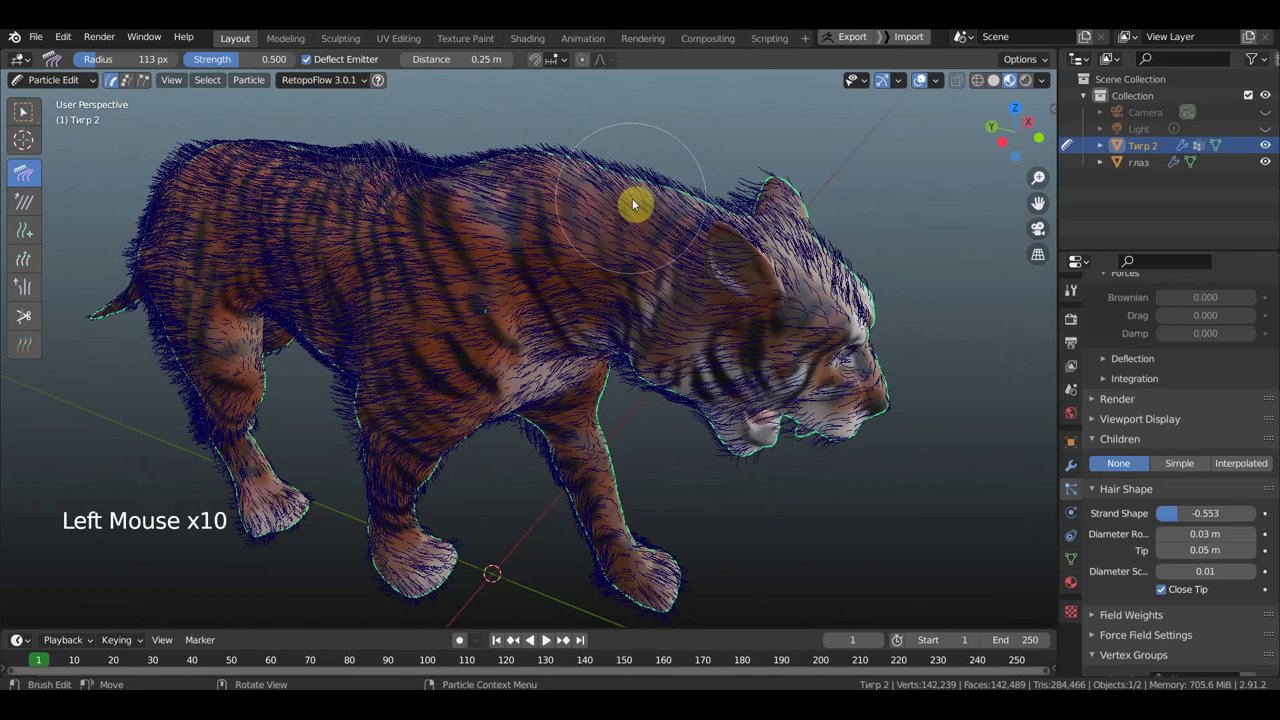
middle_click(551, 232)
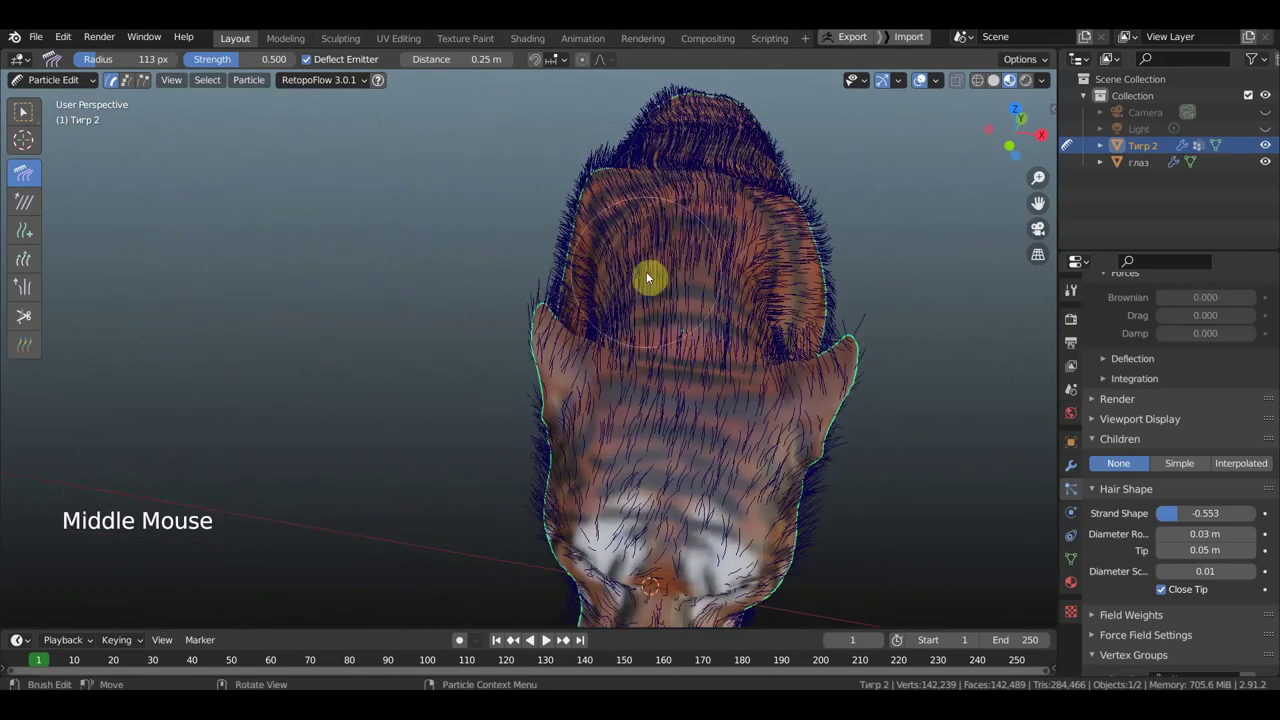
click(636, 254)
click(729, 269)
- From the front, comb the shoulder fur and the hairs under the jaw
middle_click(773, 250)
scroll(down, 3)
middle_click(558, 291)
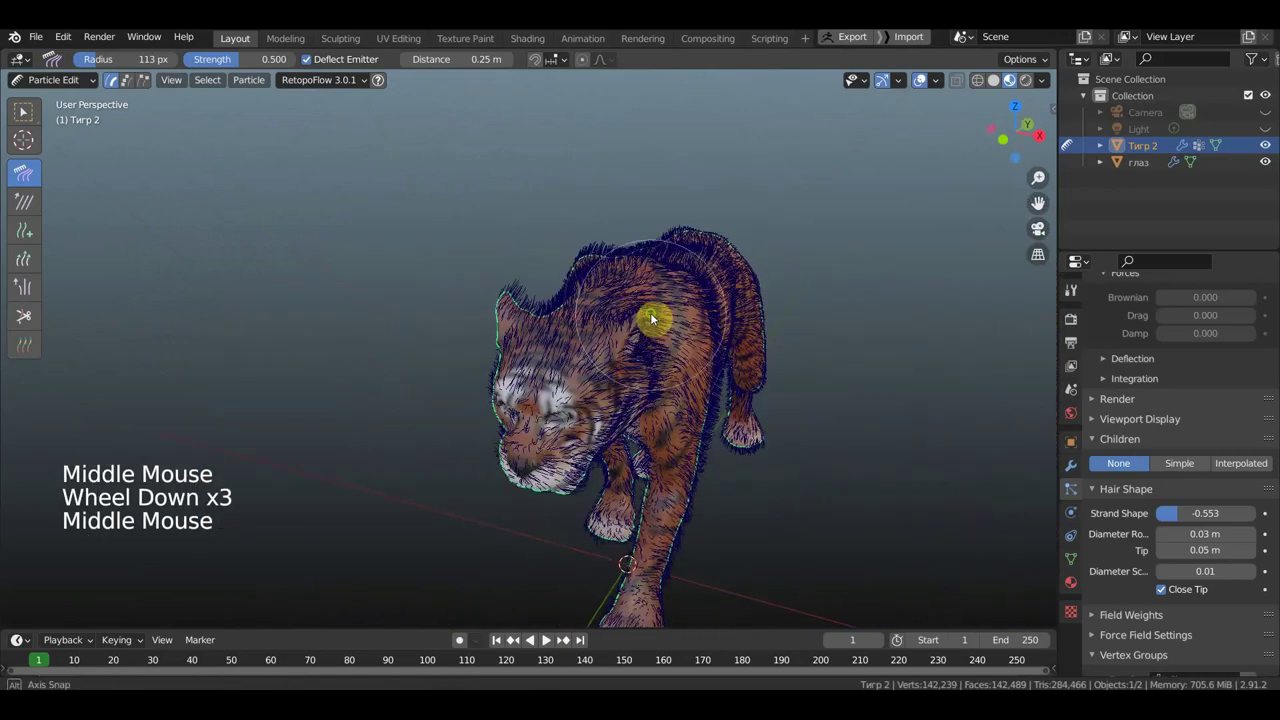
scroll(up, 3)
click(523, 331)
click(638, 367)
middle_click(729, 309)
middle_click(803, 363)
middle_click(546, 408)
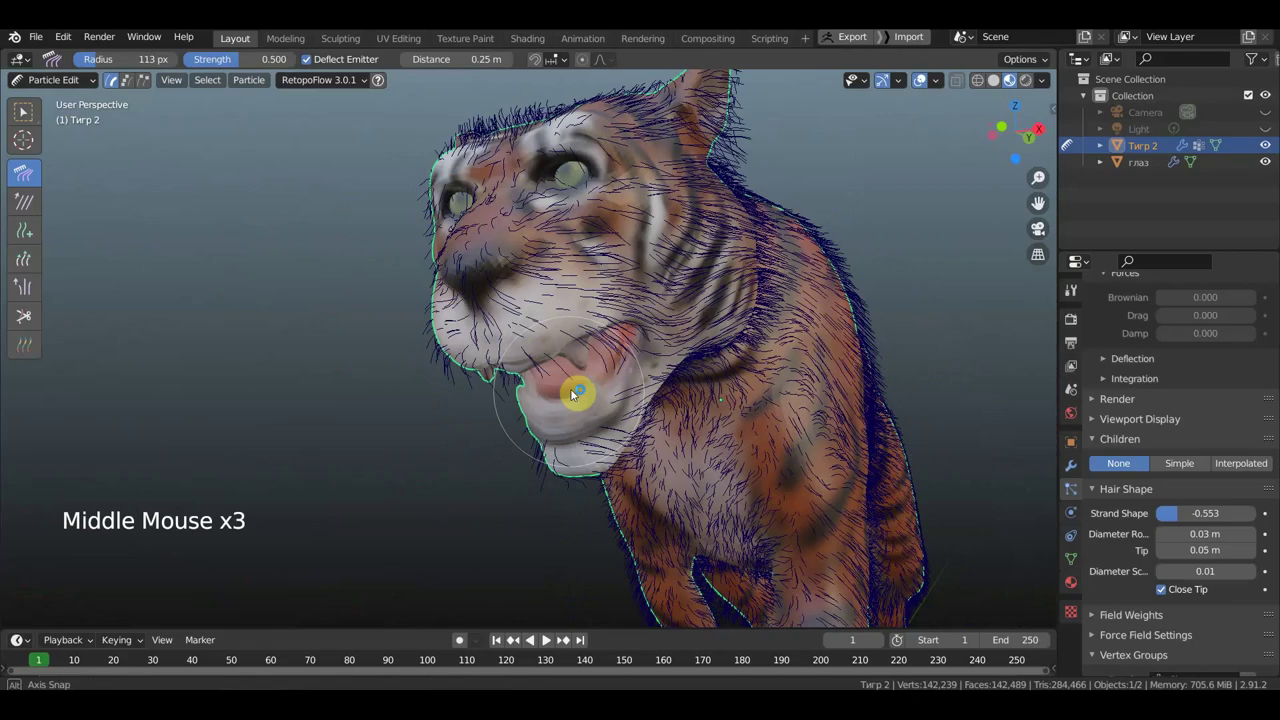
scroll(up, 3)
middle_click(731, 273)
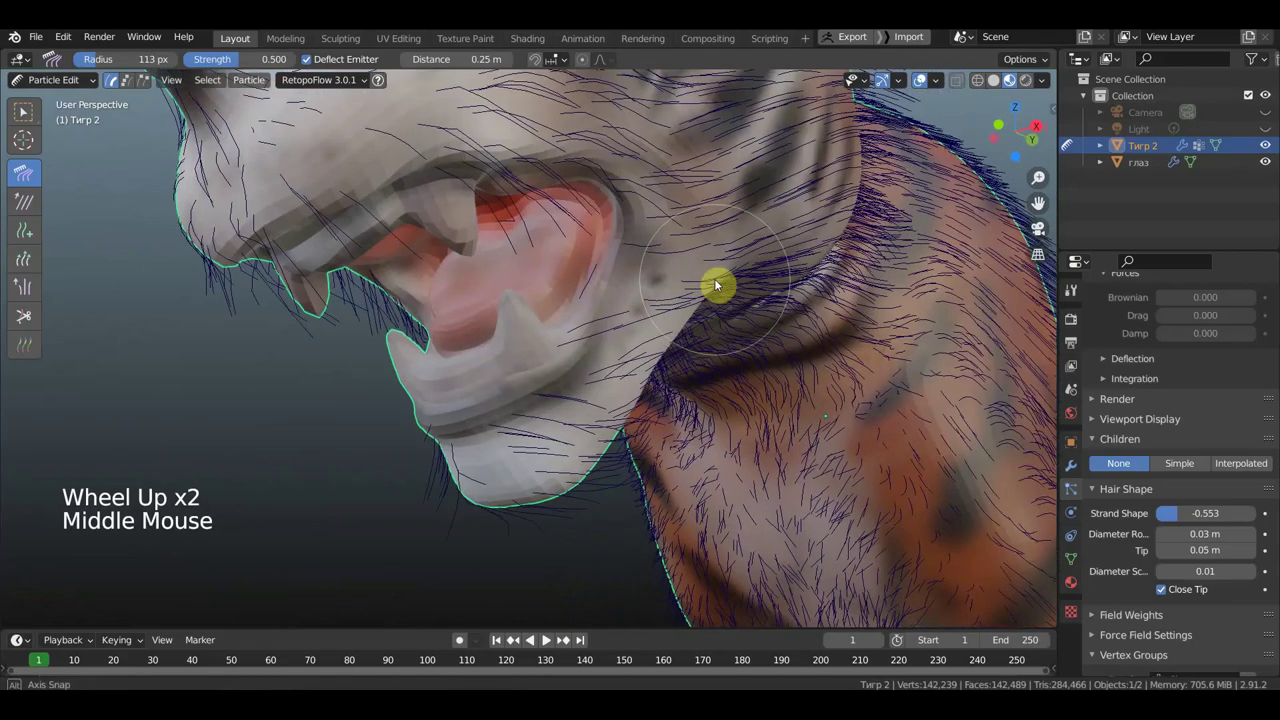
click(492, 507)
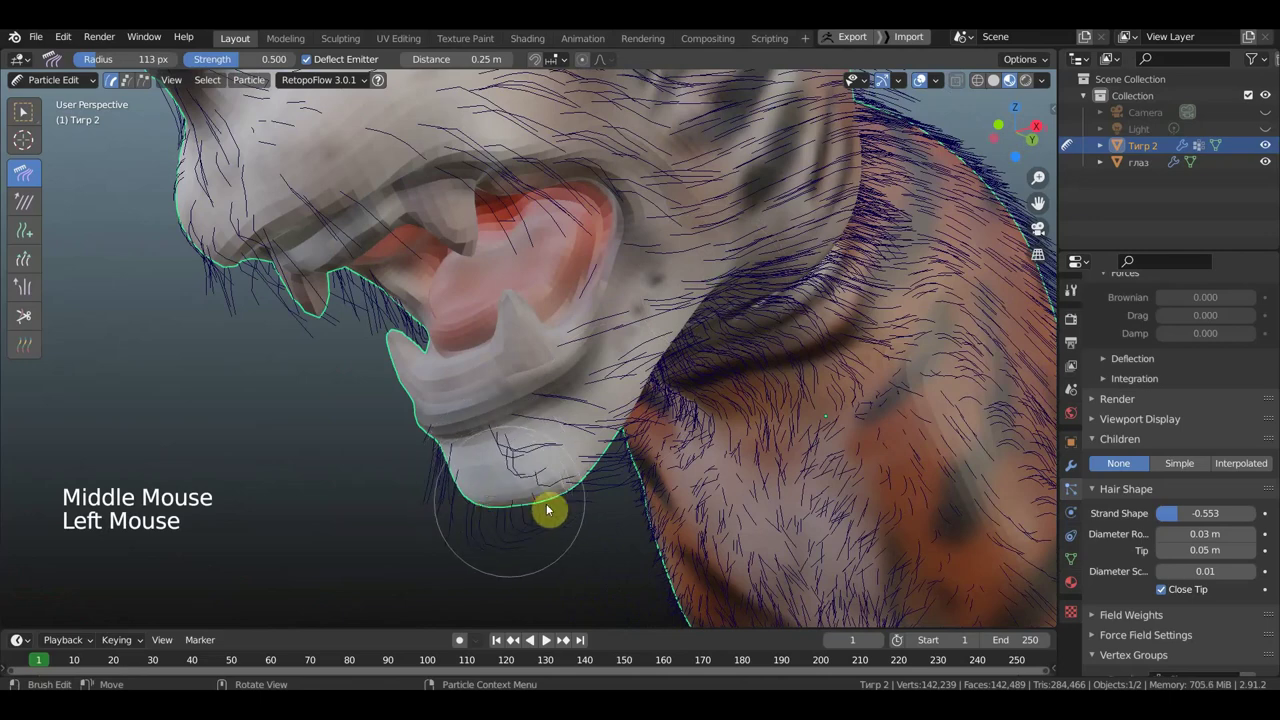
- Comb the guide hairs down along the tiger's throat
middle_click(515, 522)
scroll(down, 3)
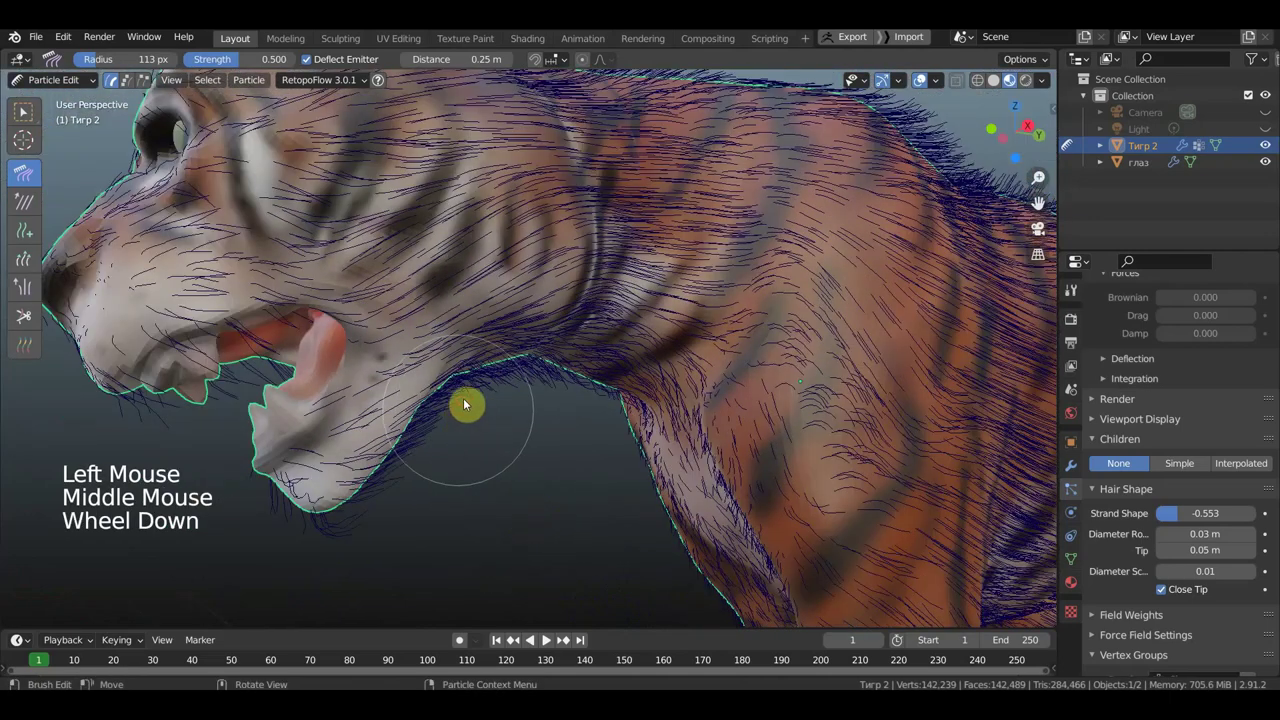
click(474, 393)
click(565, 387)
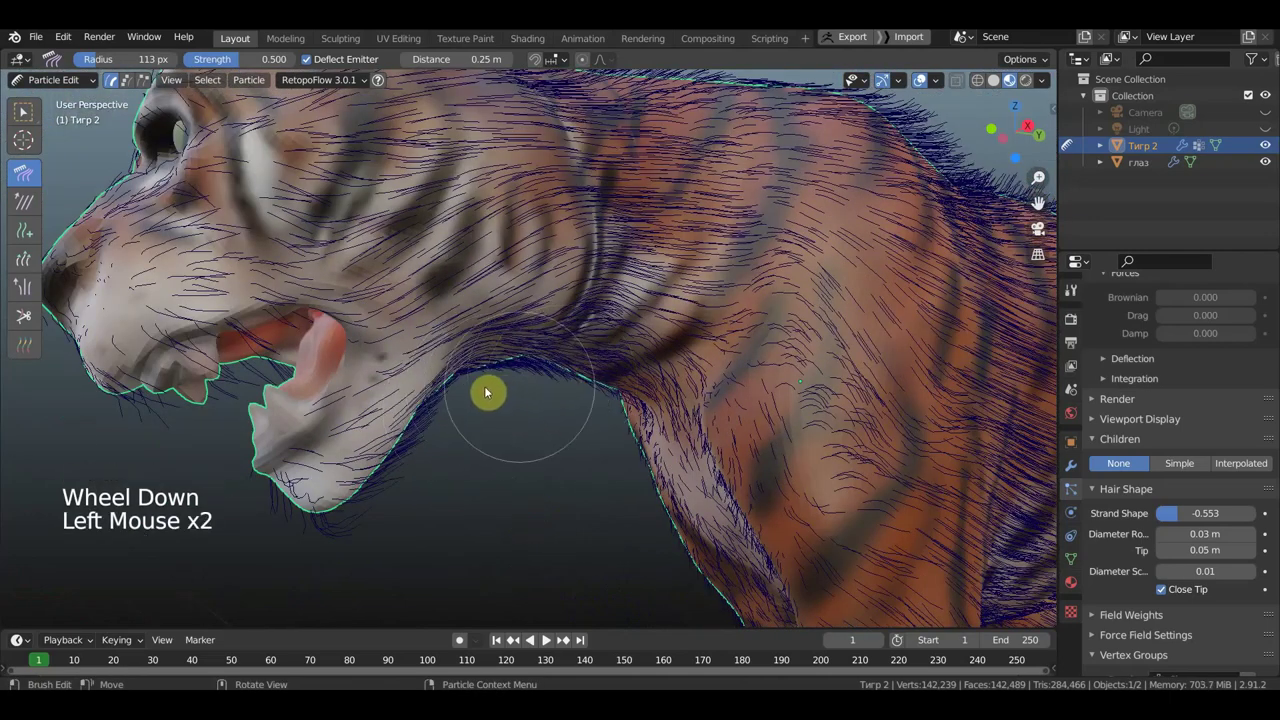
click(517, 396)
click(466, 426)
click(575, 401)
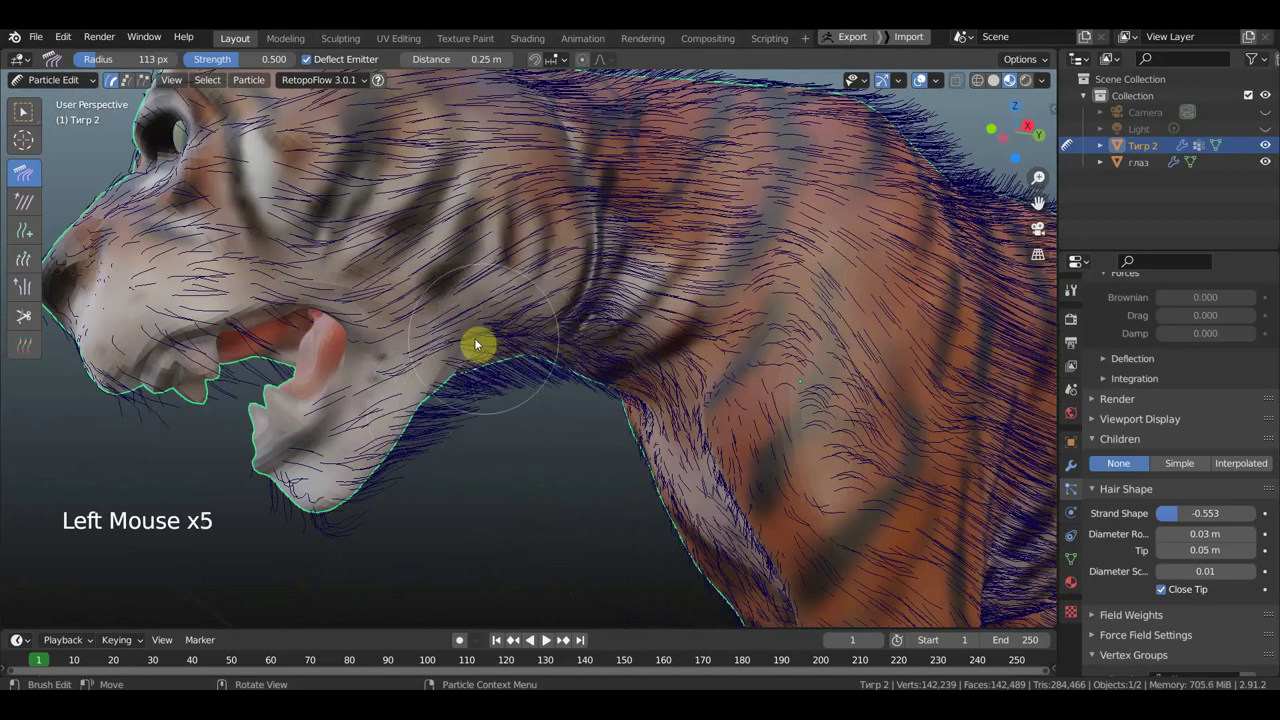
click(528, 351)
- Comb the chest, flank and belly fur, then check the grooming around the body
scroll(down, 3)
middle_click(647, 389)
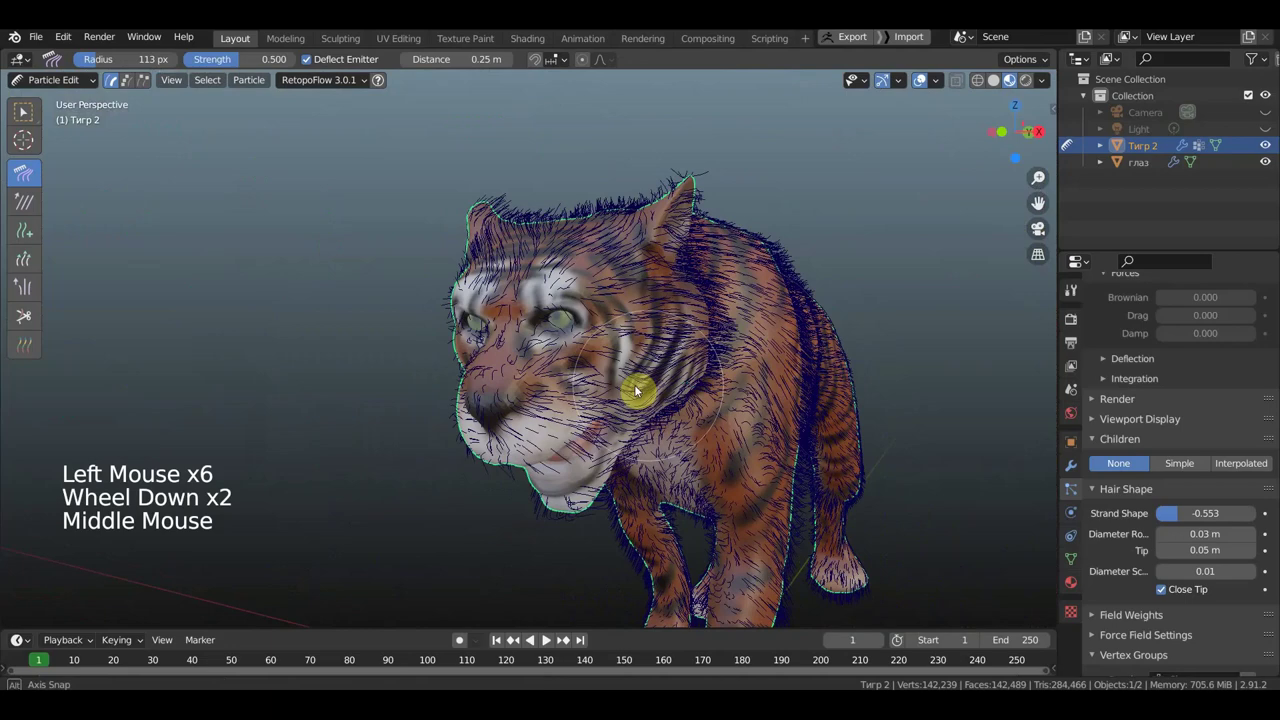
middle_click(739, 455)
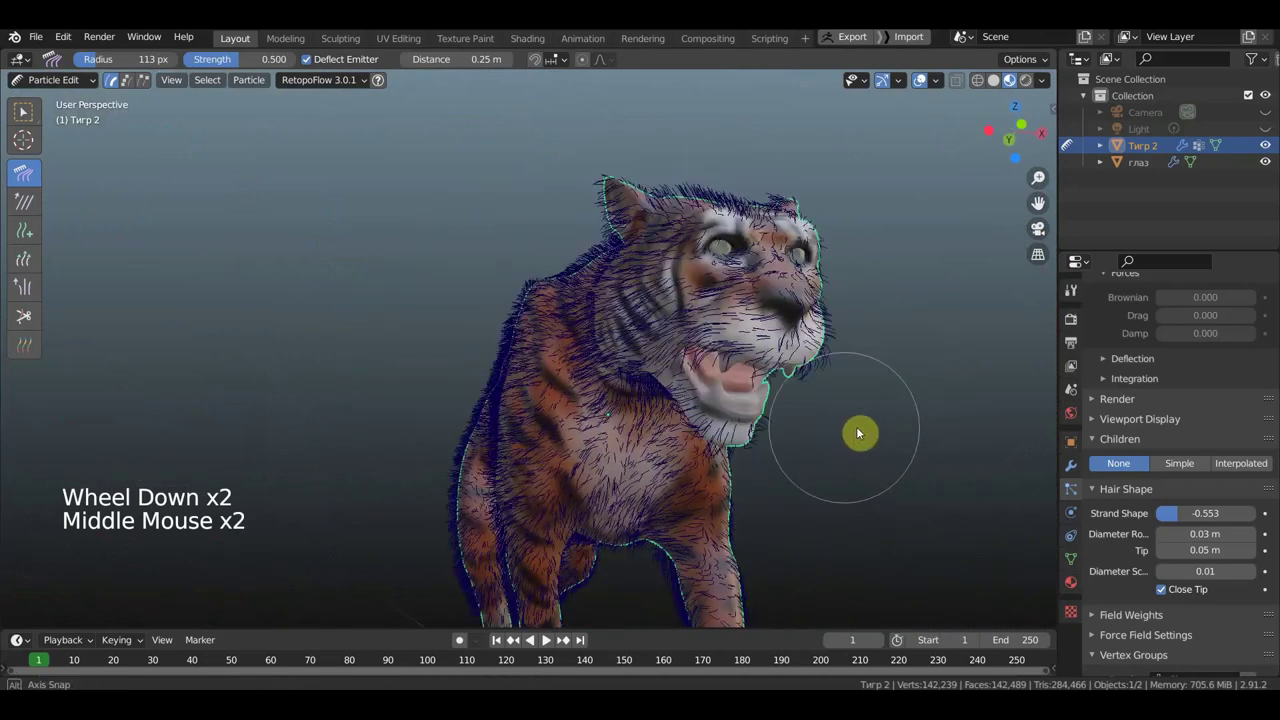
click(667, 514)
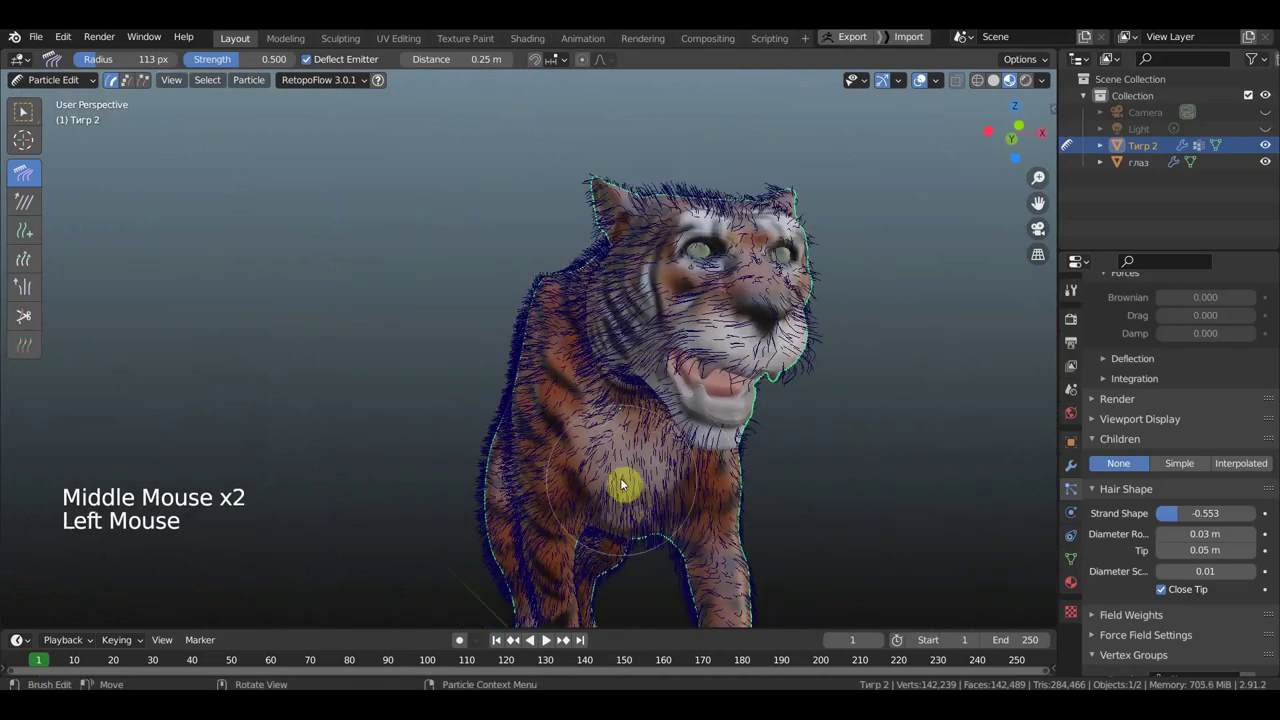
click(569, 488)
click(547, 414)
middle_click(587, 435)
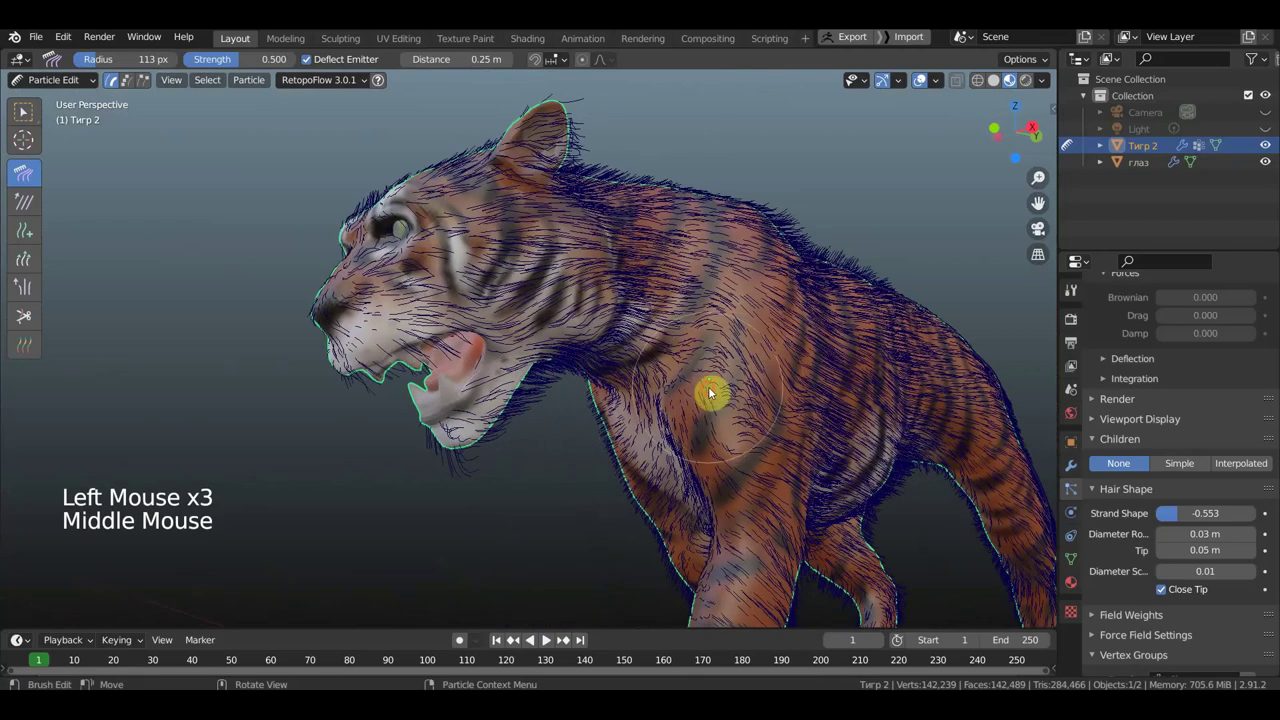
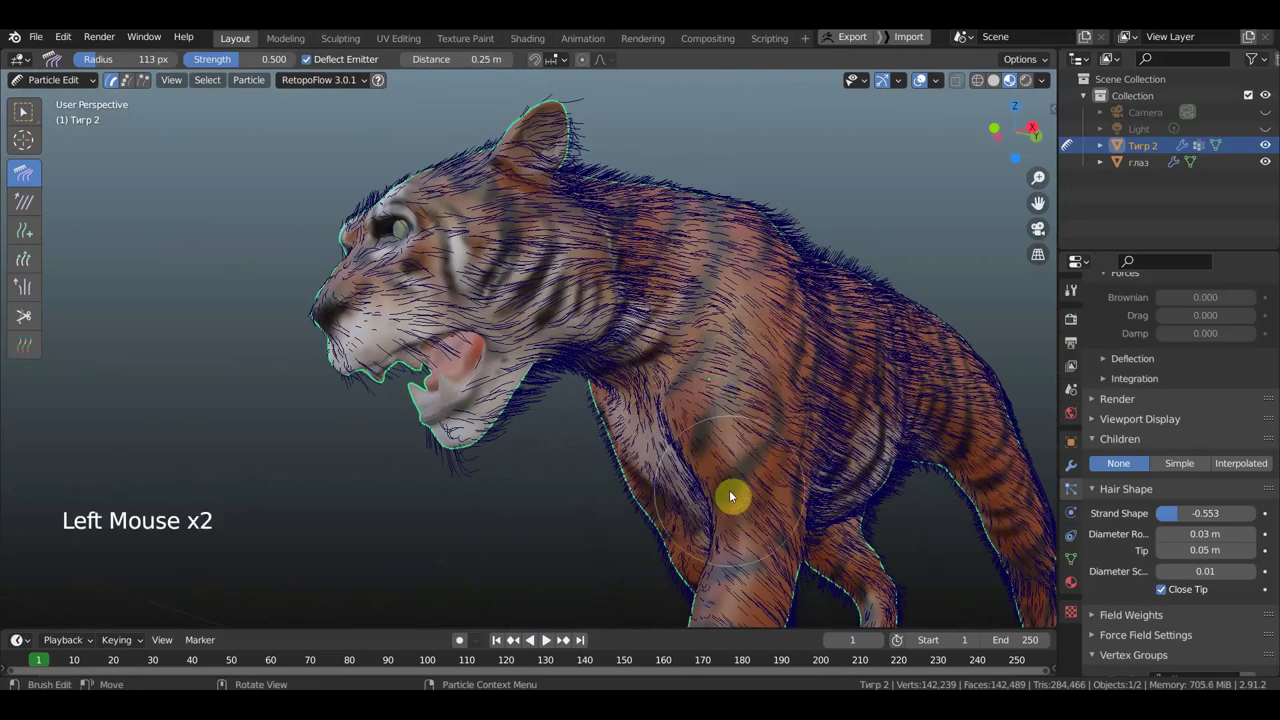
middle_click(676, 452)
scroll(down, 3)
click(788, 270)
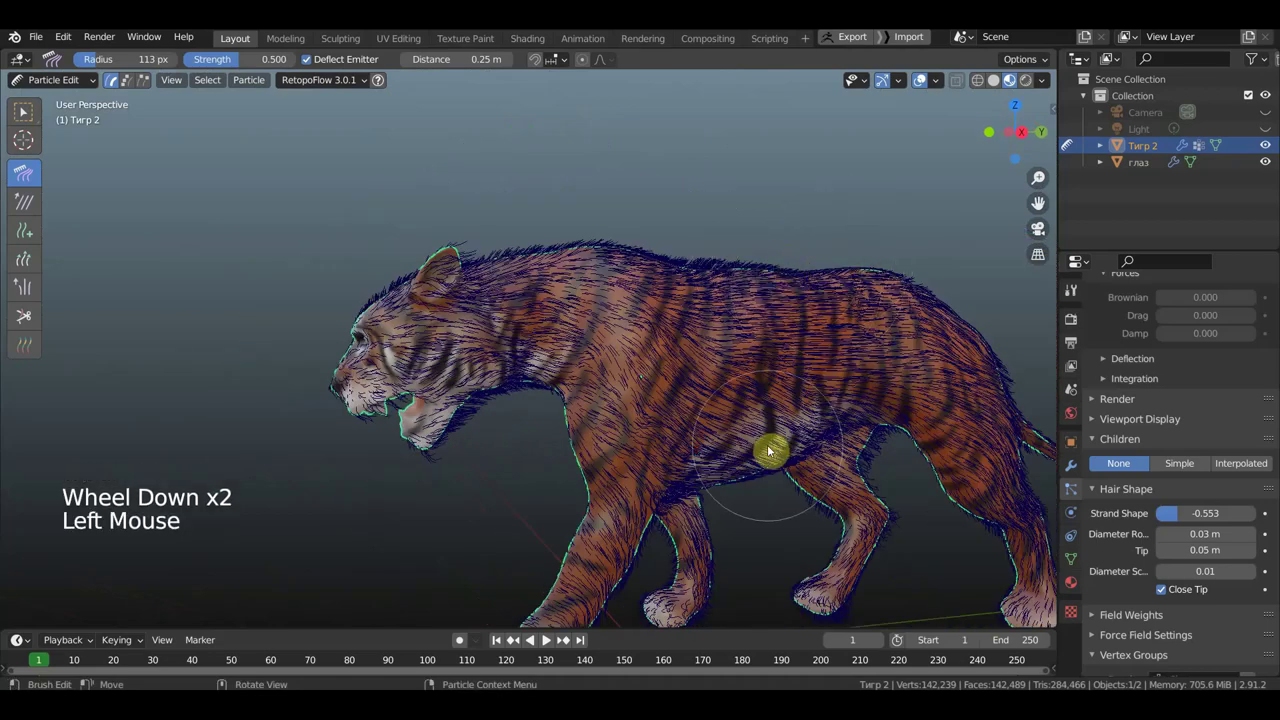
scroll(down, 3)
middle_click(793, 452)
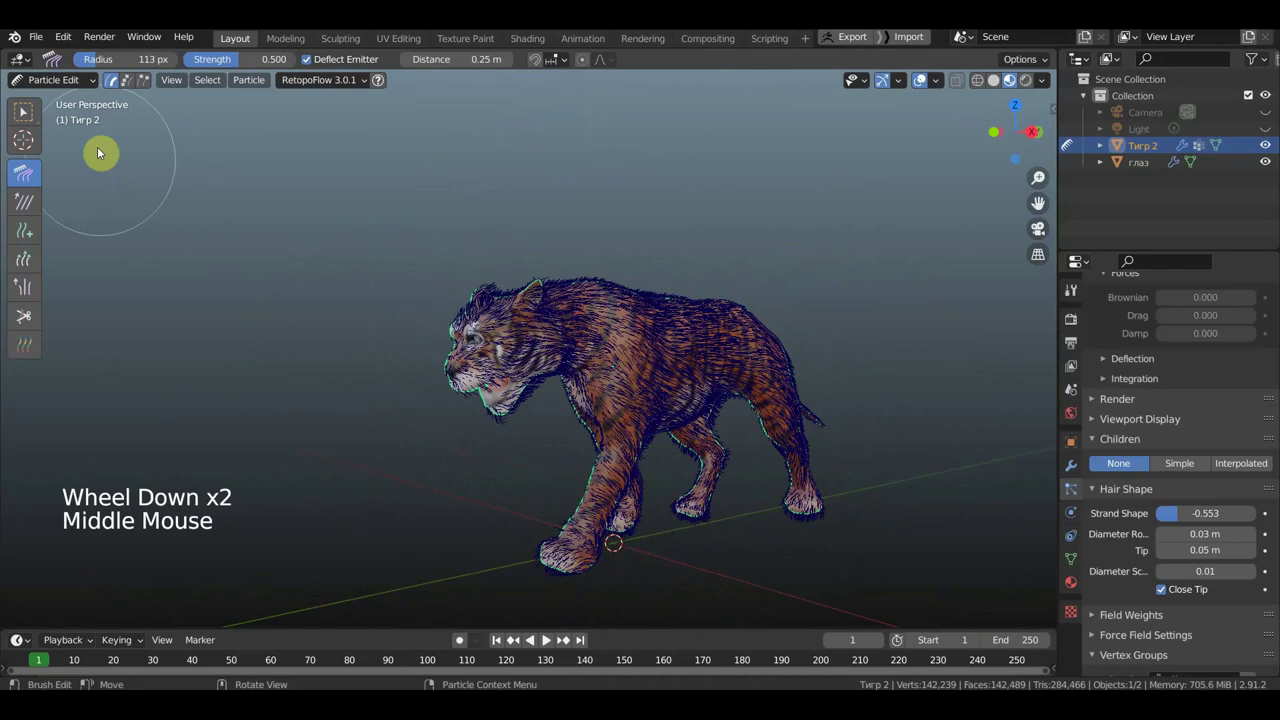
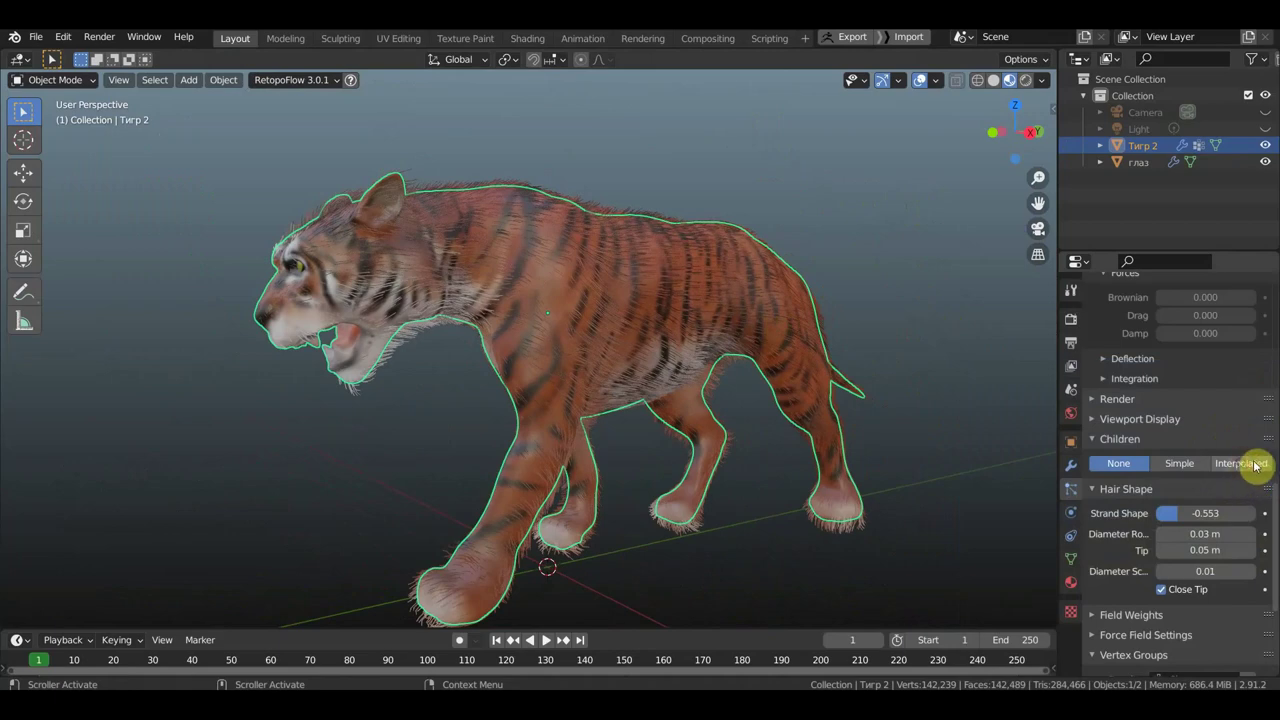
- Set the fur's child hairs to Interpolated and inspect the dense striped coat
click(1247, 466)
scroll(up, 3)
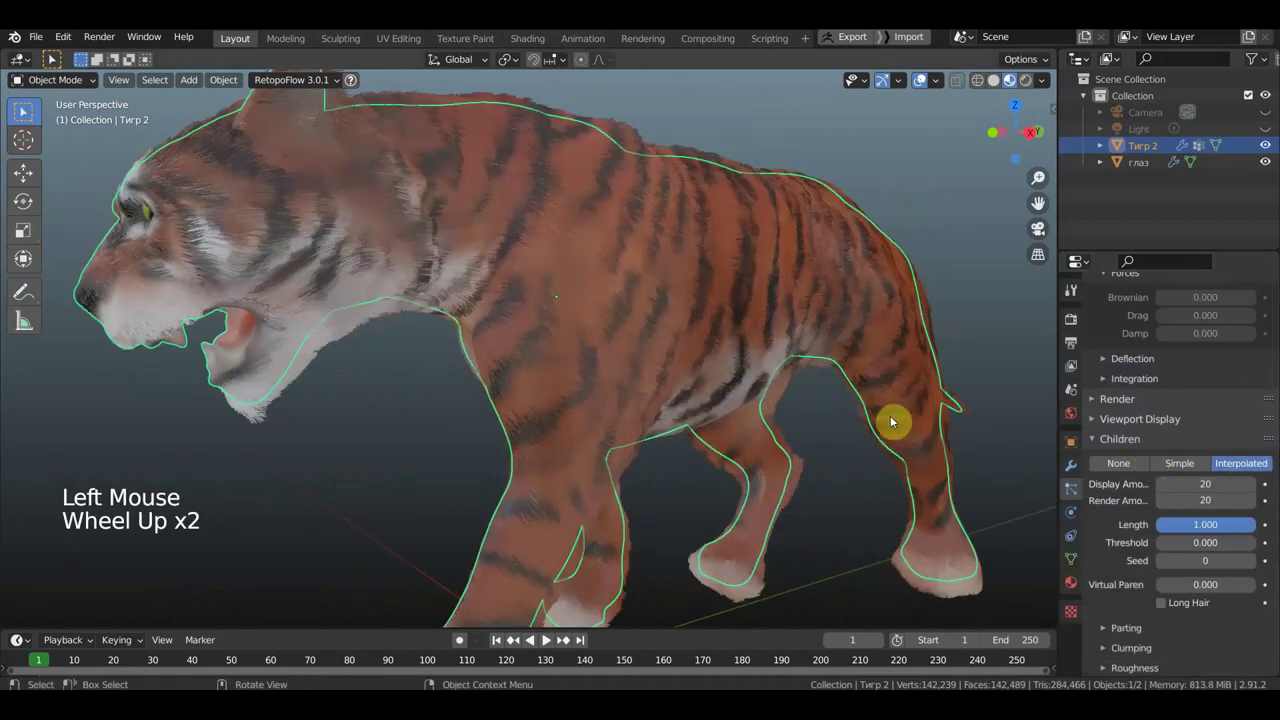
middle_click(862, 425)
scroll(down, 3)
middle_click(906, 426)
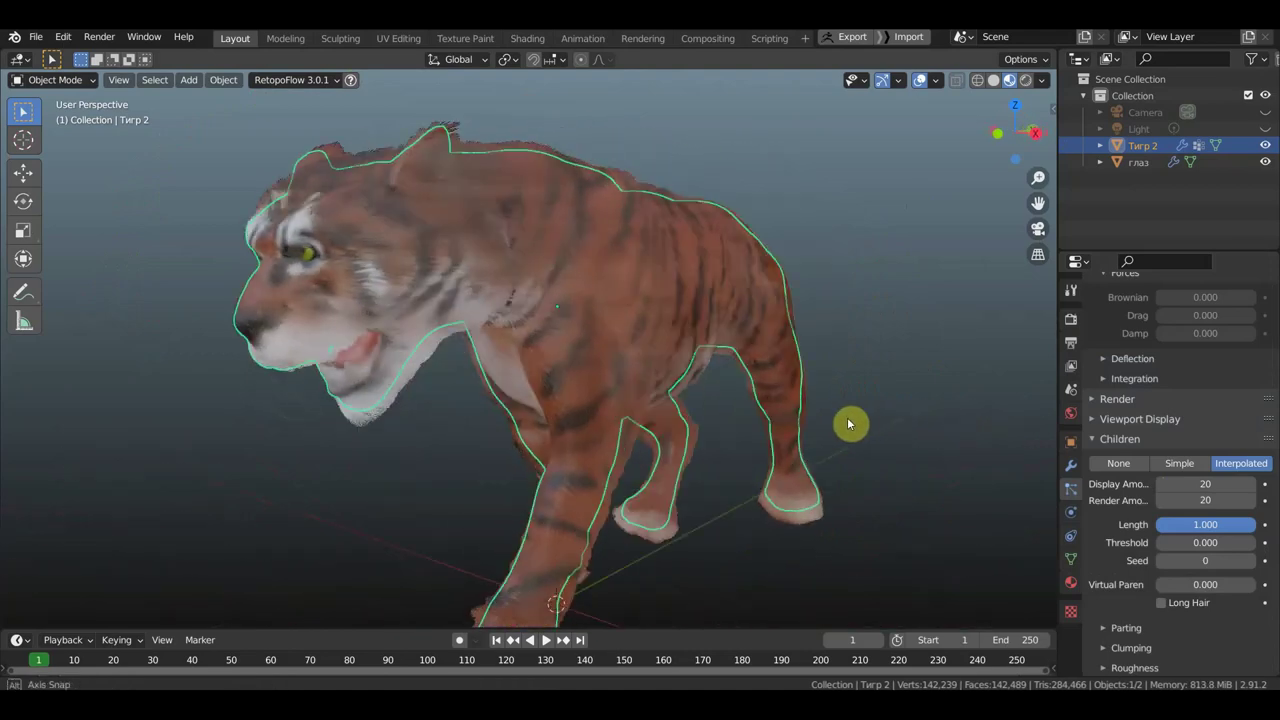
scroll(down, 3)
click(891, 357)
- Inspect the coat in profile and bring the hair emission settings back into view
middle_click(922, 362)
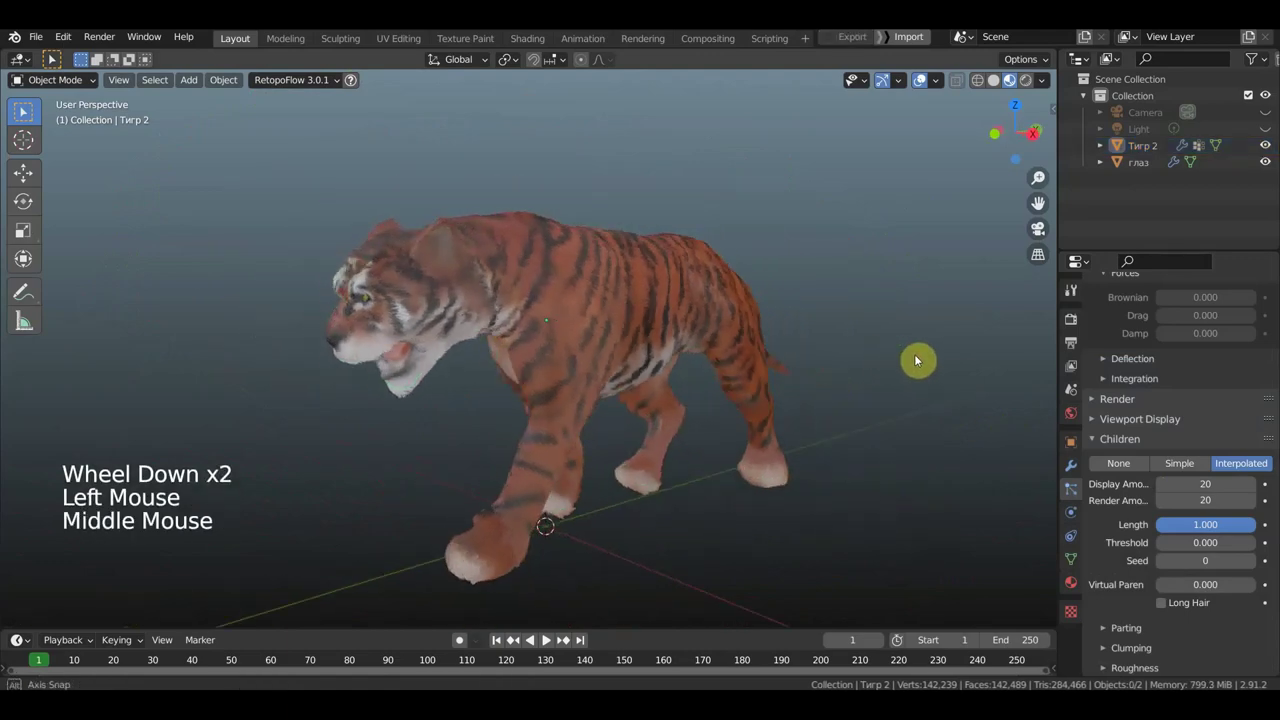
scroll(up, 3)
scroll(down, 3)
middle_click(812, 374)
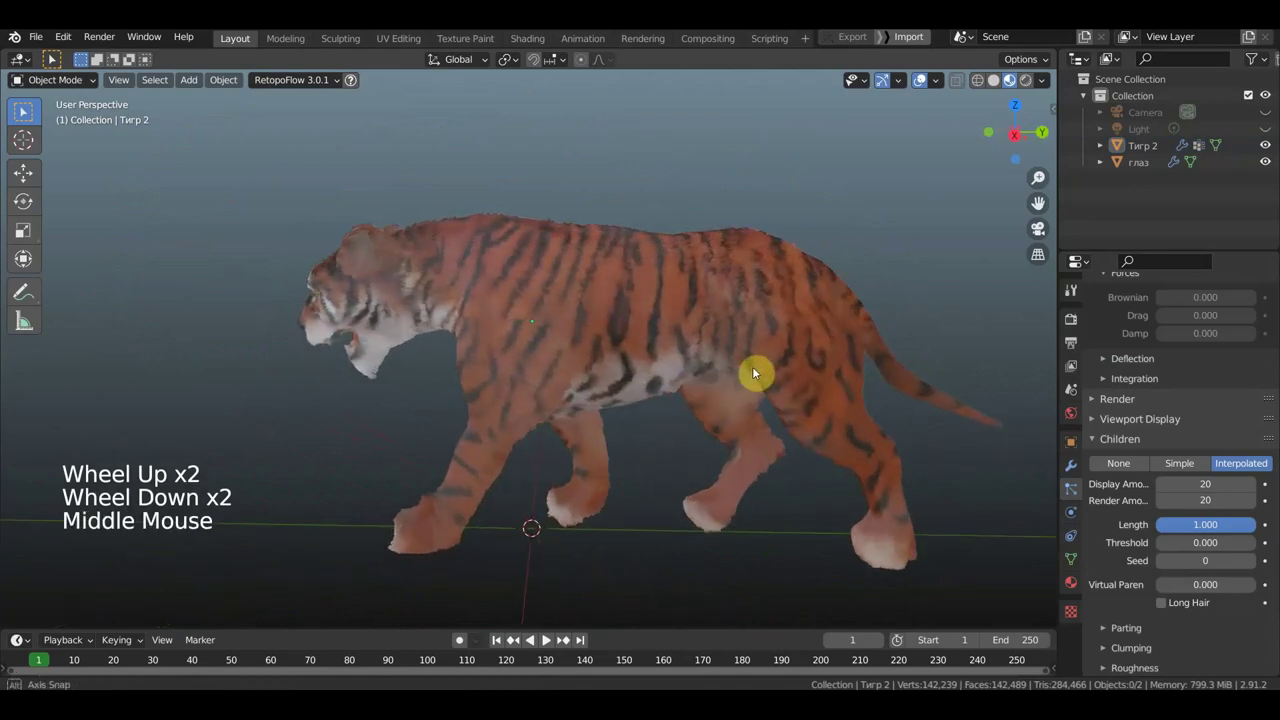
scroll(up, 3)
middle_click(760, 383)
click(1193, 468)
scroll(down, 3)
middle_click(848, 393)
middle_click(975, 468)
middle_click(965, 441)
scroll(up, 3)
scroll(up, 3)
scroll(down, 3)
- Raise the Hair Shape tip diameter from 0.05 m to 0.06 m, keeping root 0.03 m
scroll(up, 3)
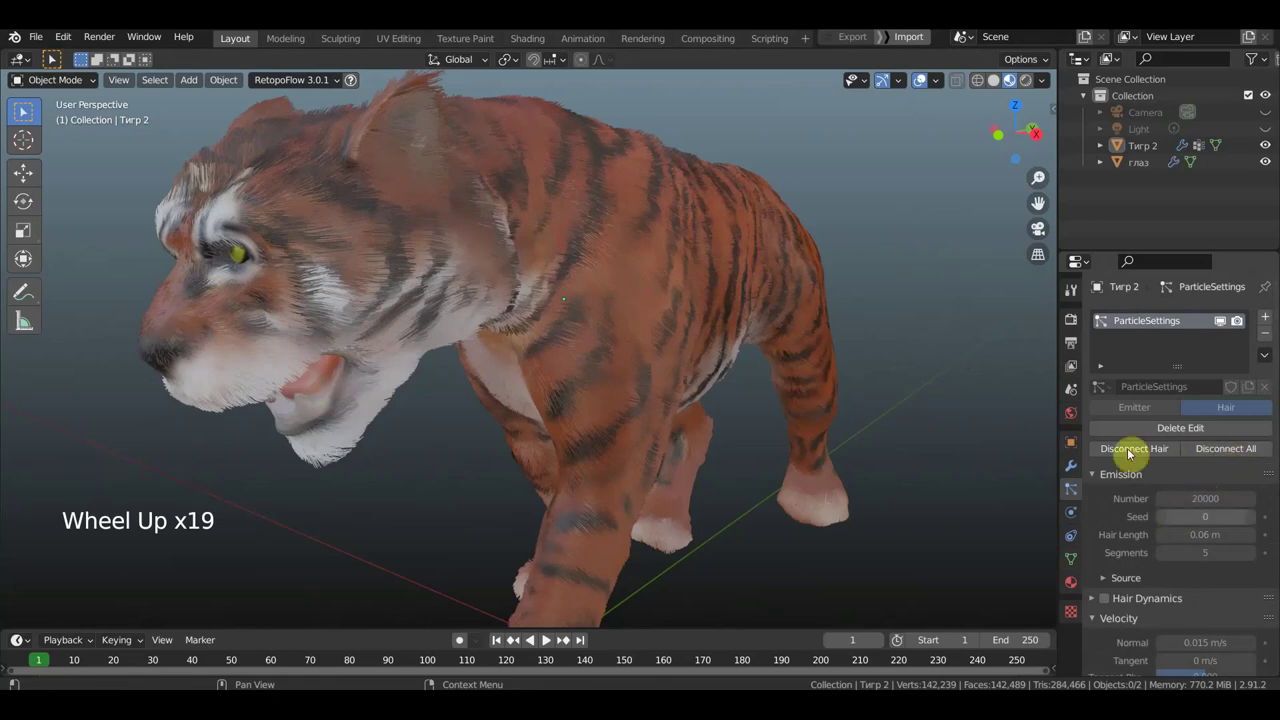
middle_click(342, 281)
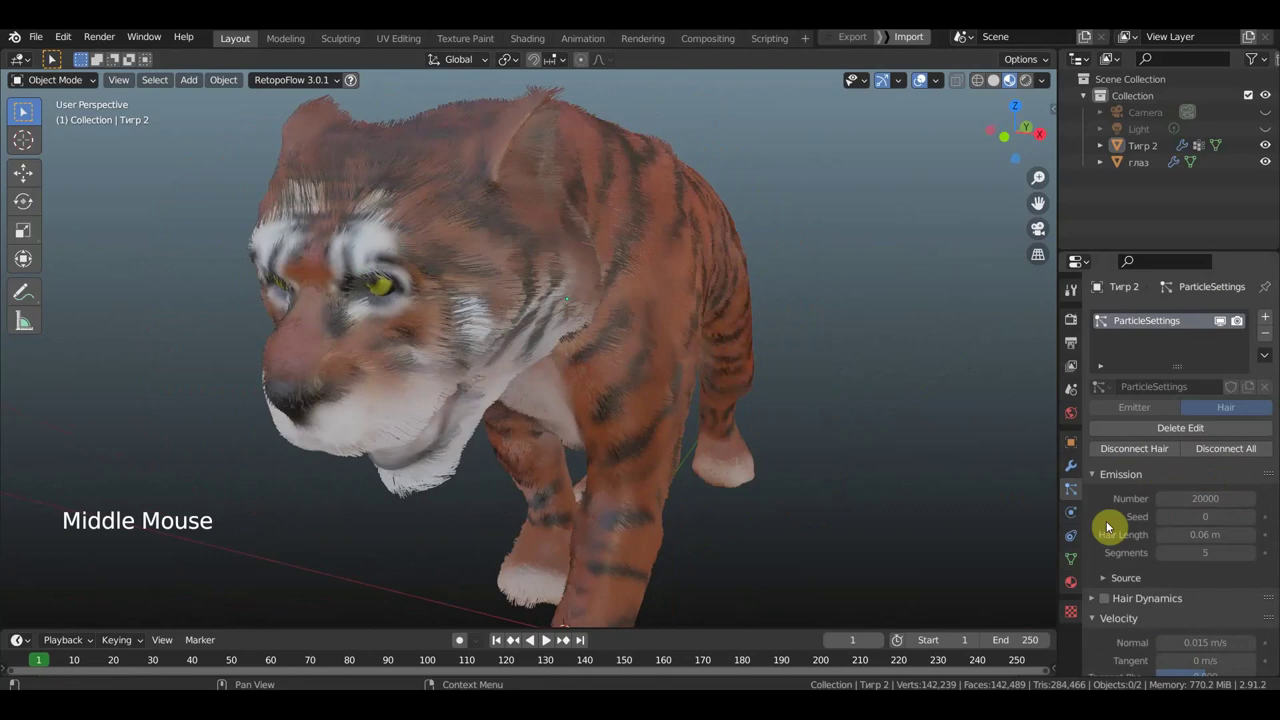
scroll(down, 3)
scroll(down, 3)
scroll(down, 3)
scroll(up, 3)
scroll(down, 3)
scroll(down, 3)
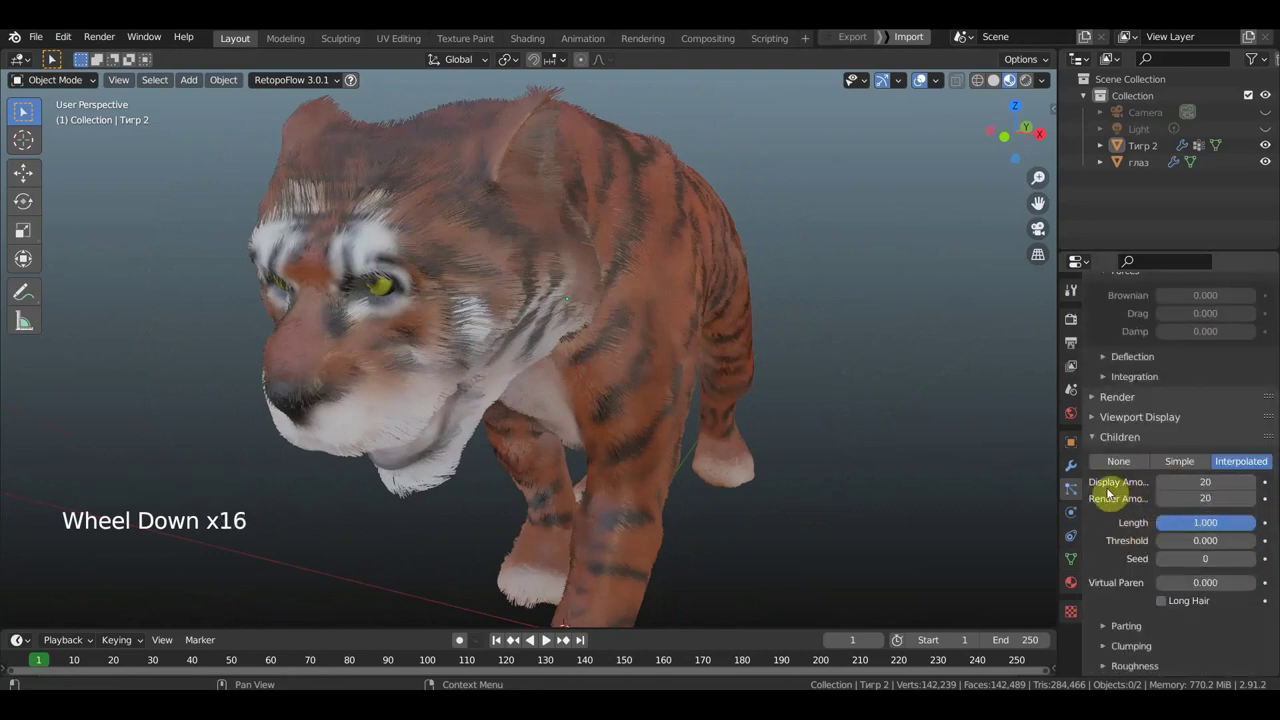
scroll(down, 3)
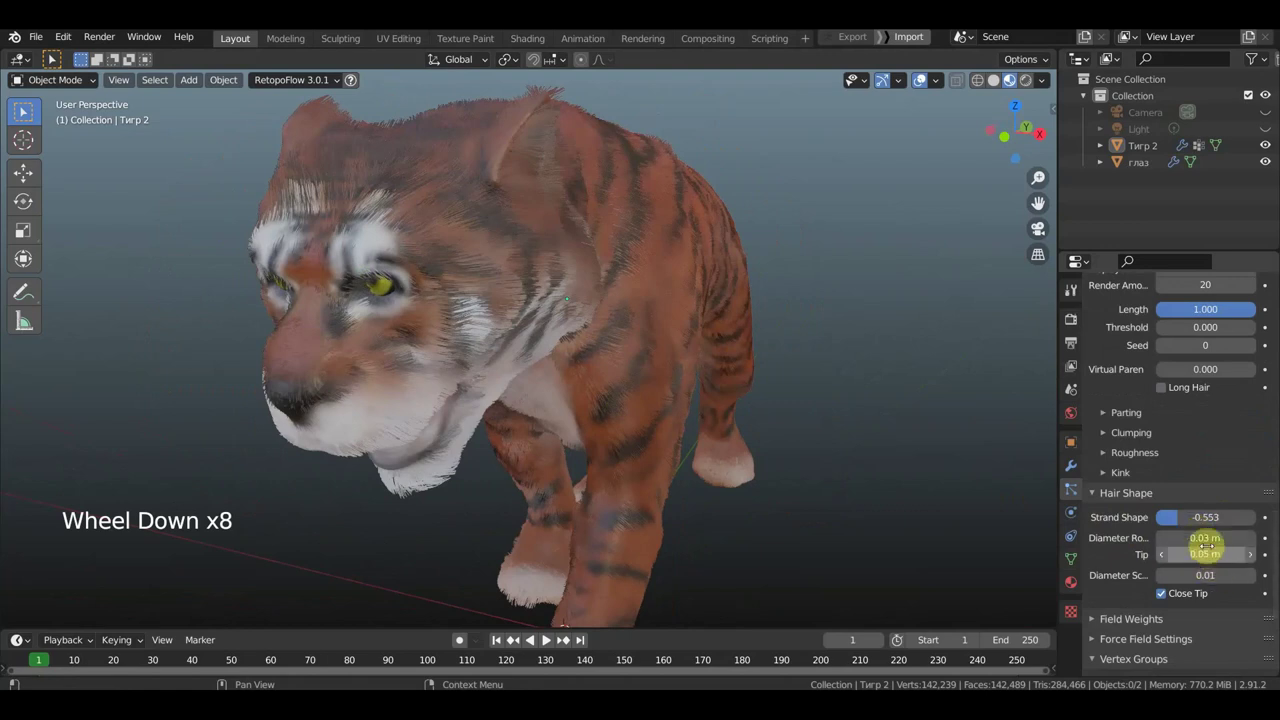
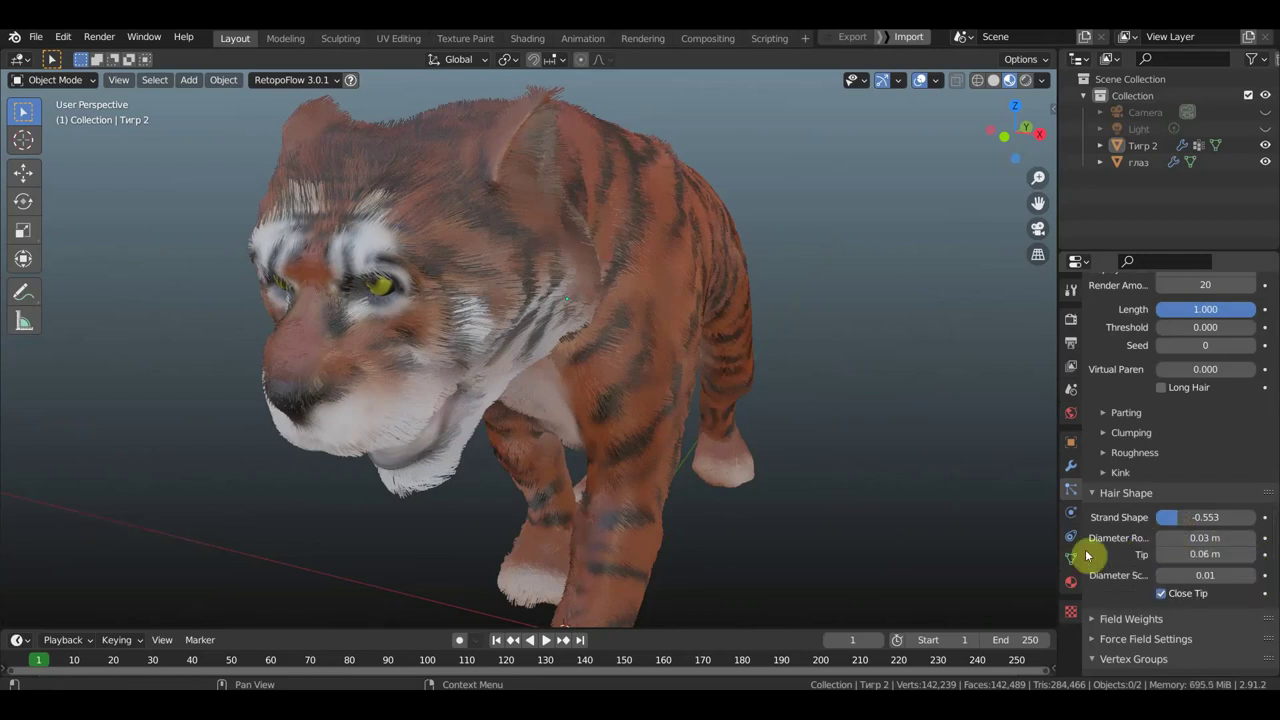
scroll(down, 3)
middle_click(855, 506)
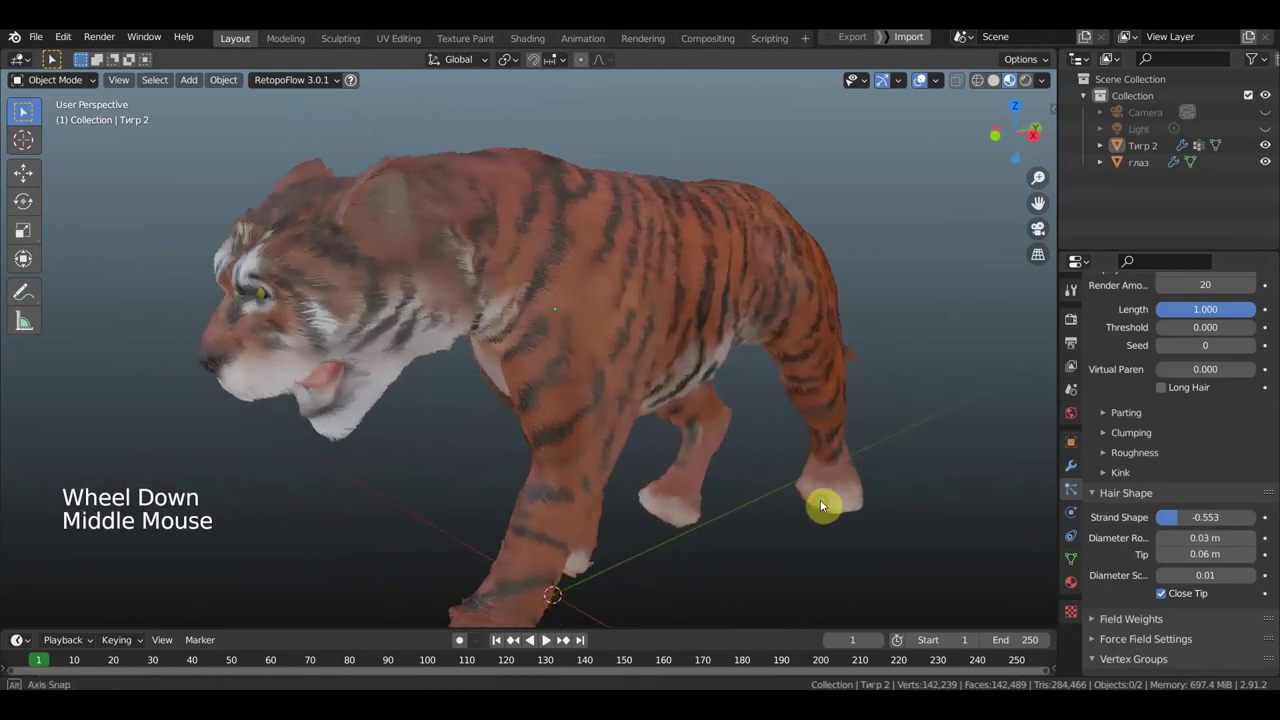
- Reduce the interpolated children to length 0.849 with display amount 18 for shorter fur
scroll(down, 3)
middle_click(791, 500)
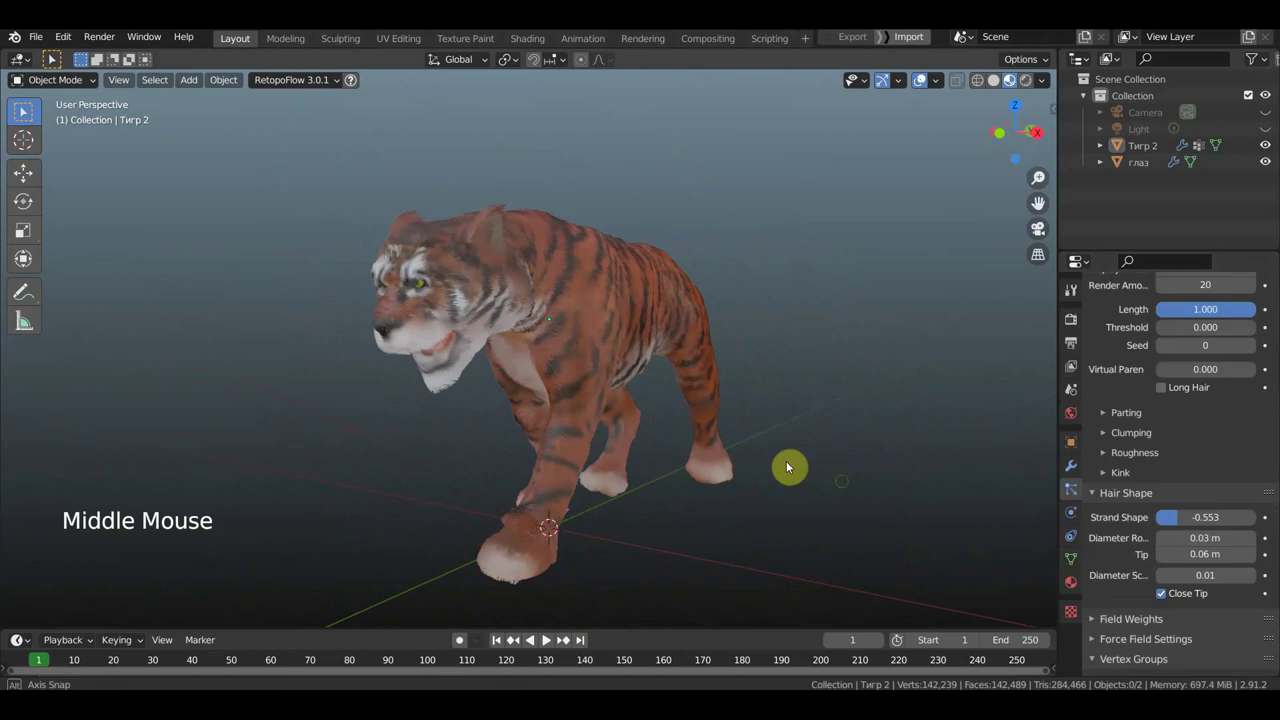
scroll(up, 3)
click(1167, 440)
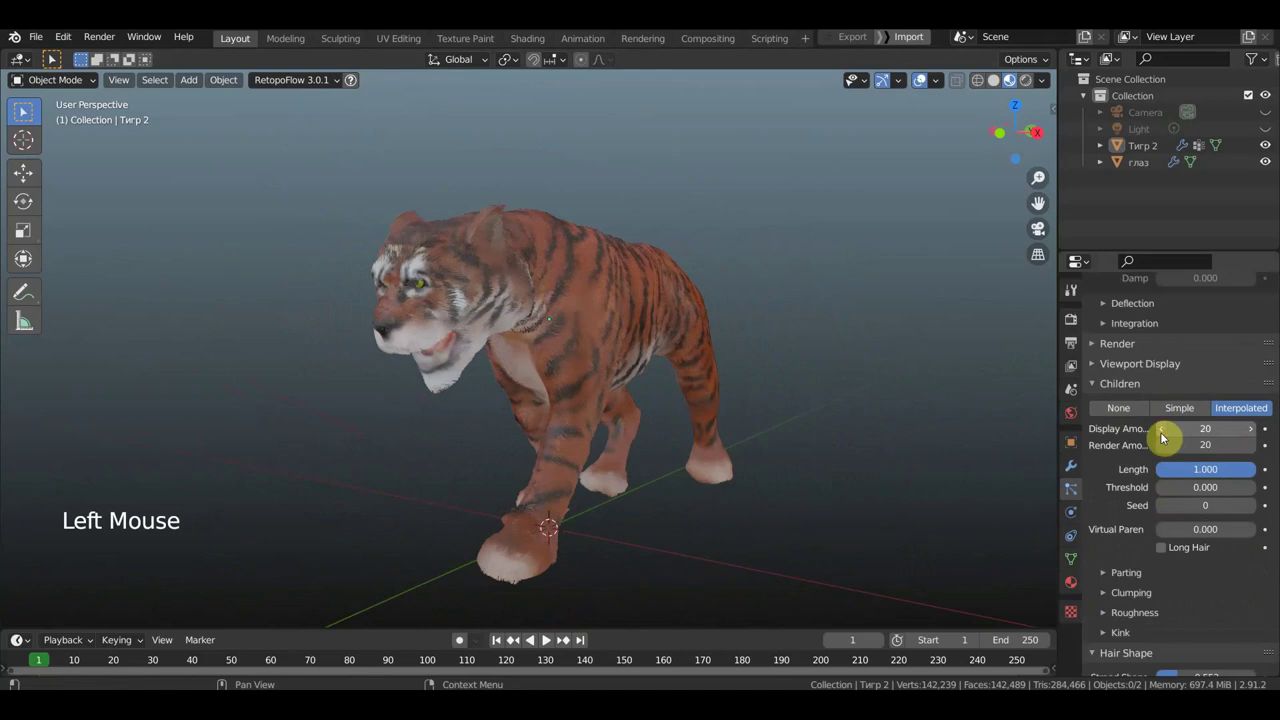
click(1167, 440)
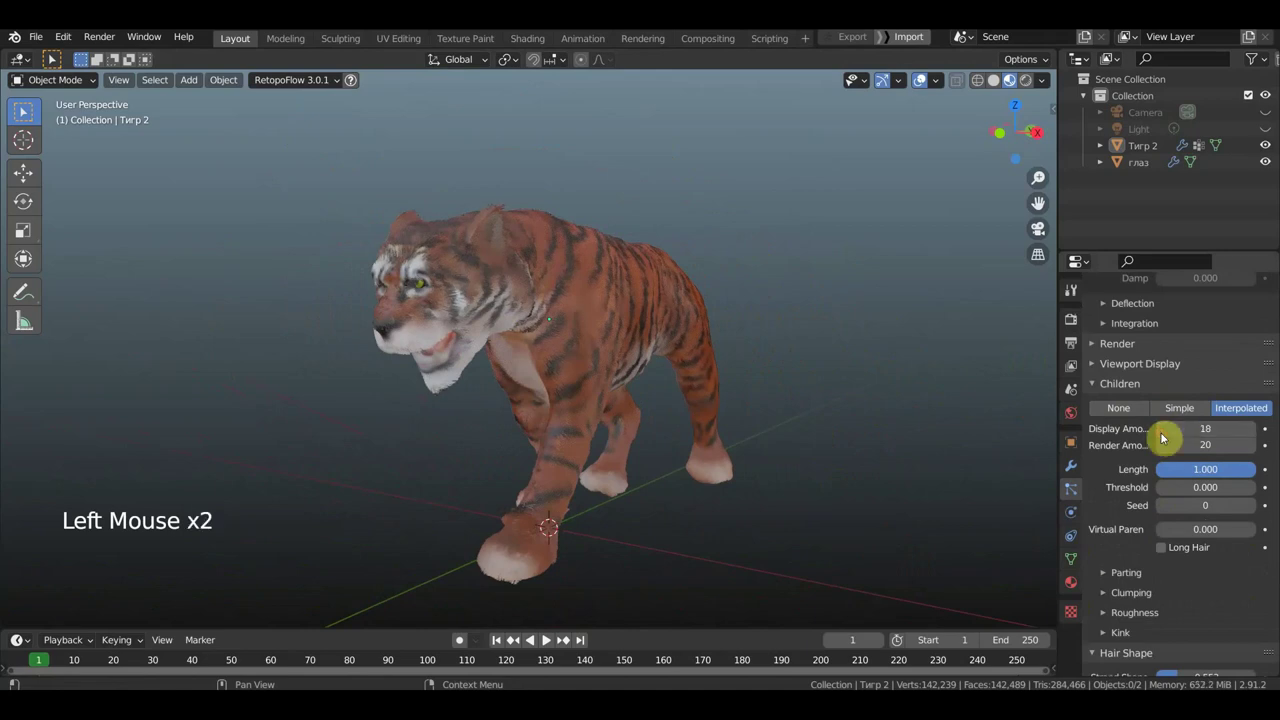
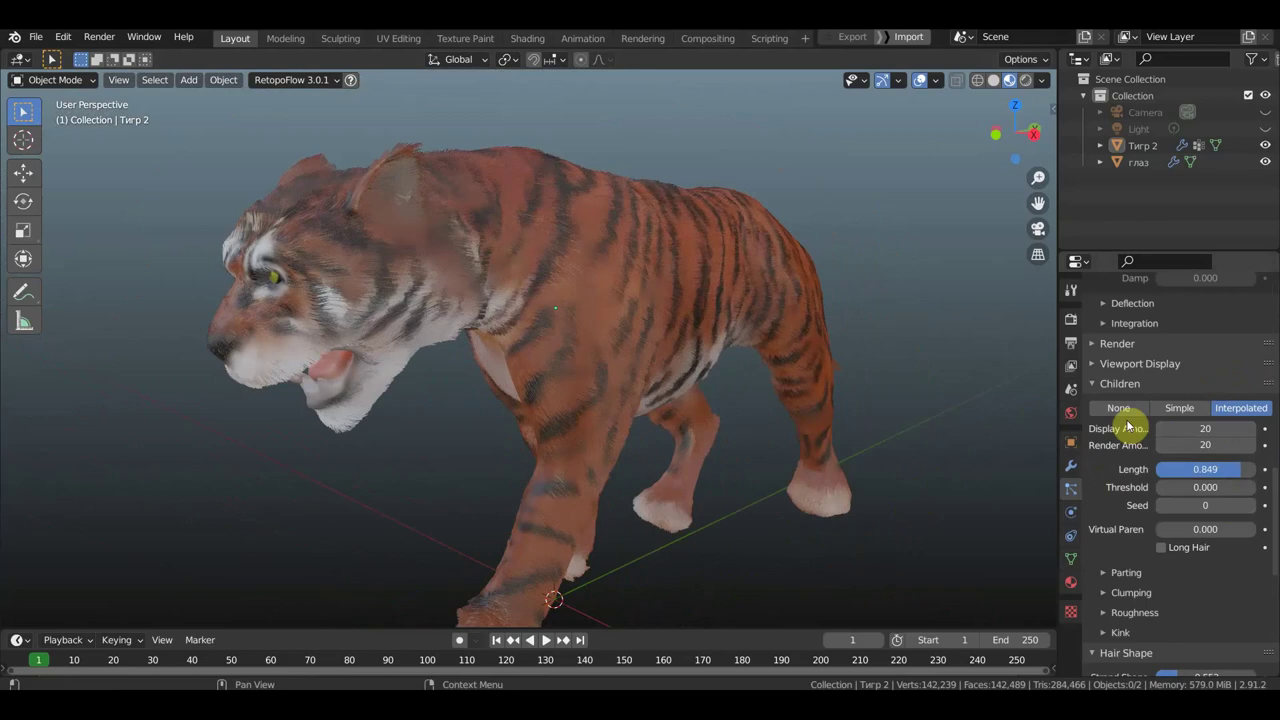
- After comparing the fur from several angles, set Children to None
middle_click(832, 440)
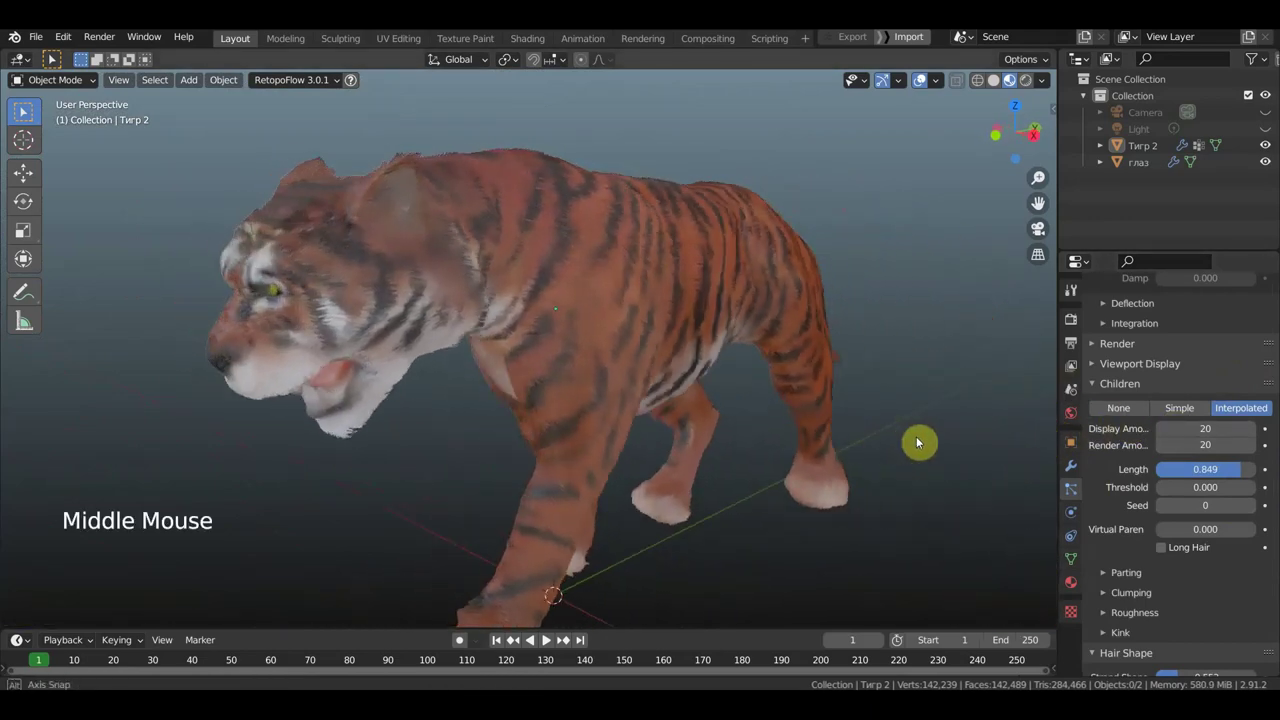
scroll(up, 3)
middle_click(772, 428)
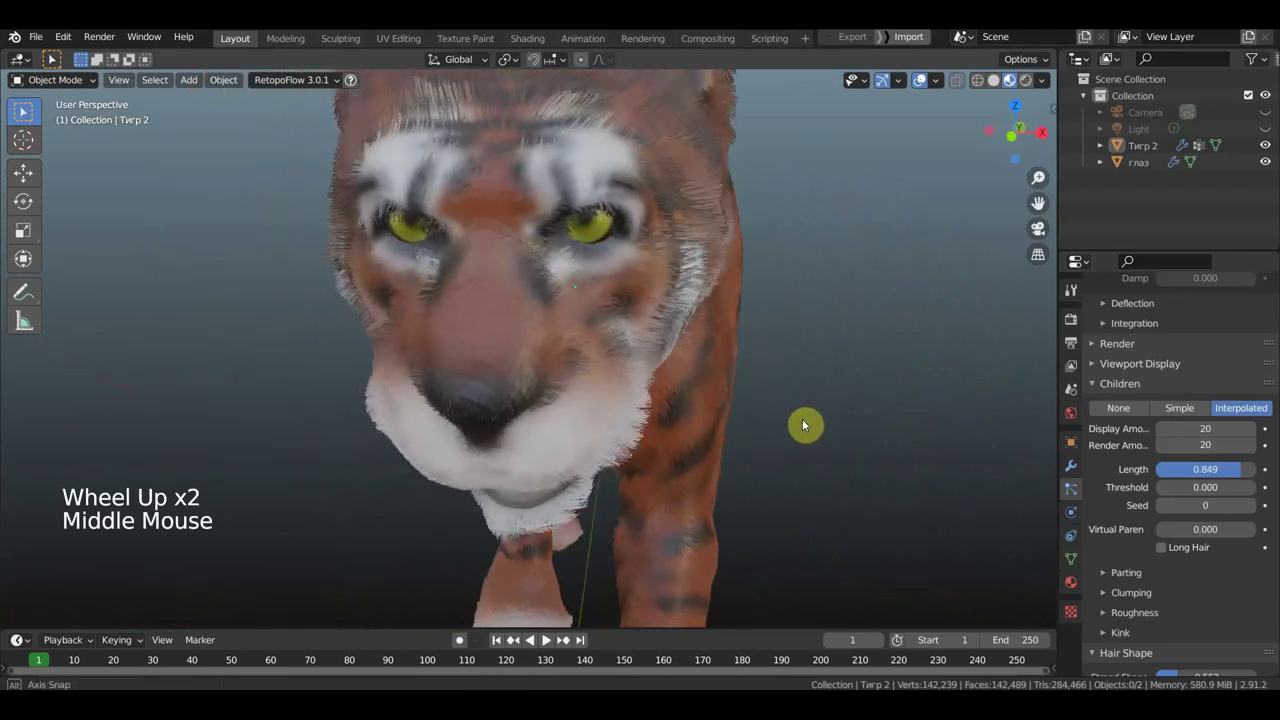
scroll(down, 3)
middle_click(761, 433)
middle_click(517, 440)
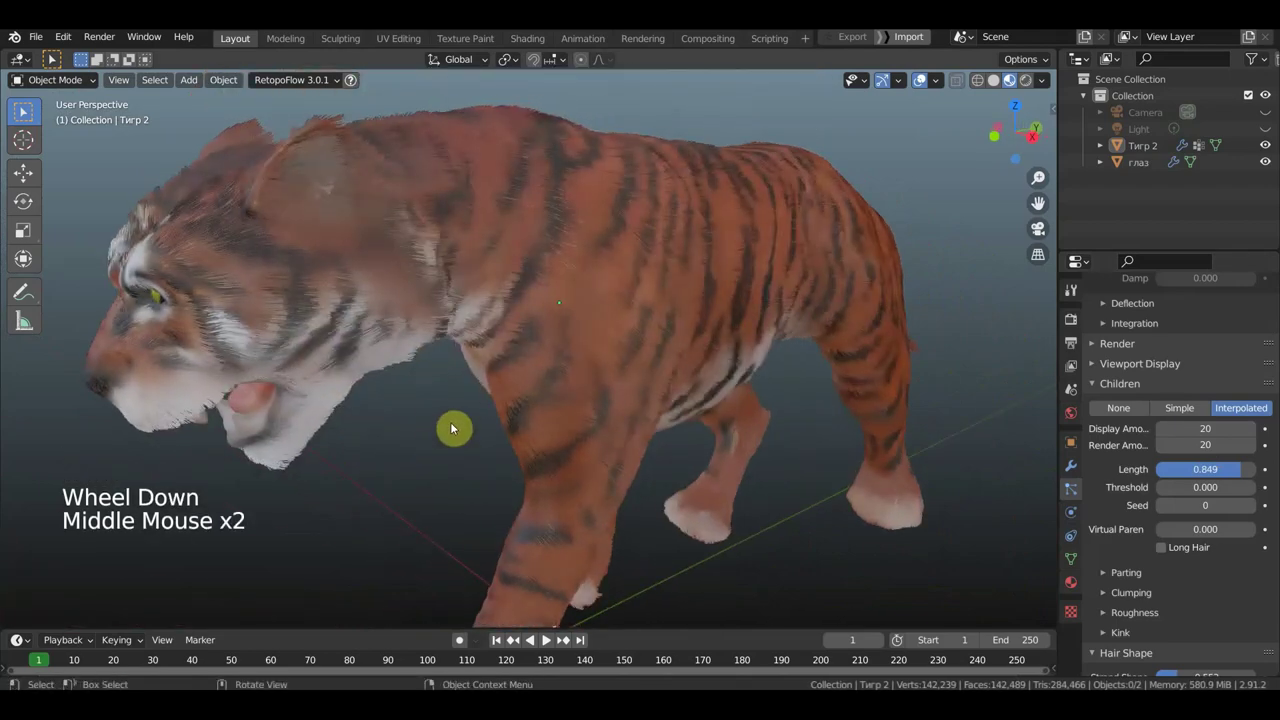
middle_click(418, 421)
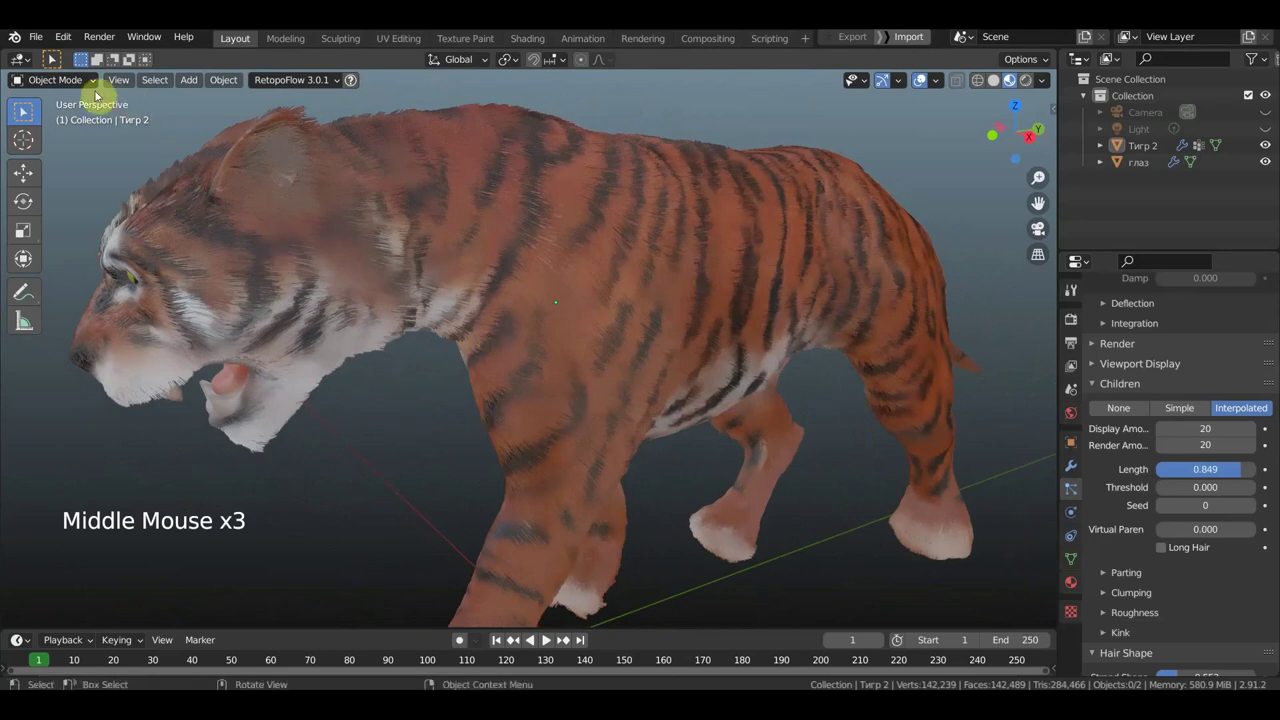
click(960, 371)
- Switch the tiger from Object Mode into Particle Edit
click(62, 87)
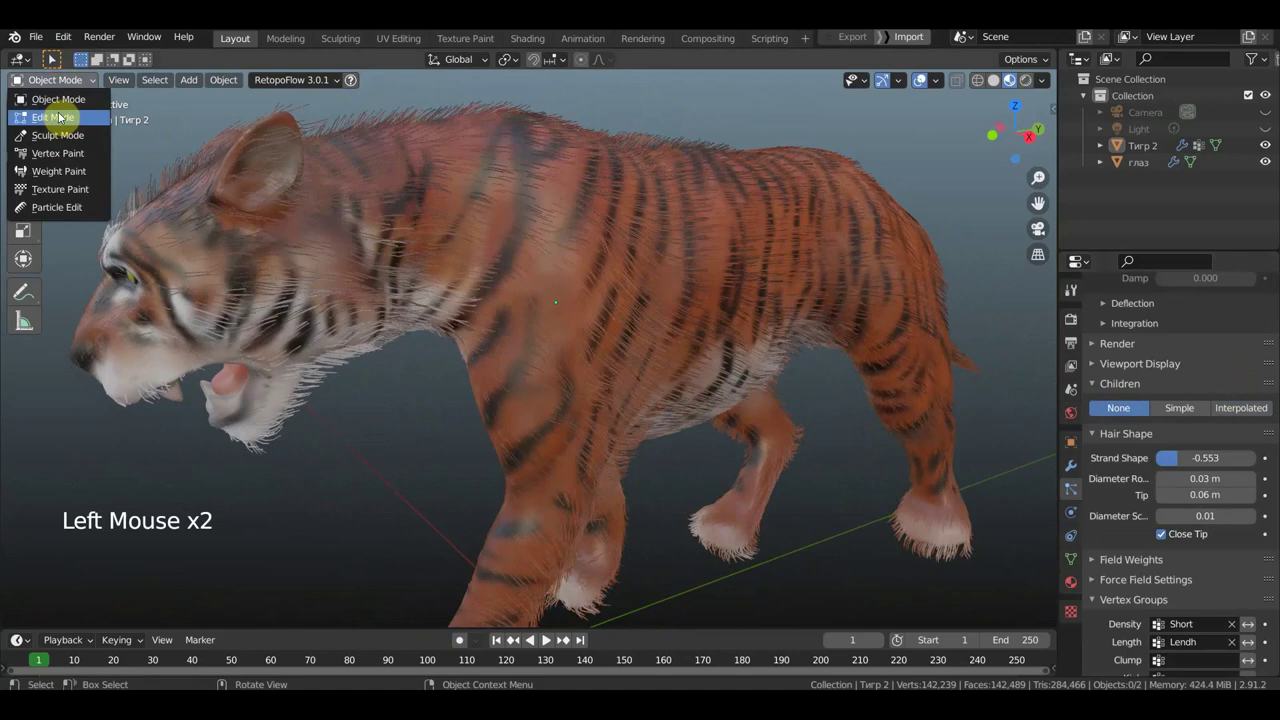
scroll(down, 3)
click(379, 270)
click(378, 332)
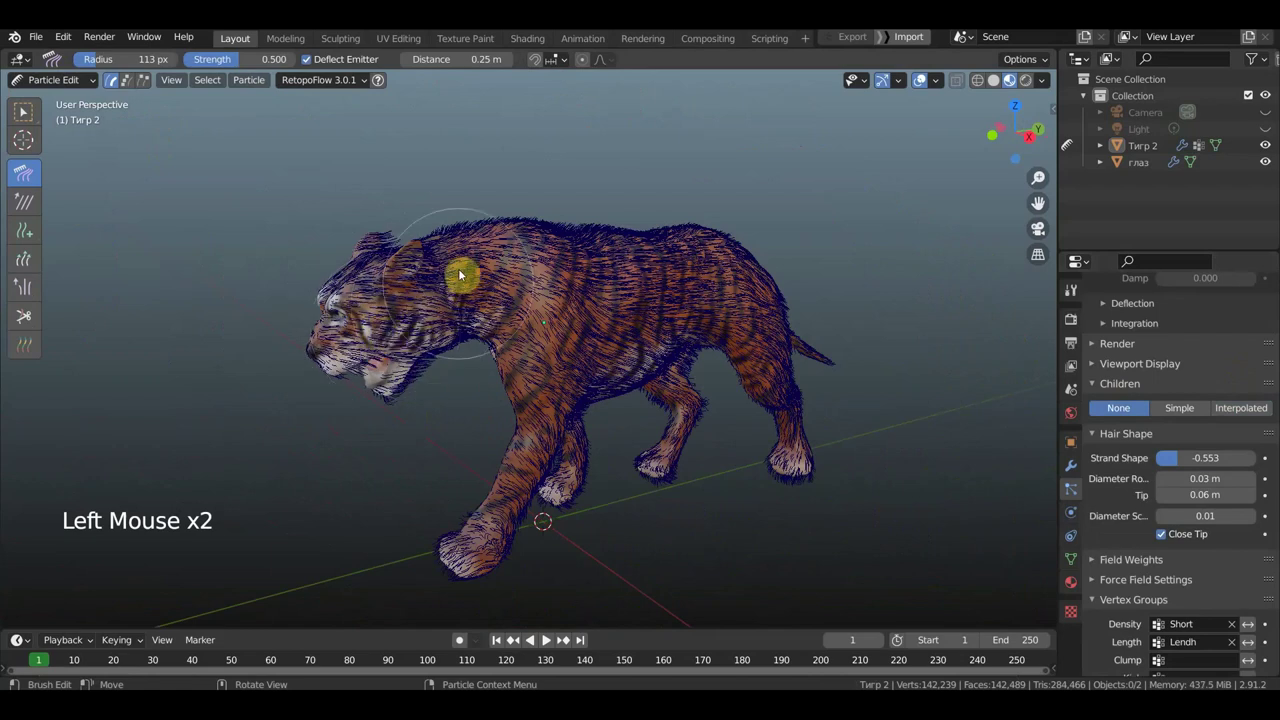
- Comb the guide hairs over the tiger's head, back and flank
click(504, 277)
click(593, 276)
click(686, 275)
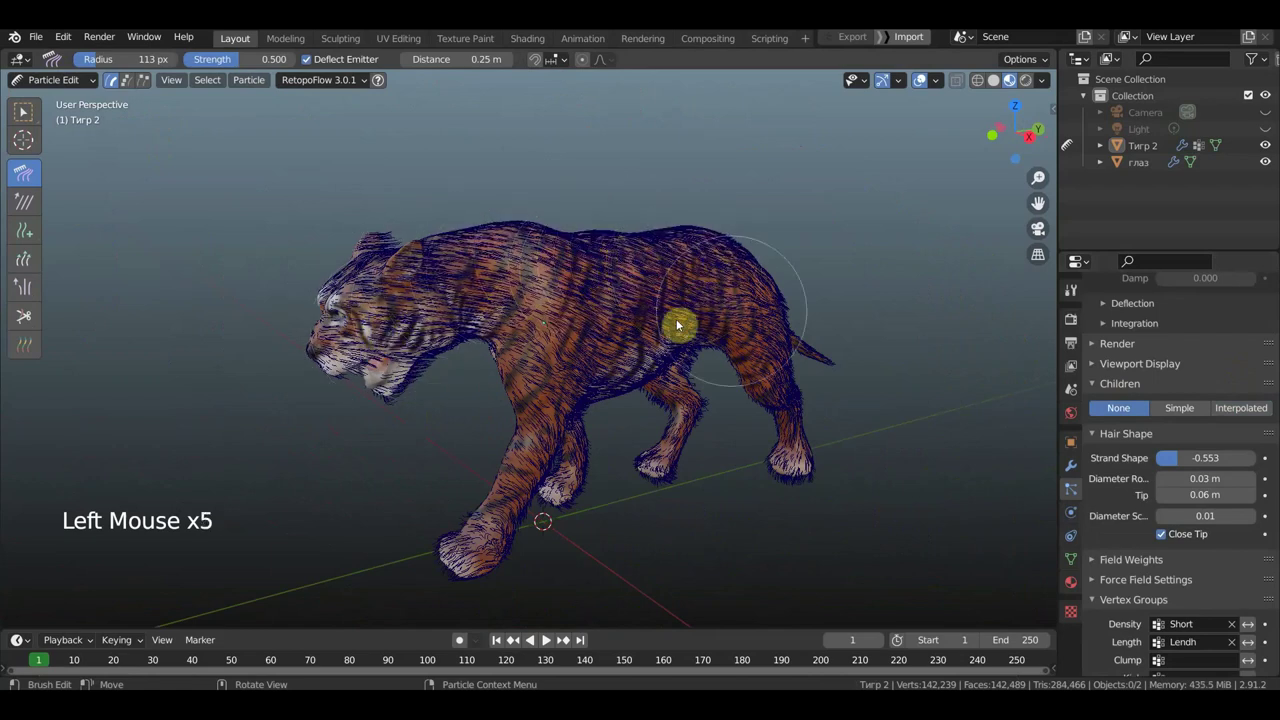